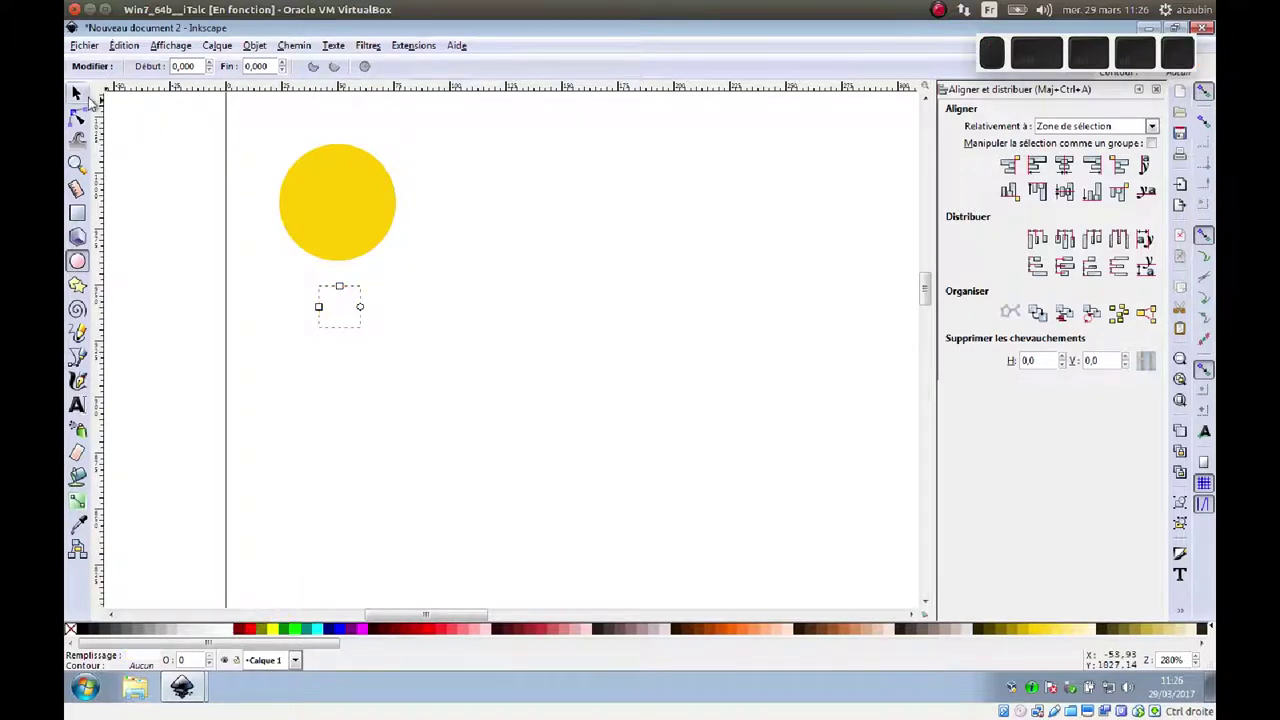
Step: Fill the small circle white and centre it on the yellow face as an eye
left_click(89, 98)
left_click_drag(344, 81, 347, 250)
left_click(348, 273)
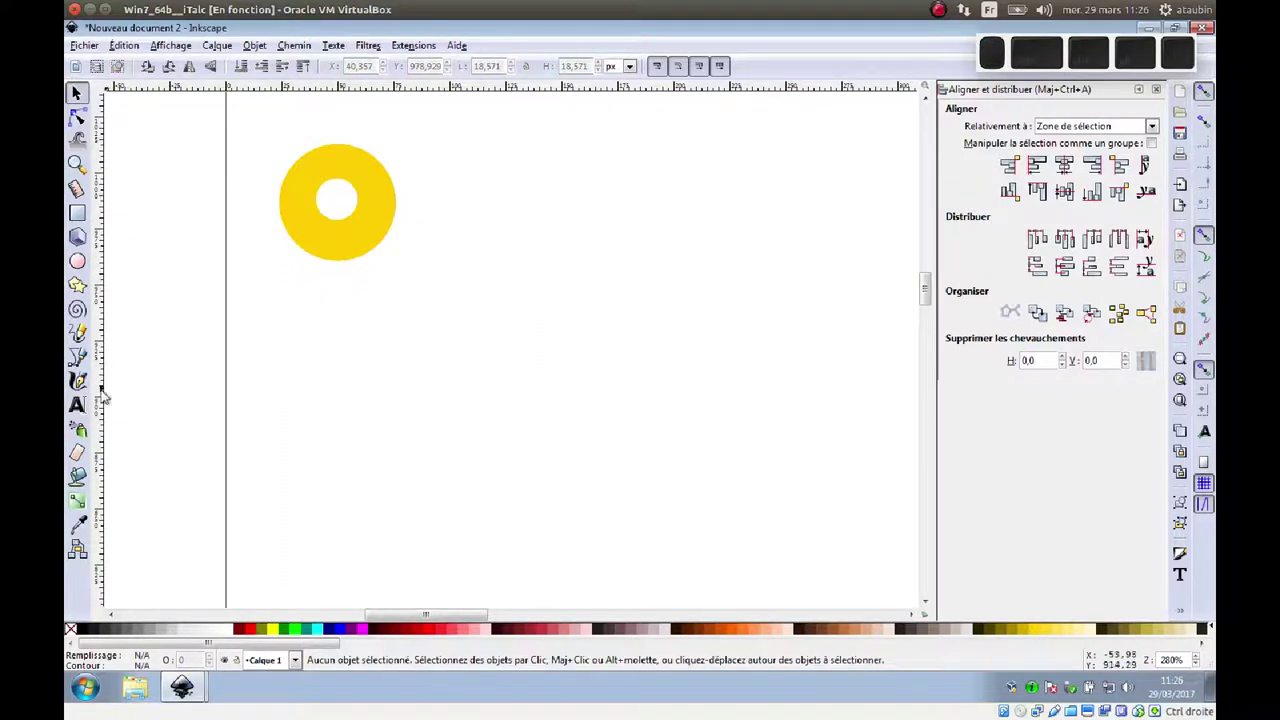
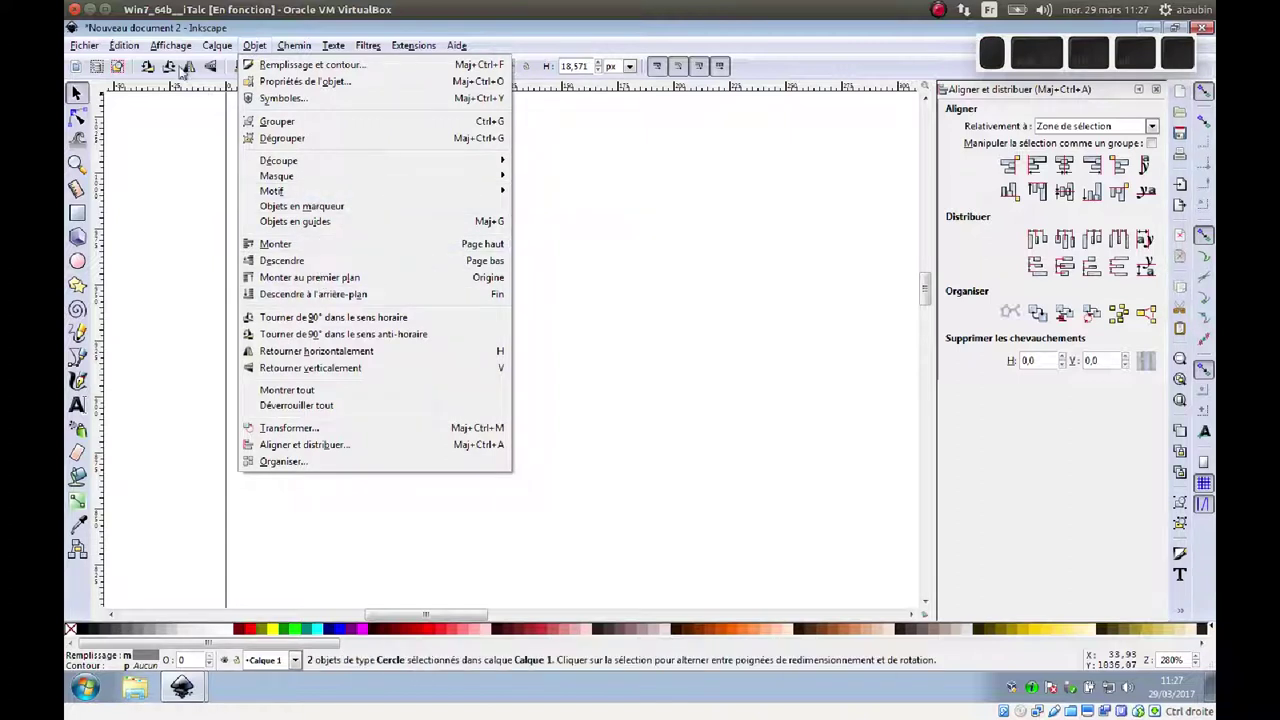
Step: Duplicate the eye and move the copy to the right as a second eye
left_click(173, 256)
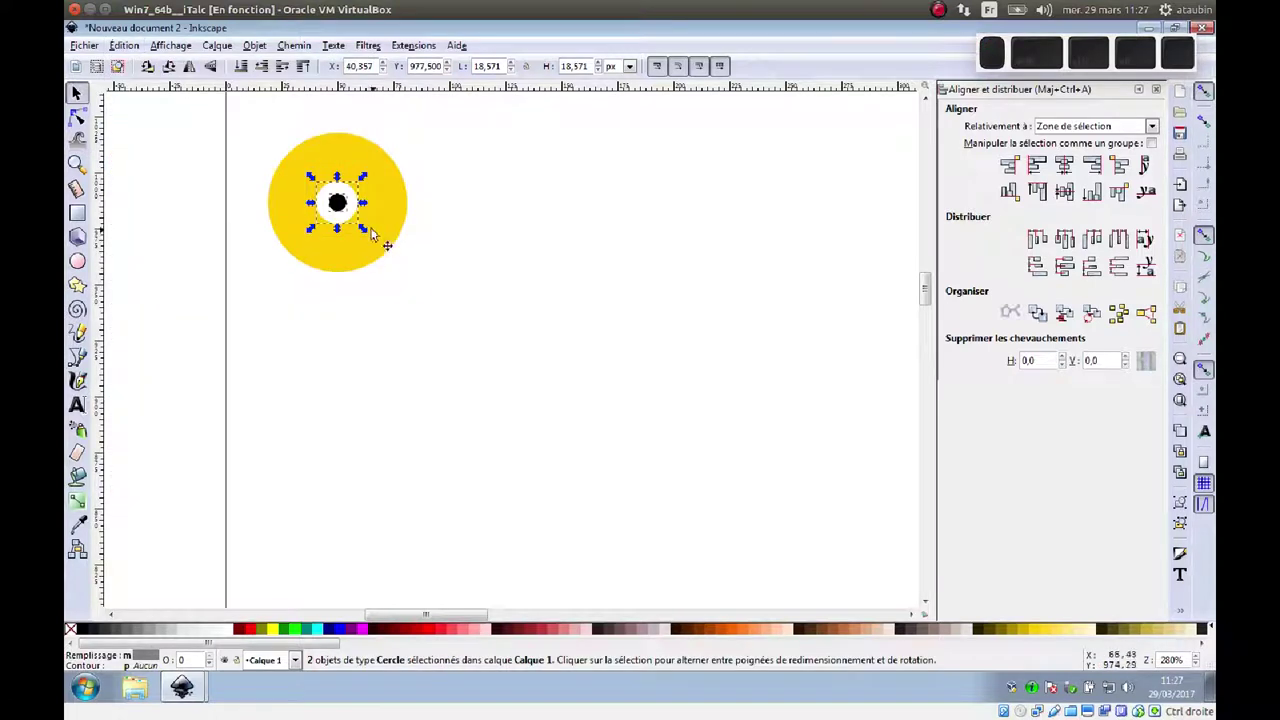
left_click_drag(353, 222, 400, 226)
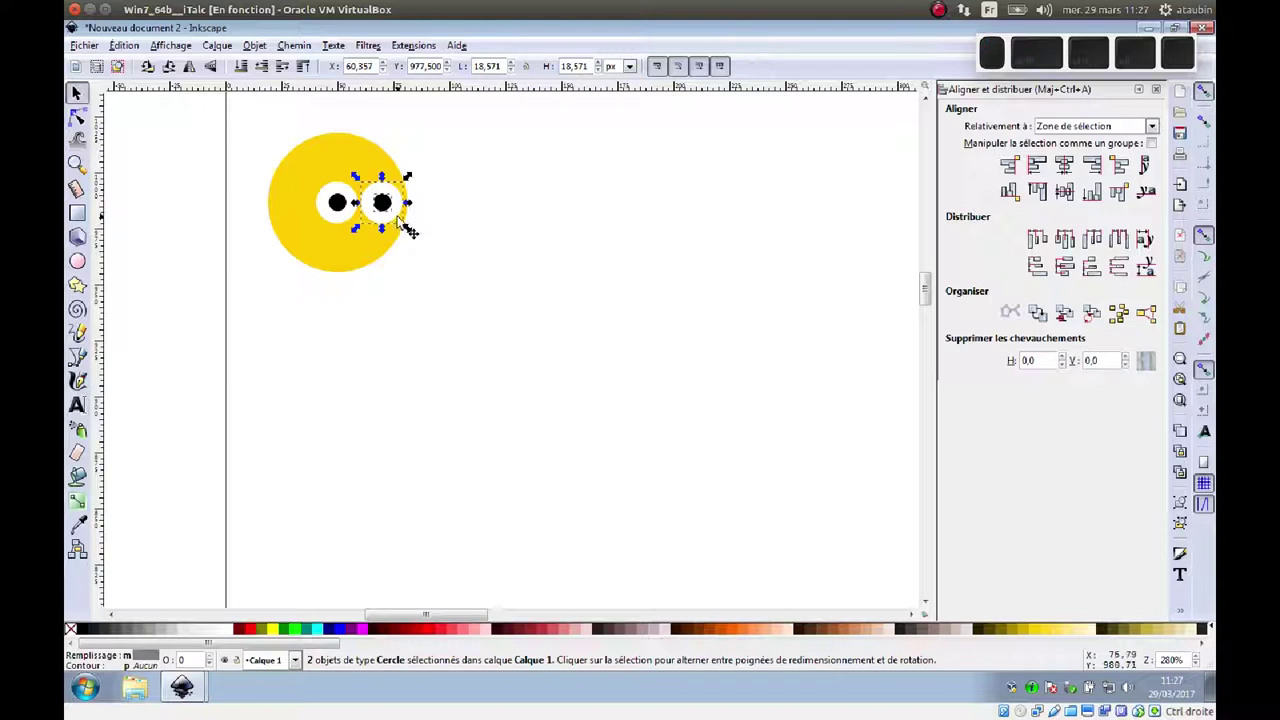
Step: Select both eyes and nudge them left to centre the pair on the face
left_click(437, 244)
left_click(358, 211)
key("Left")
key("Right")
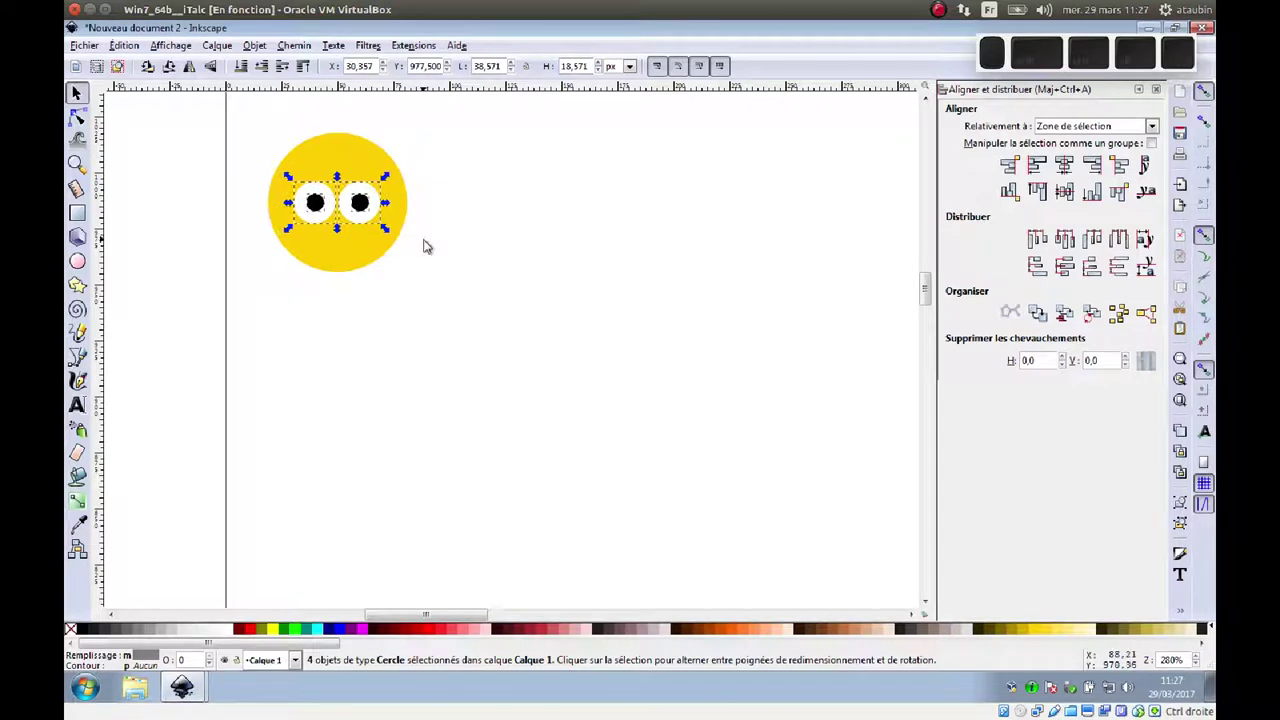
left_click(376, 292)
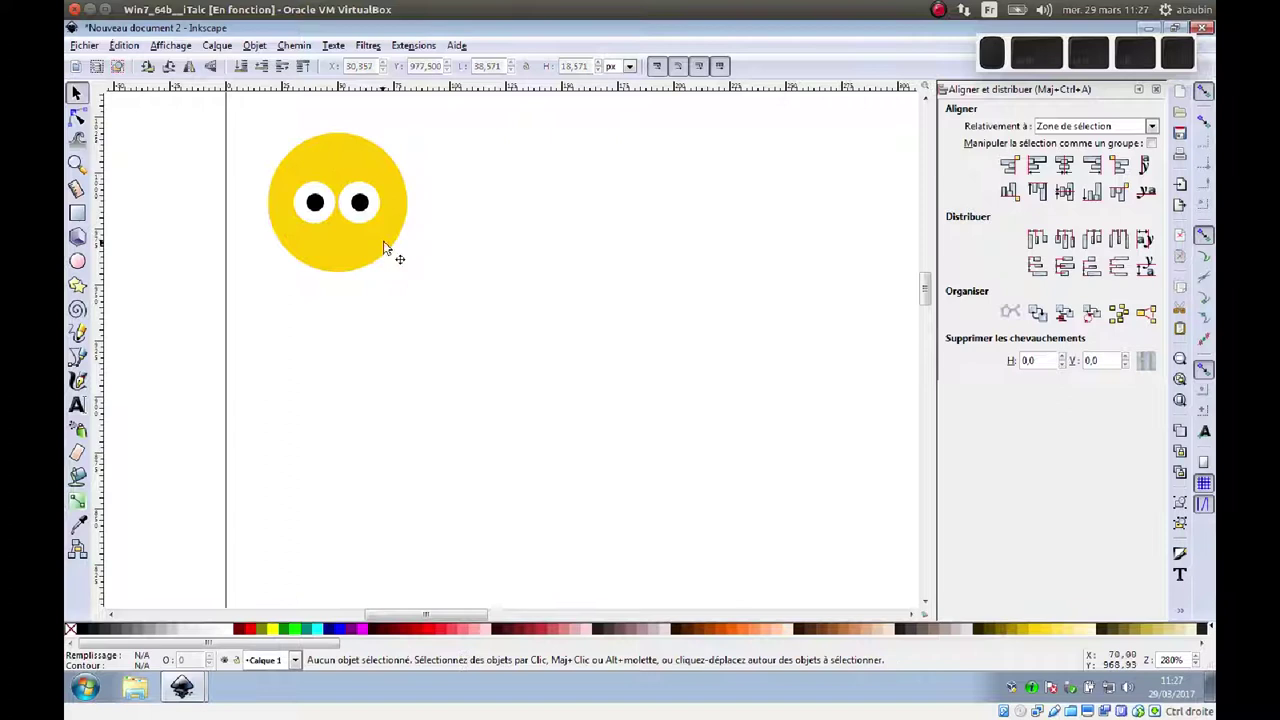
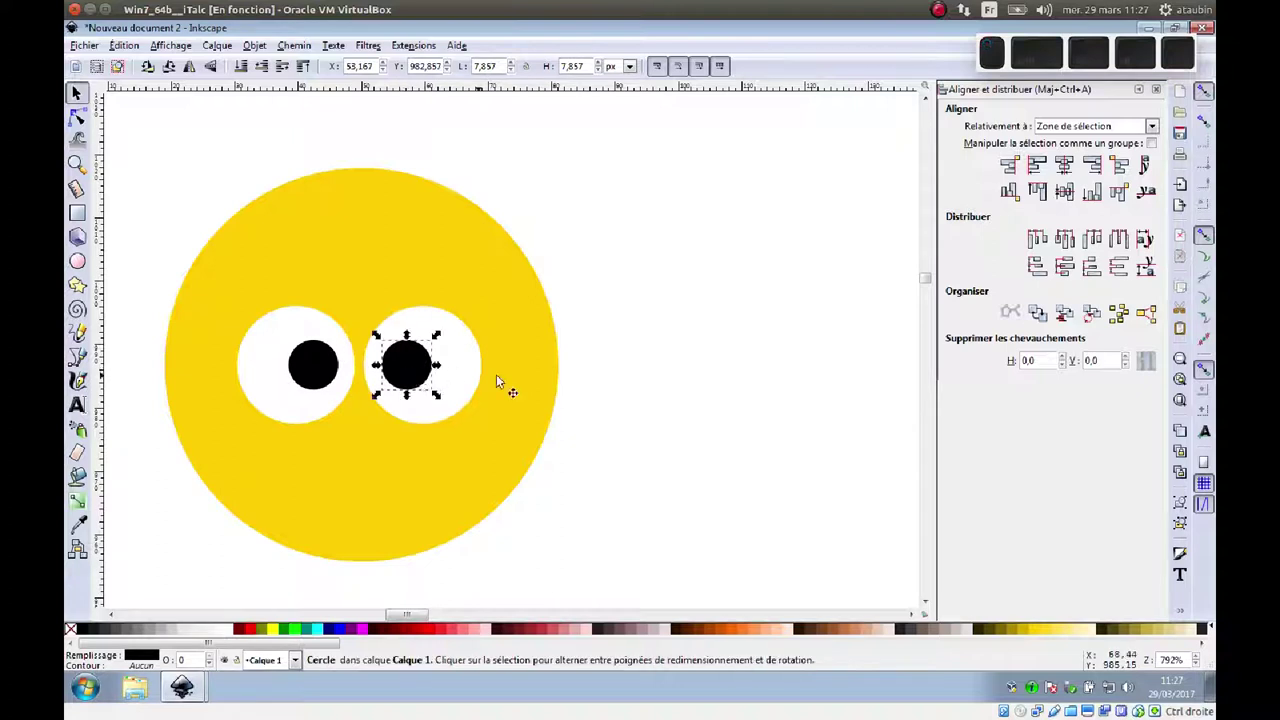
Step: Select the two pupils and align them with each other
left_click(635, 397)
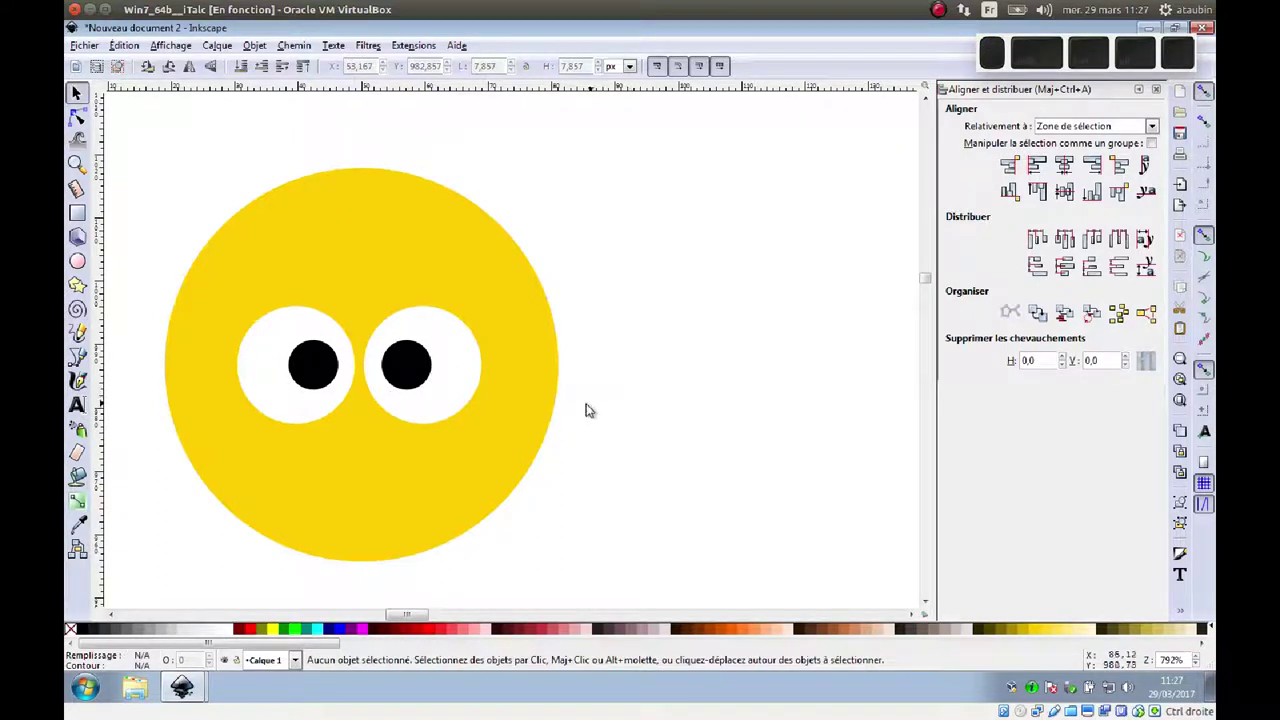
left_click_drag(601, 449, 232, 284)
left_click(572, 431)
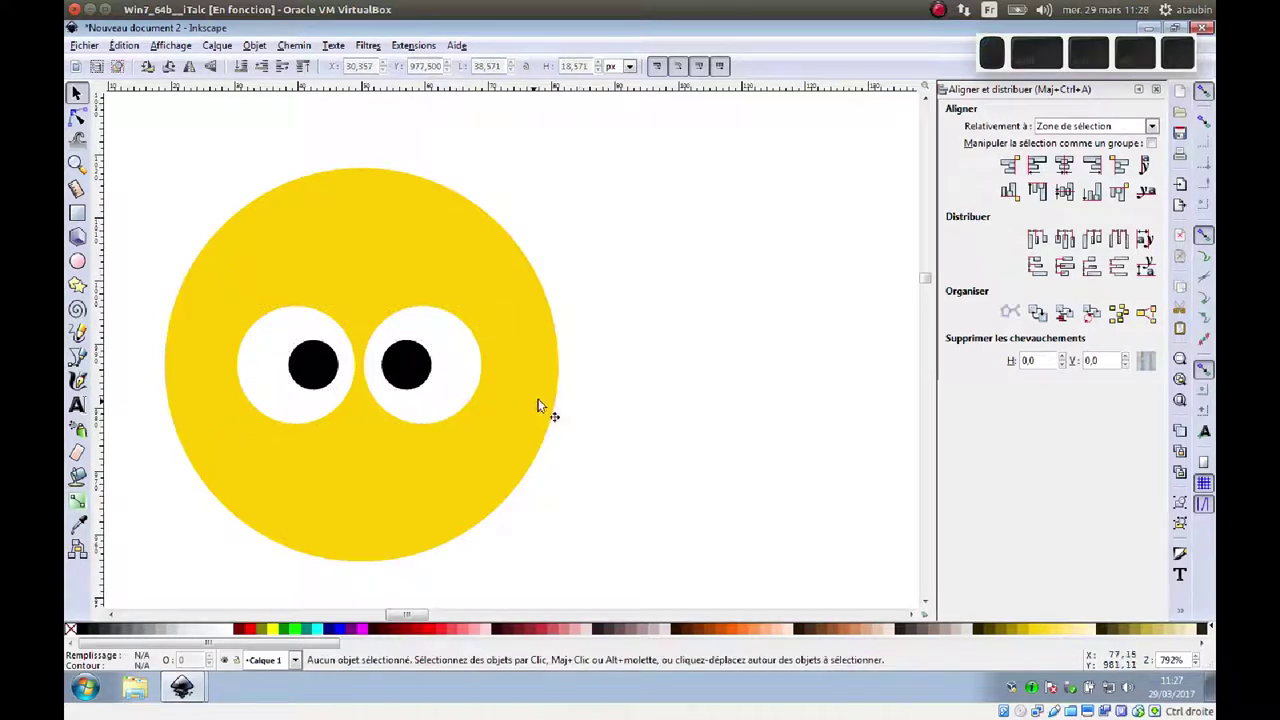
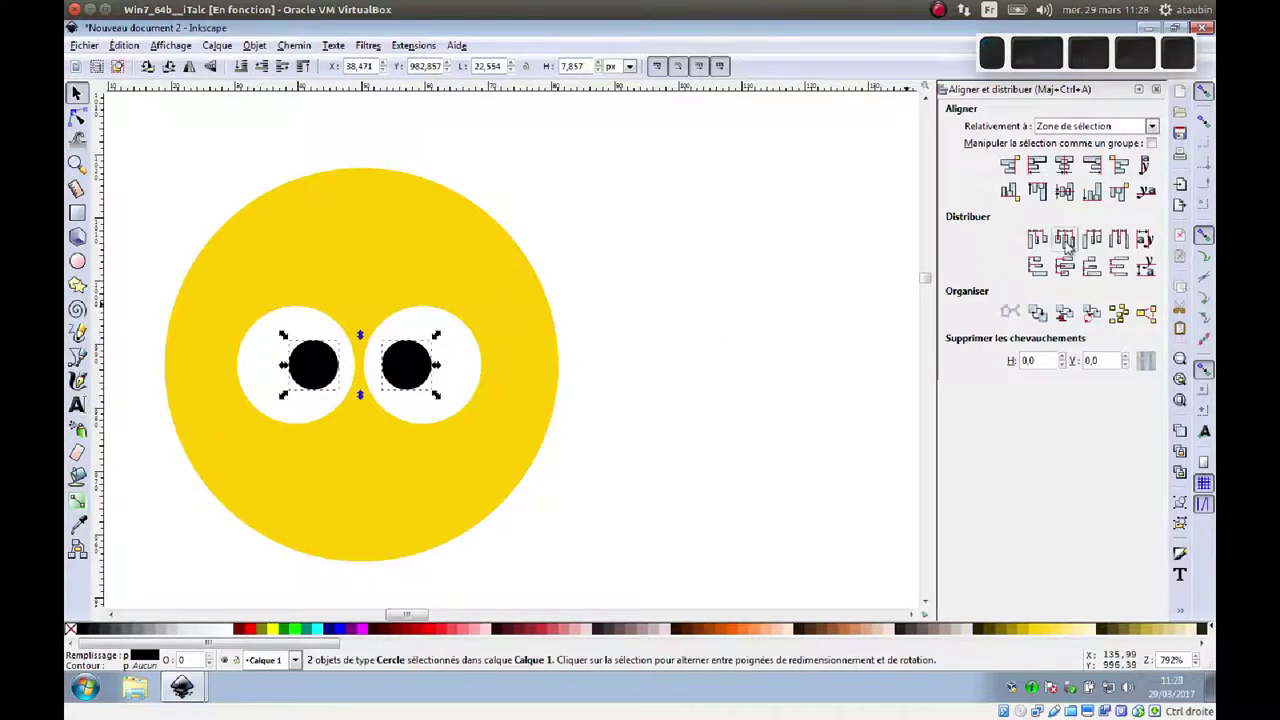
left_click(1073, 194)
Step: Group the two eyes and centre the group horizontally on the yellow face
left_click_drag(660, 359, 258, 296)
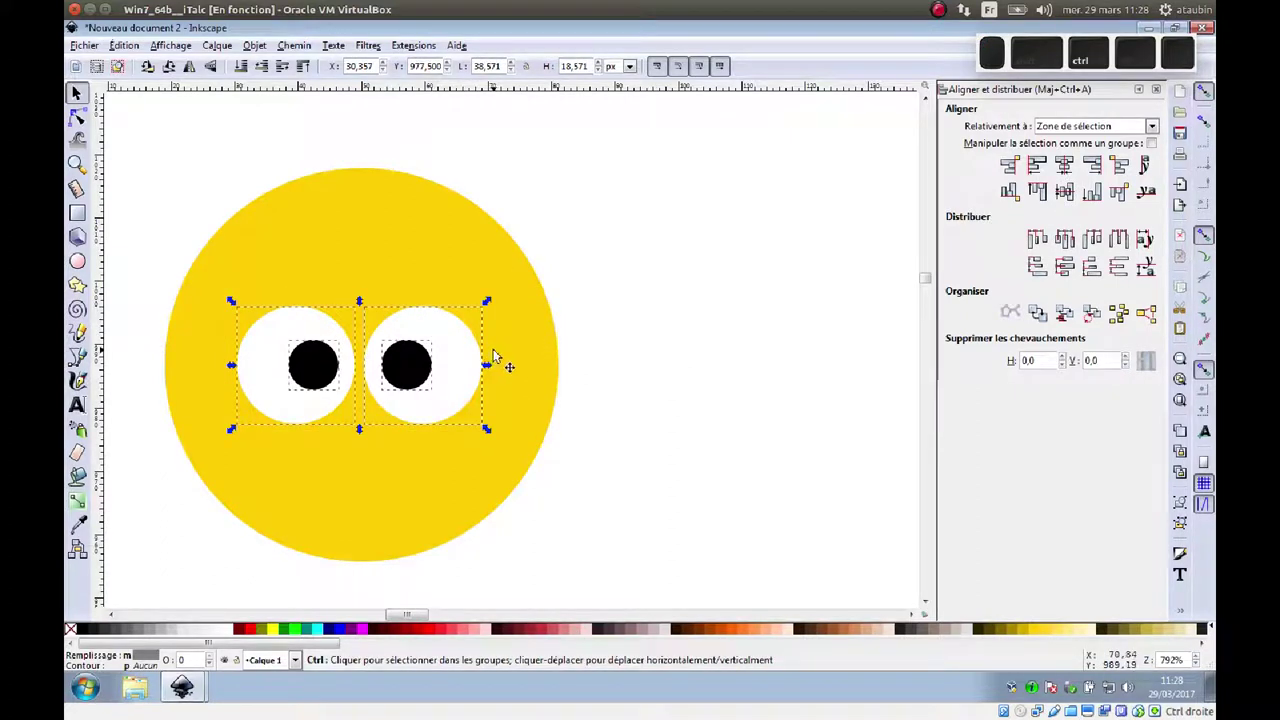
key("g")
left_click(412, 253)
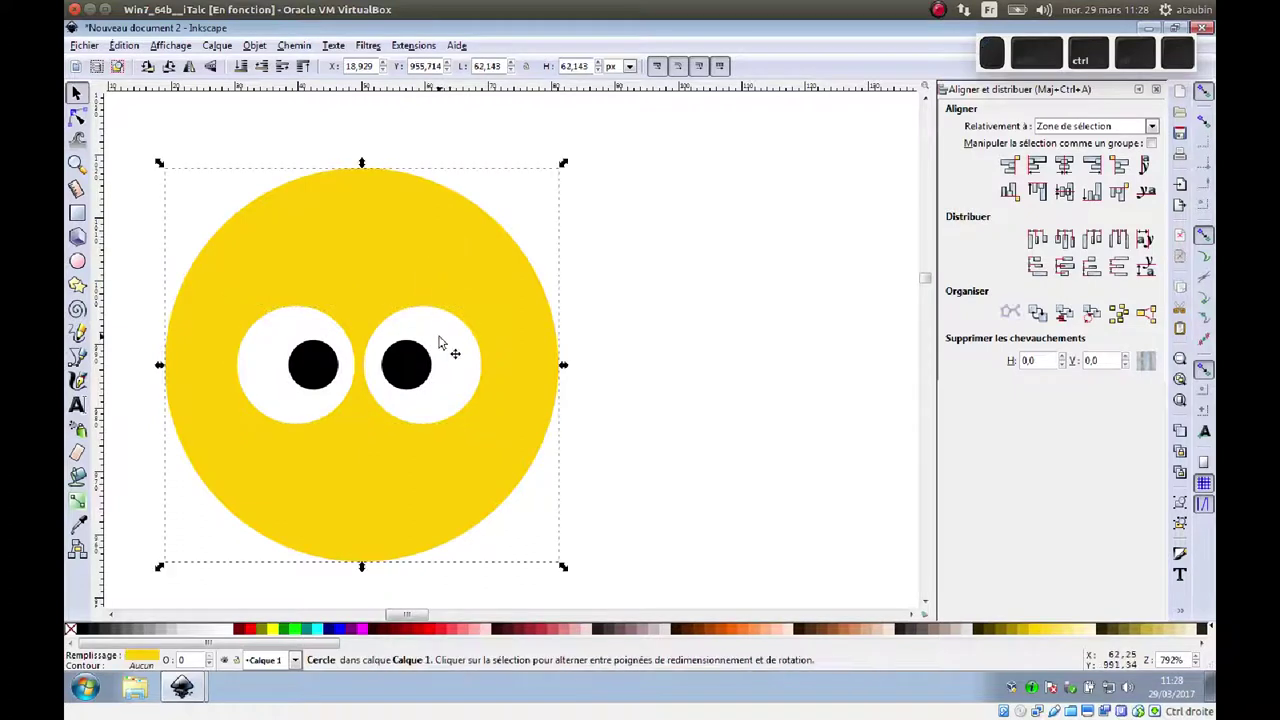
left_click(359, 164)
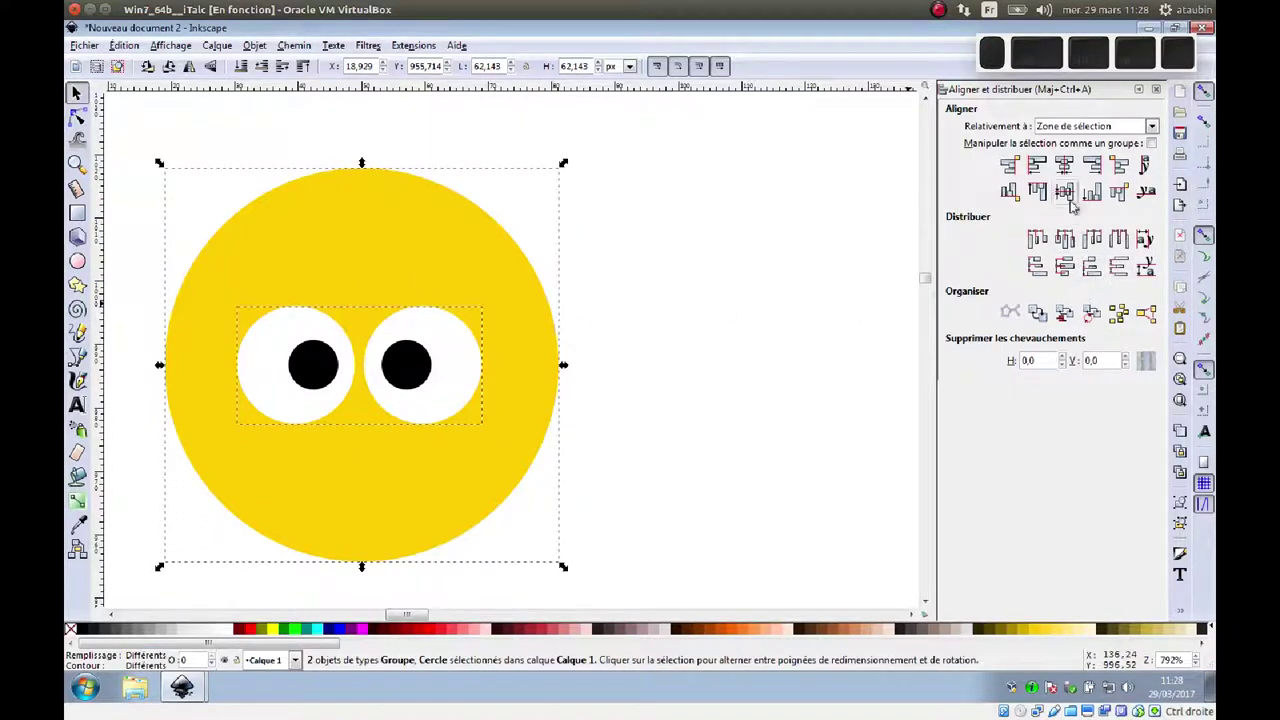
left_click(1072, 168)
left_click(776, 304)
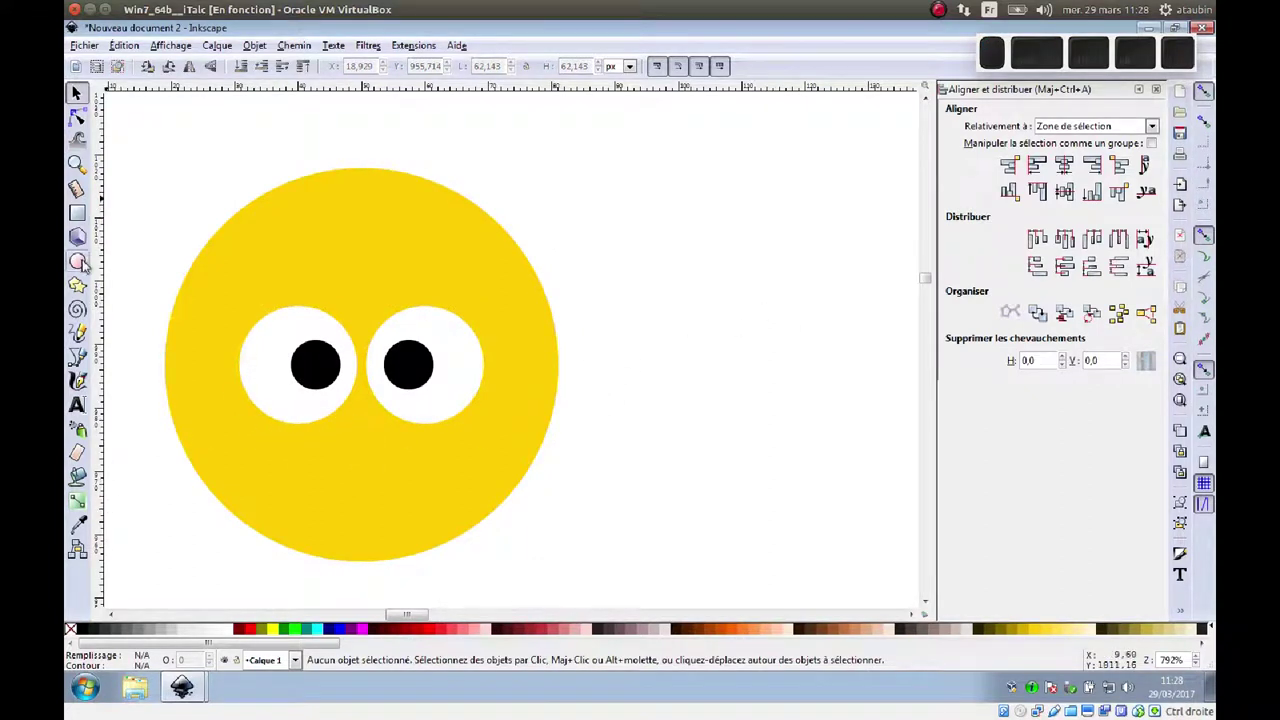
Step: Draw a tiny white circle, shrink it and place it on the left pupil as a highlight
left_click(85, 267)
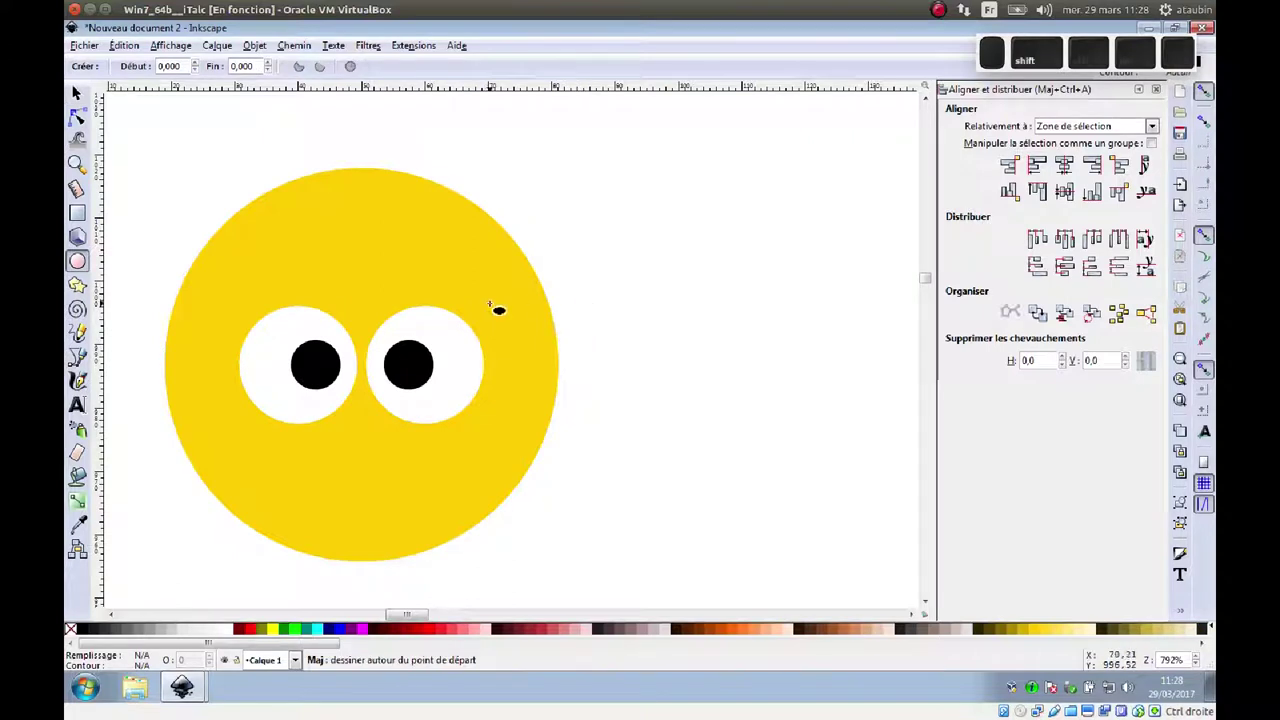
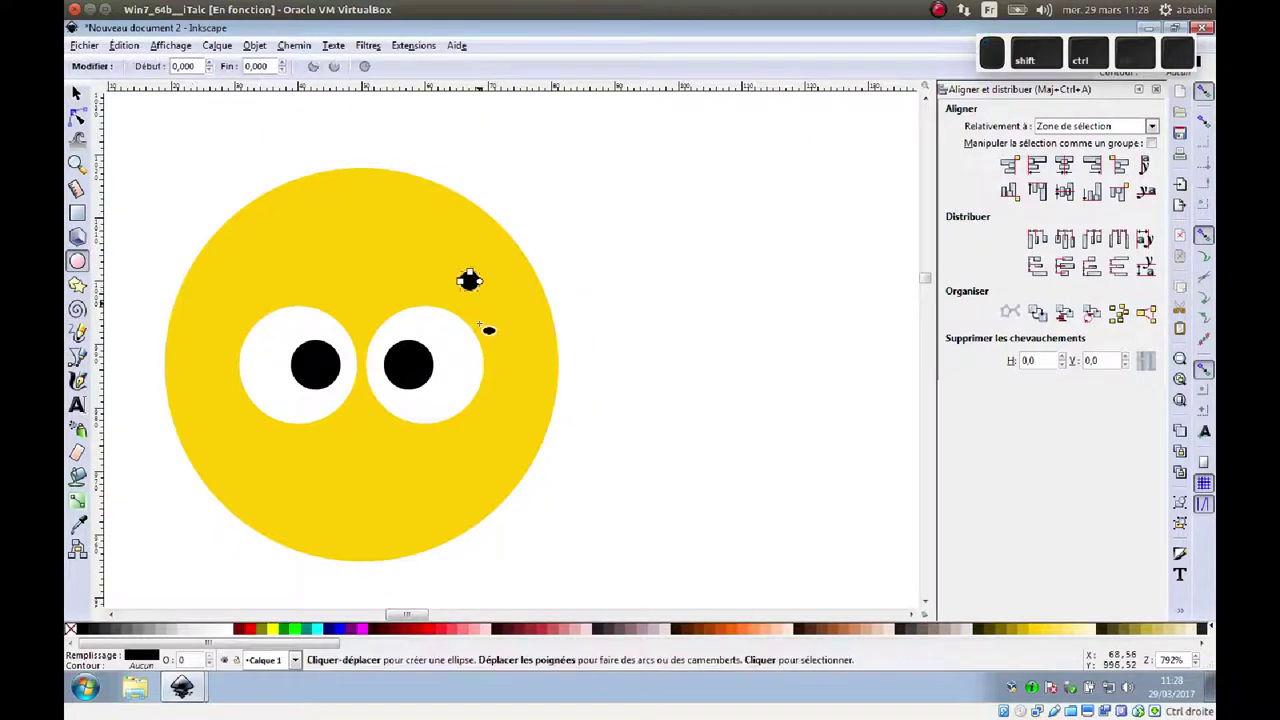
left_click(232, 637)
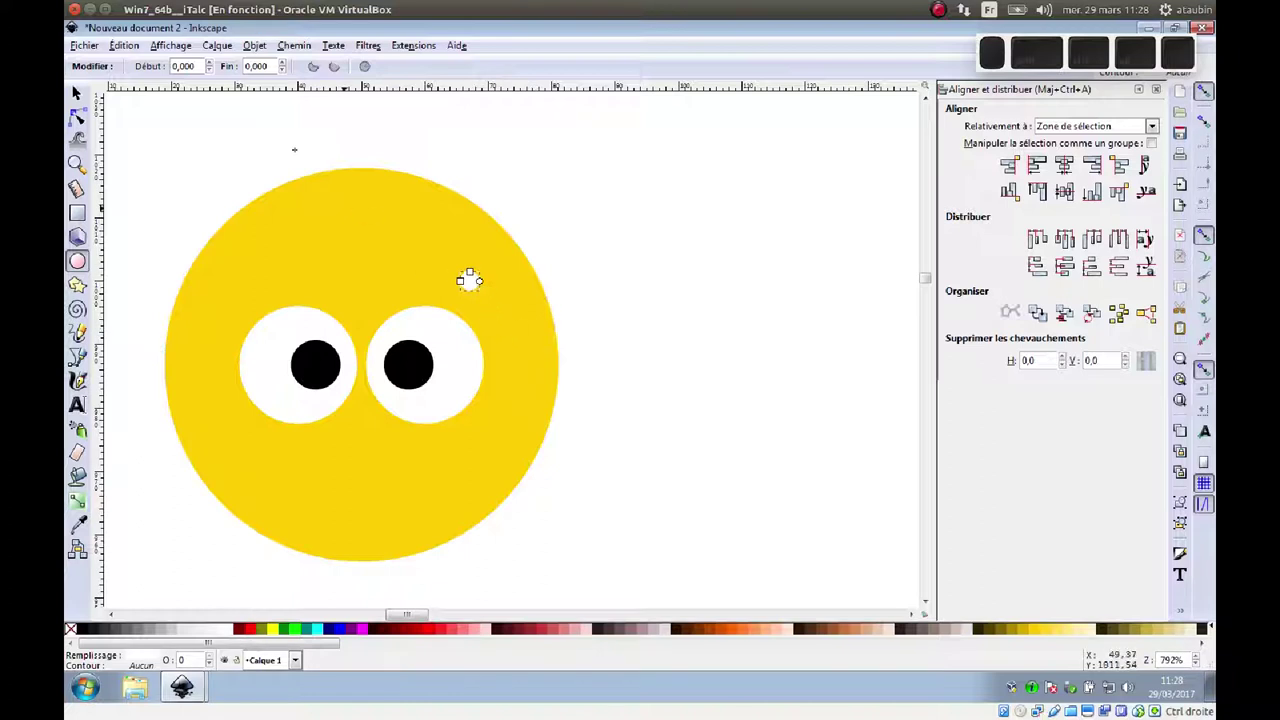
left_click(85, 98)
left_click_drag(475, 284, 338, 373)
left_click_drag(345, 374, 332, 374)
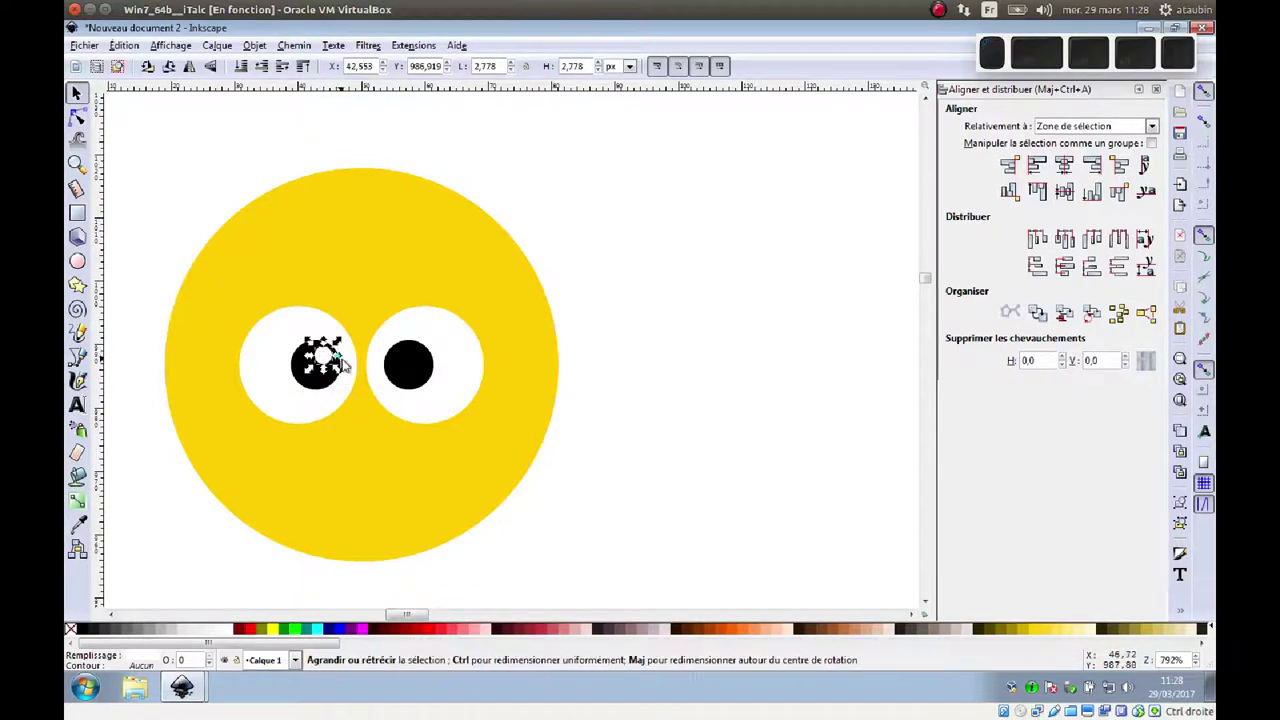
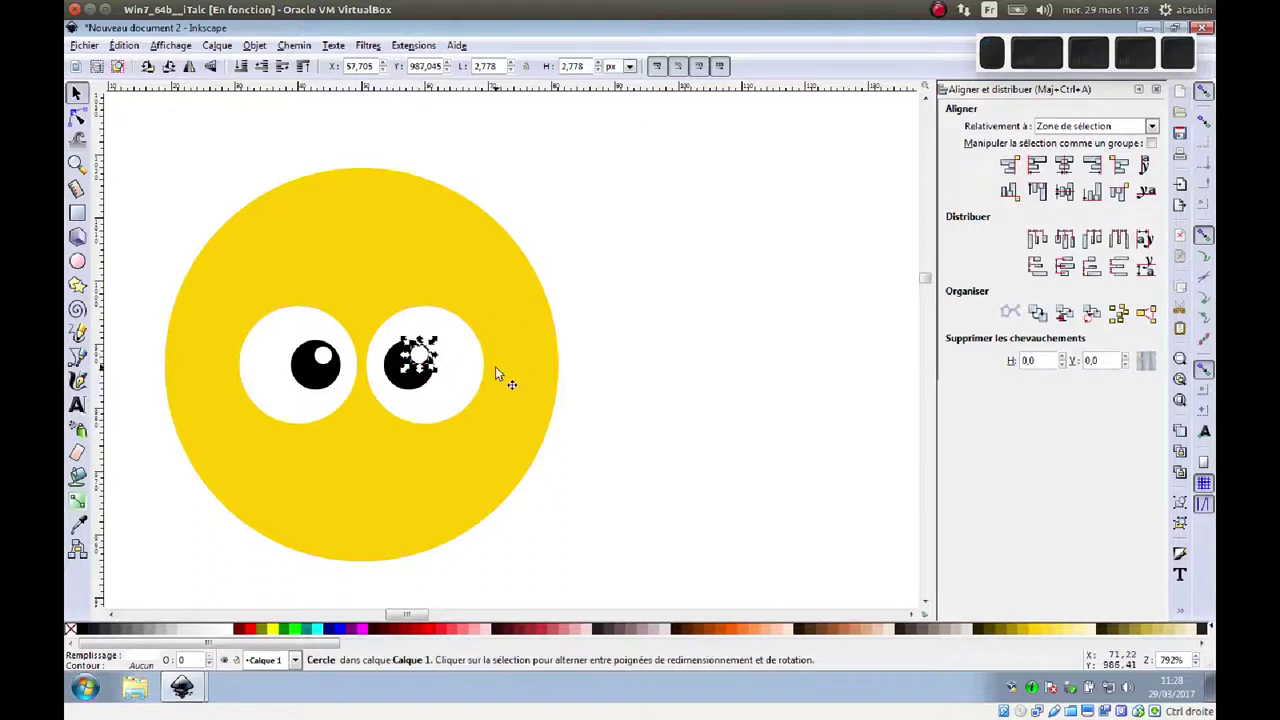
left_click(589, 375)
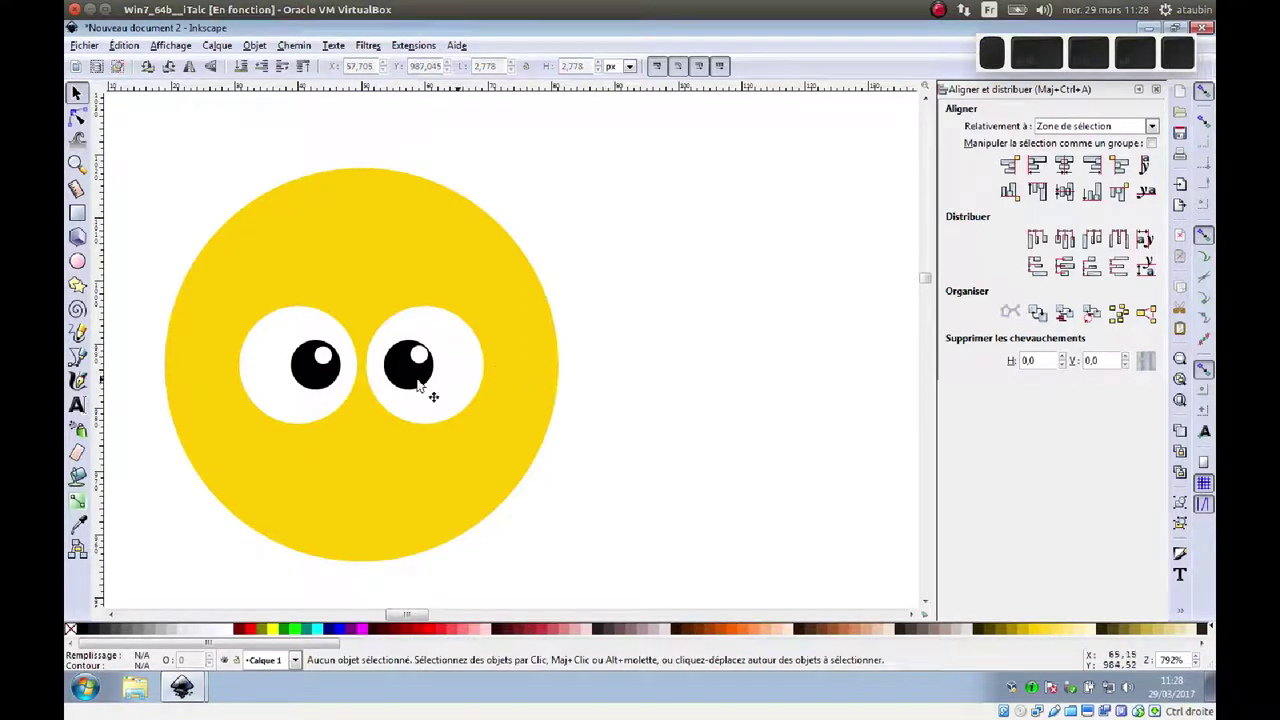
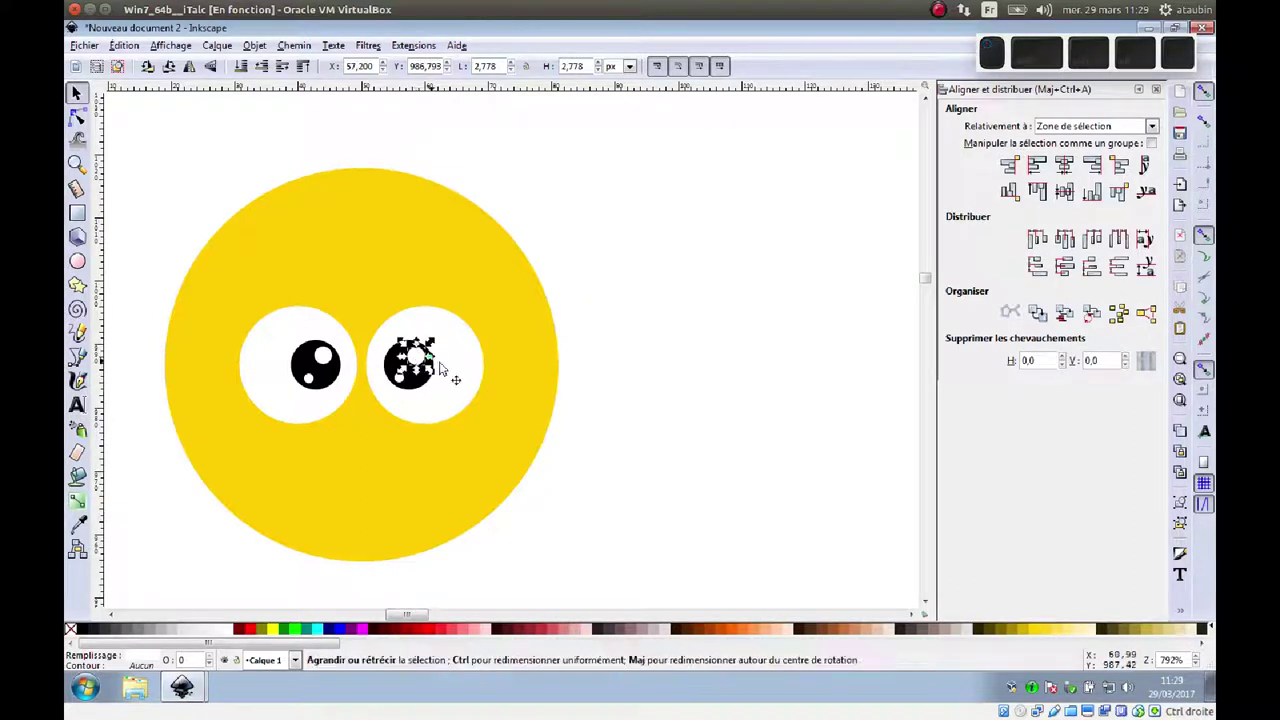
left_click(609, 399)
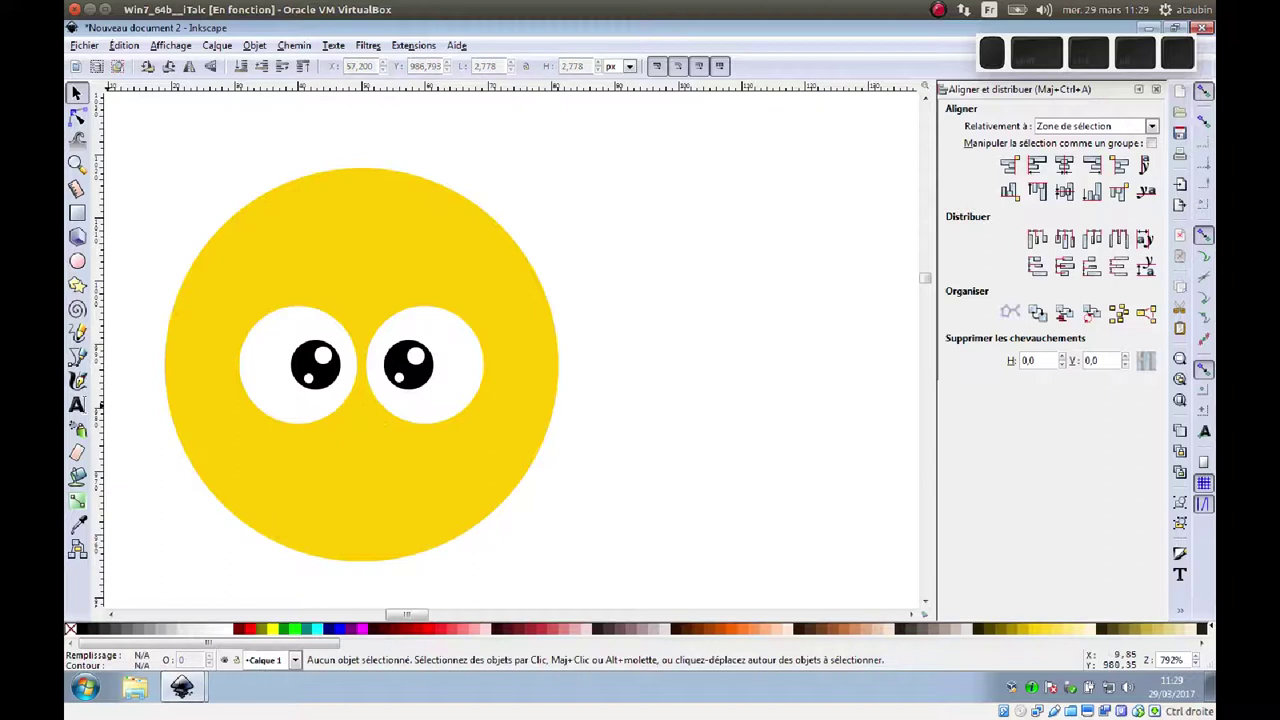
Step: Scroll the canvas up and down to inspect the face drawing
scroll("up", 3)
scroll("down", 3)
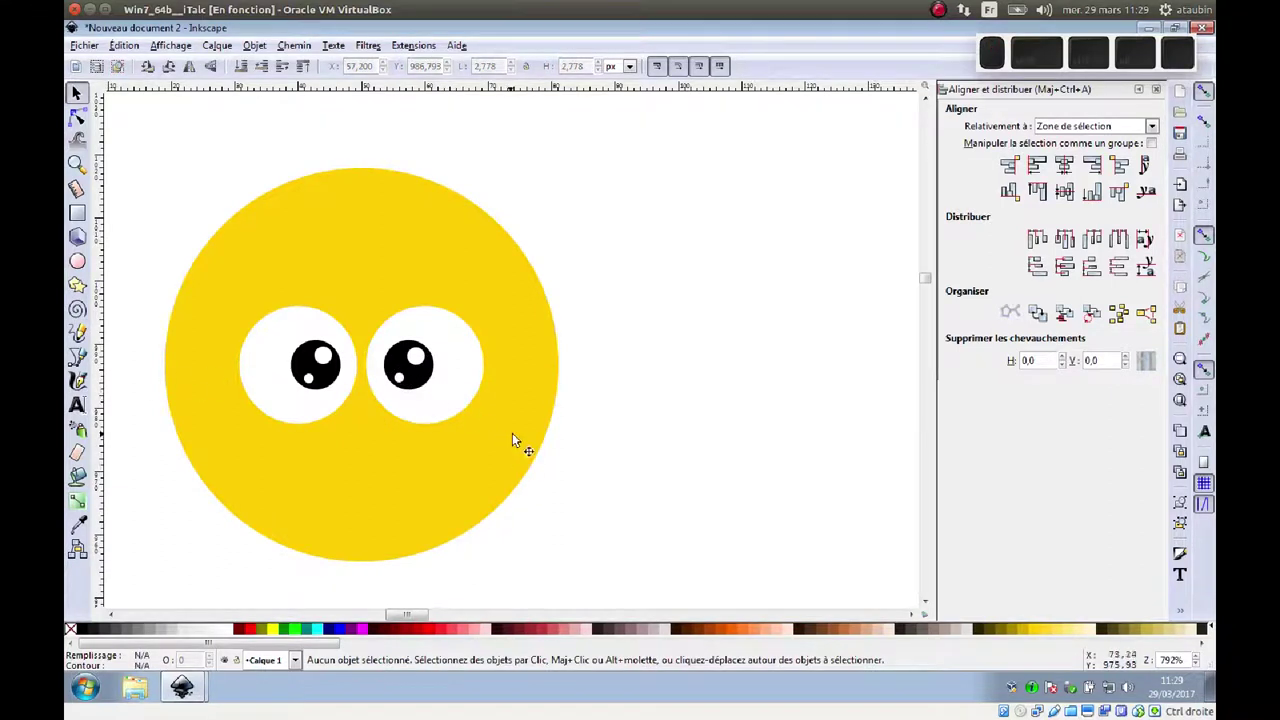
scroll("up", 3)
scroll("down", 3)
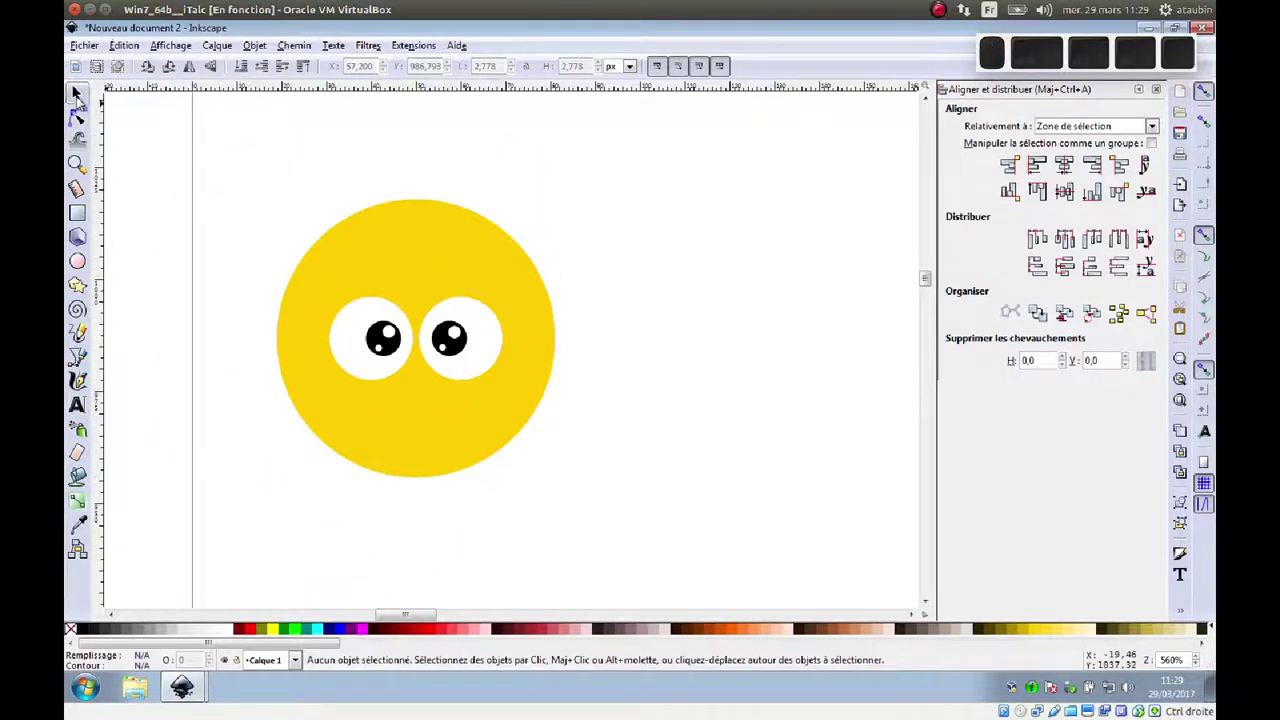
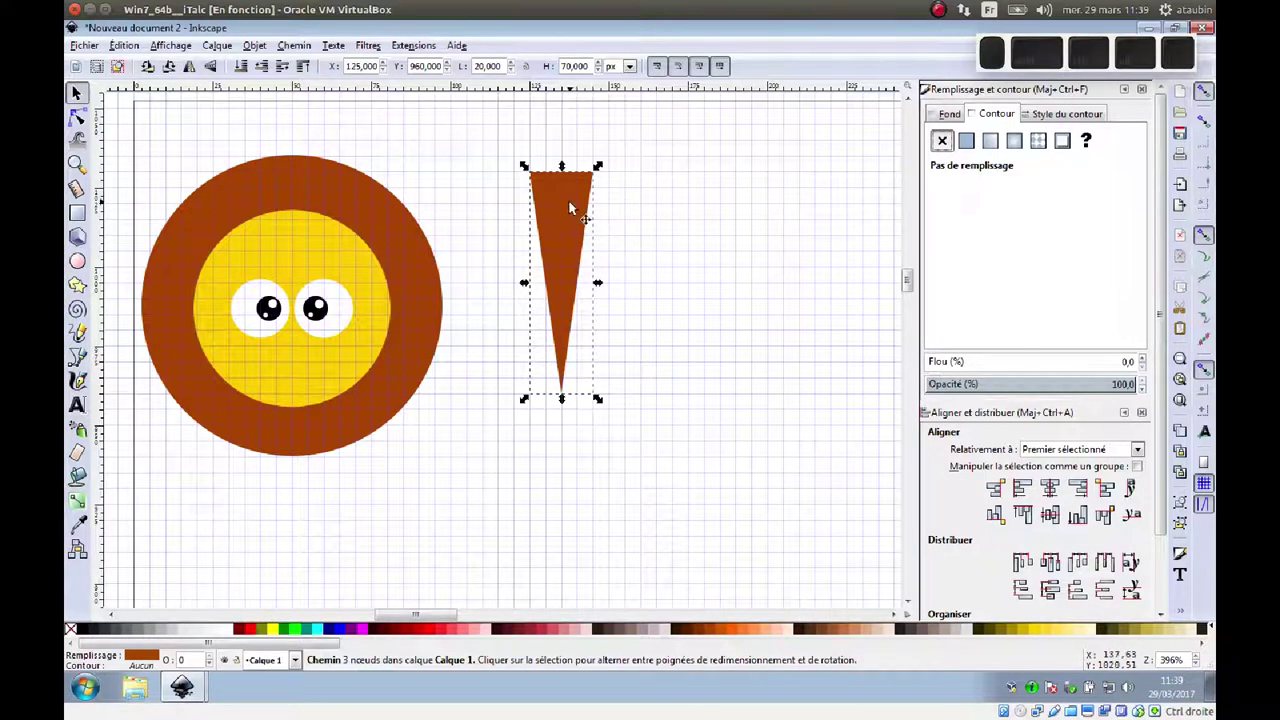
Step: Zoom out and fill the tall triangle with orange #D45500
key("ctrl+d")
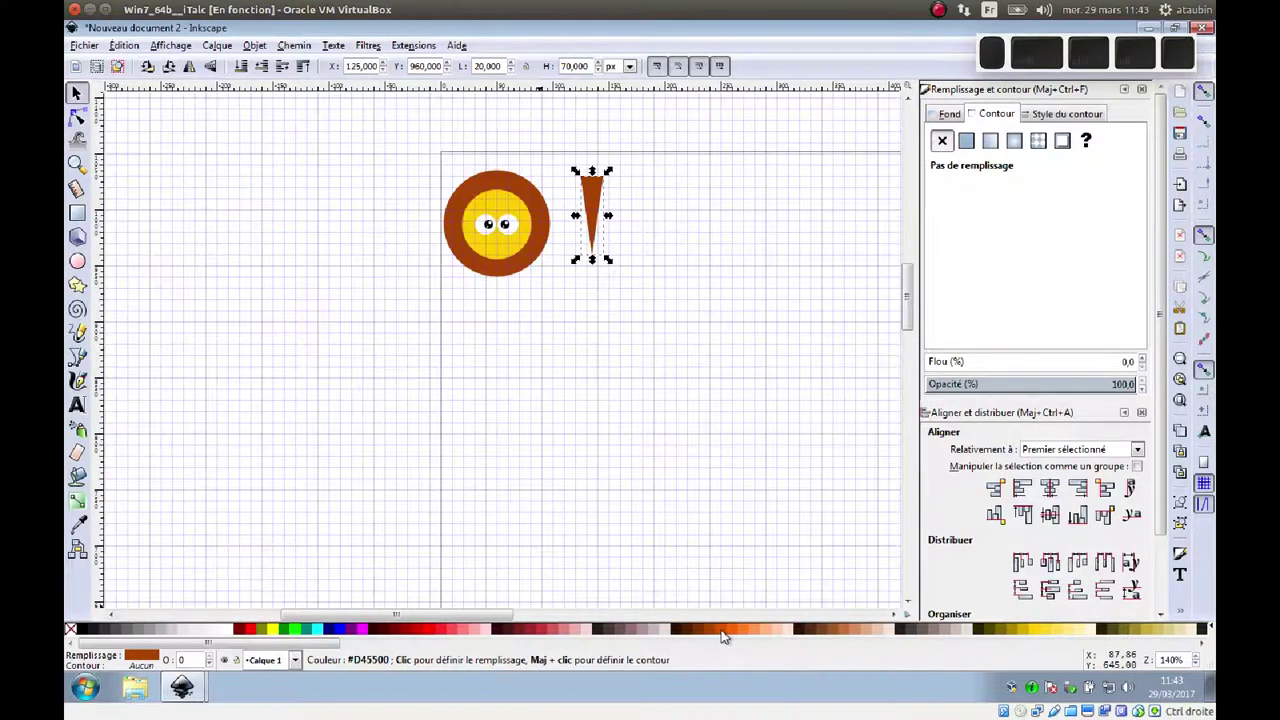
left_click(727, 637)
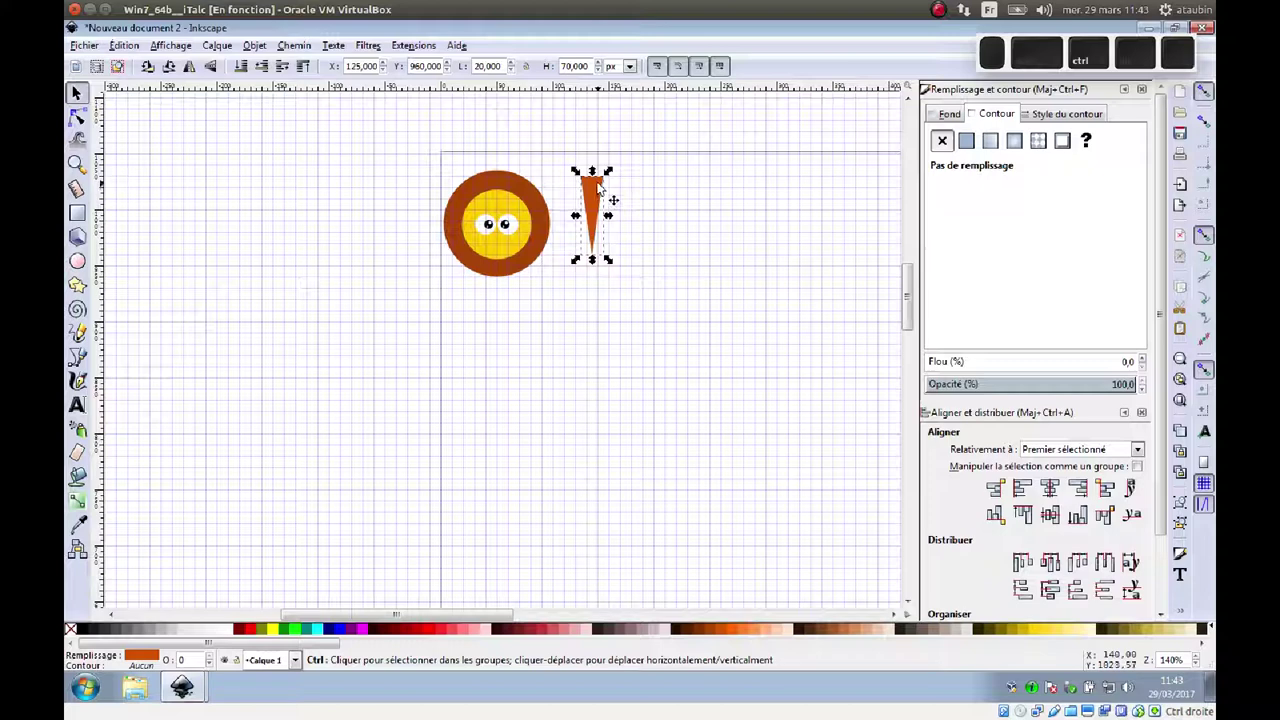
Step: Duplicate the triangle, flip it vertically and move it down so the tips meet in an hourglass
key("ctrl+d")
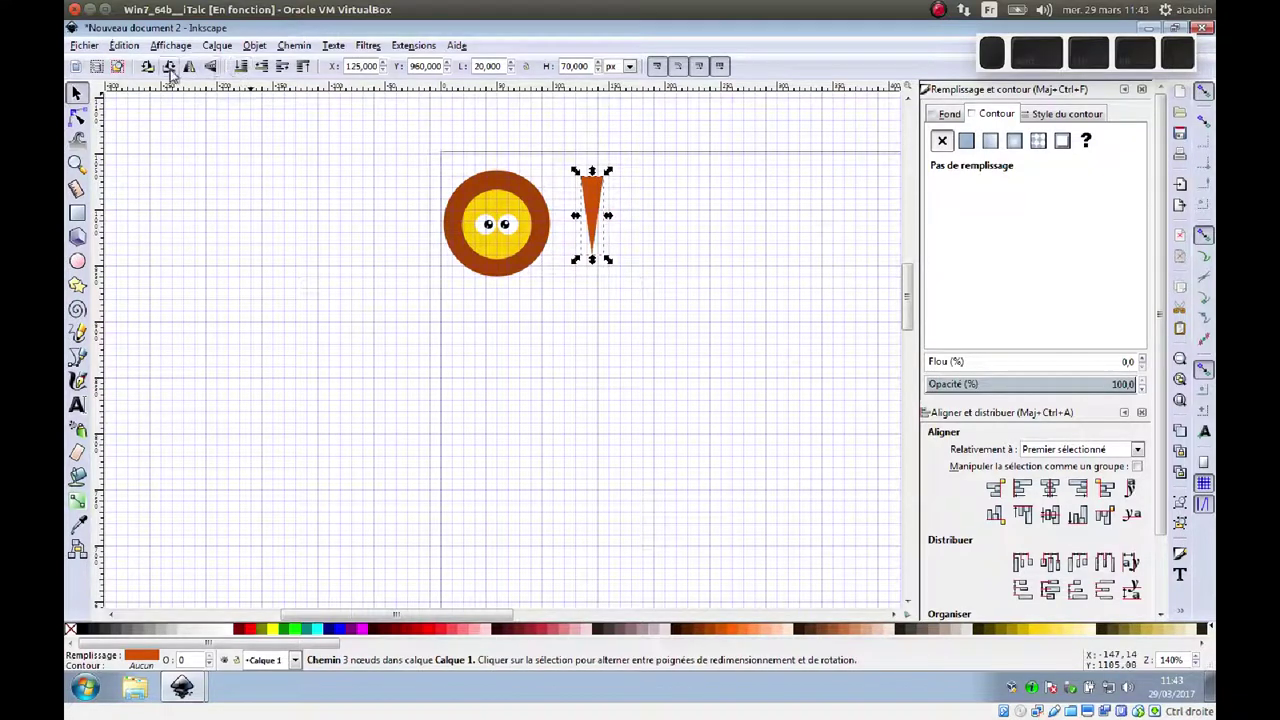
left_click(212, 76)
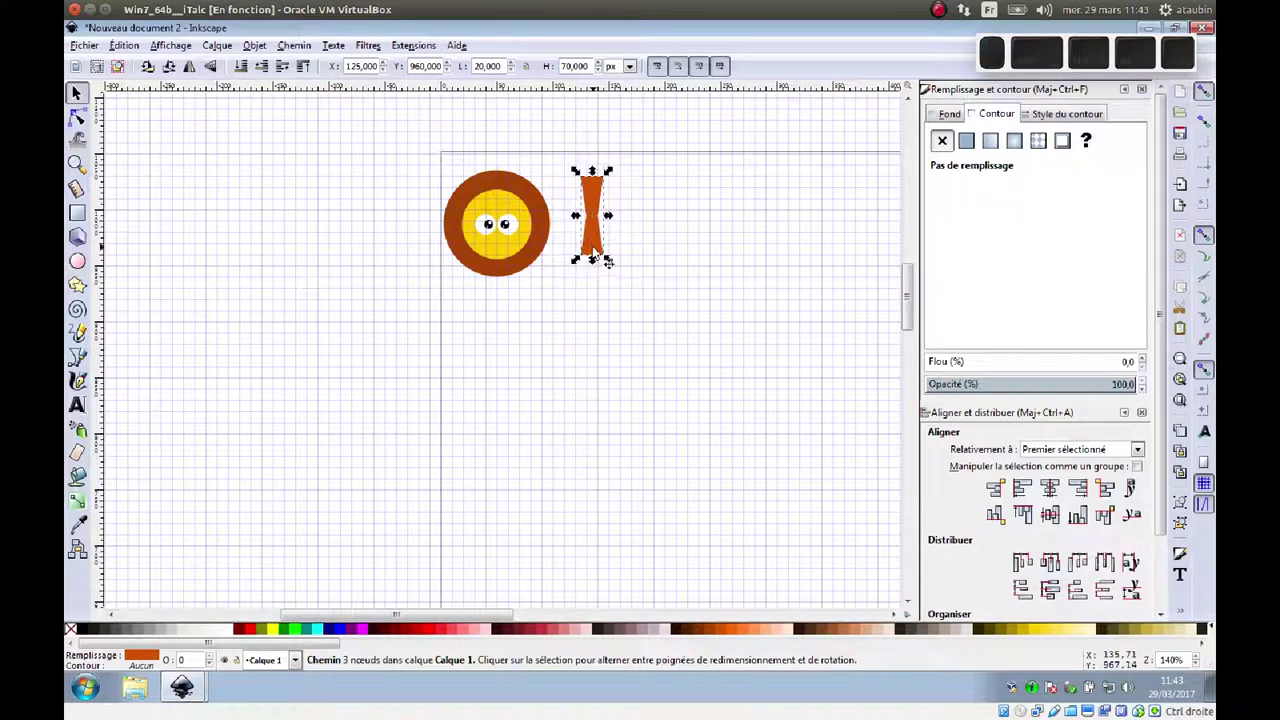
key("Down")
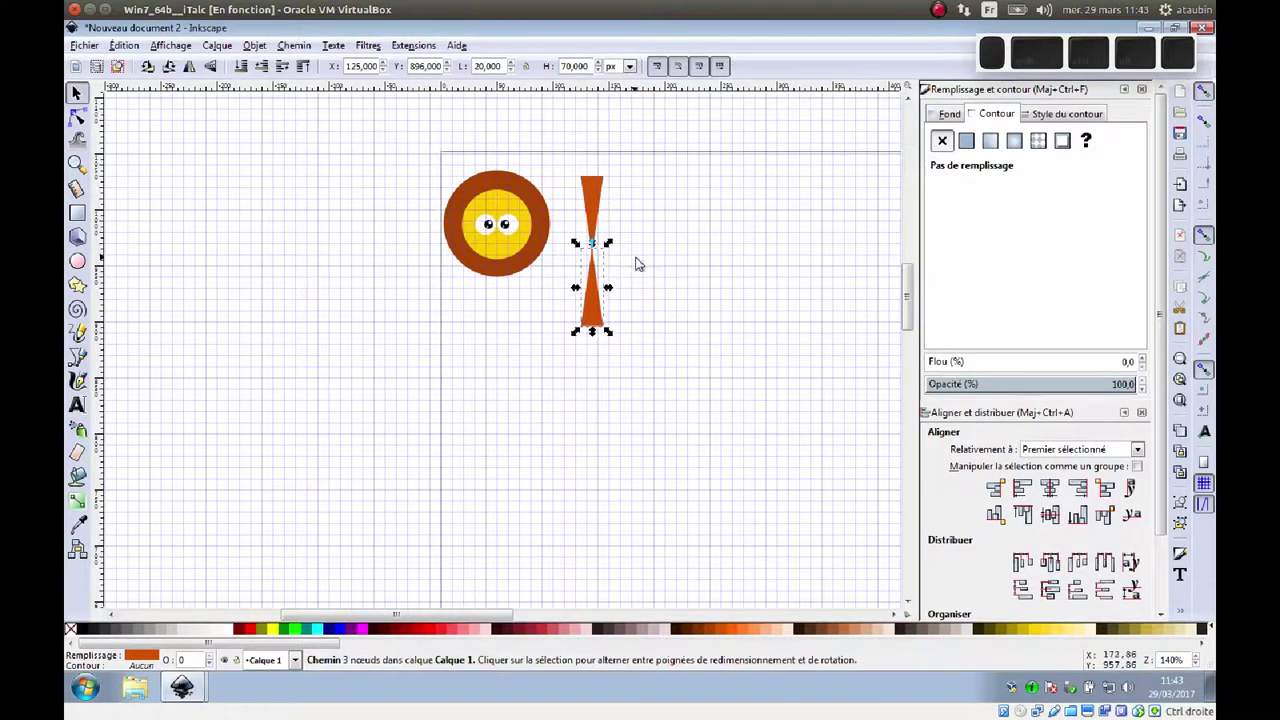
scroll("up", 3)
scroll("up", 3)
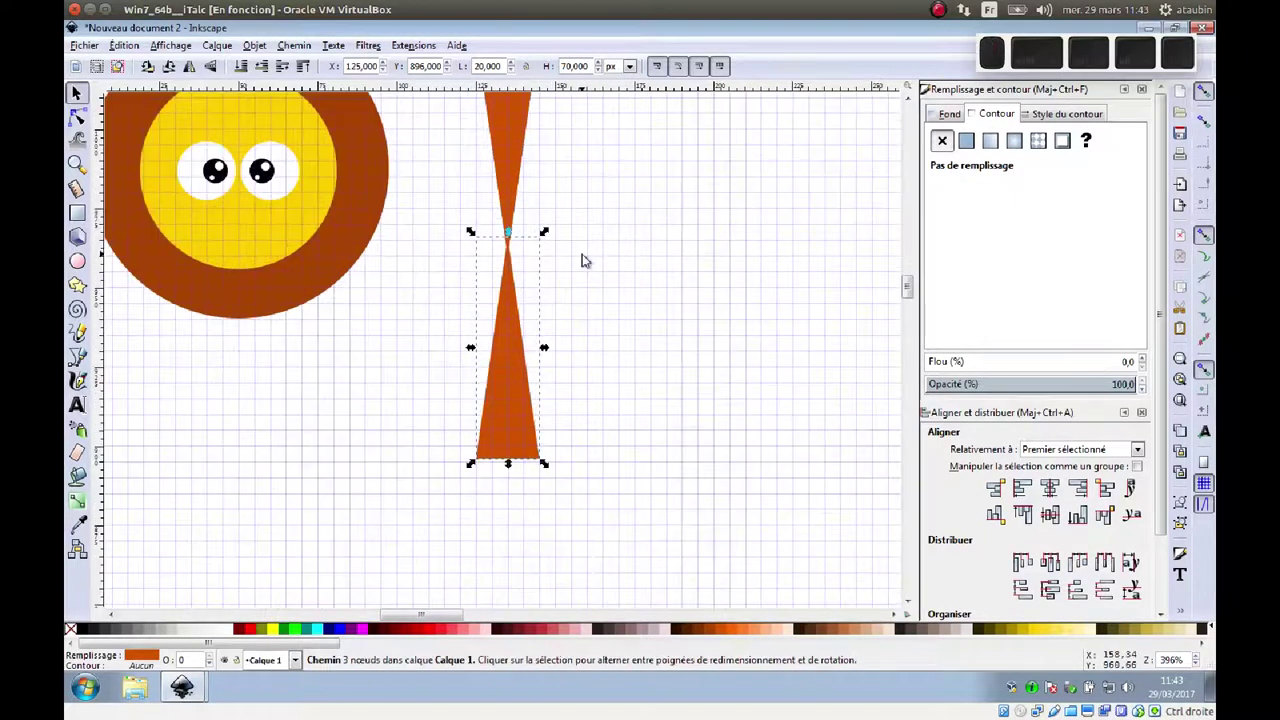
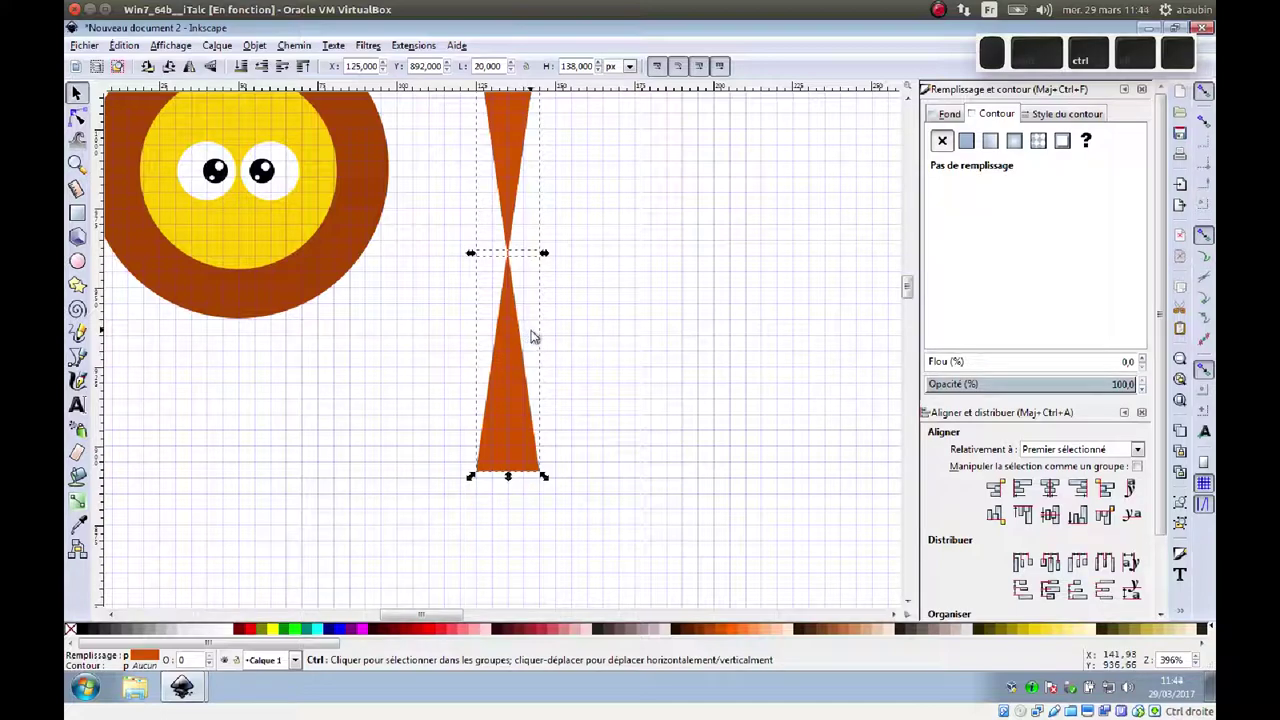
Step: Group the two triangles into an hourglass and duplicate it for a rotated copy
key("ctrl+g")
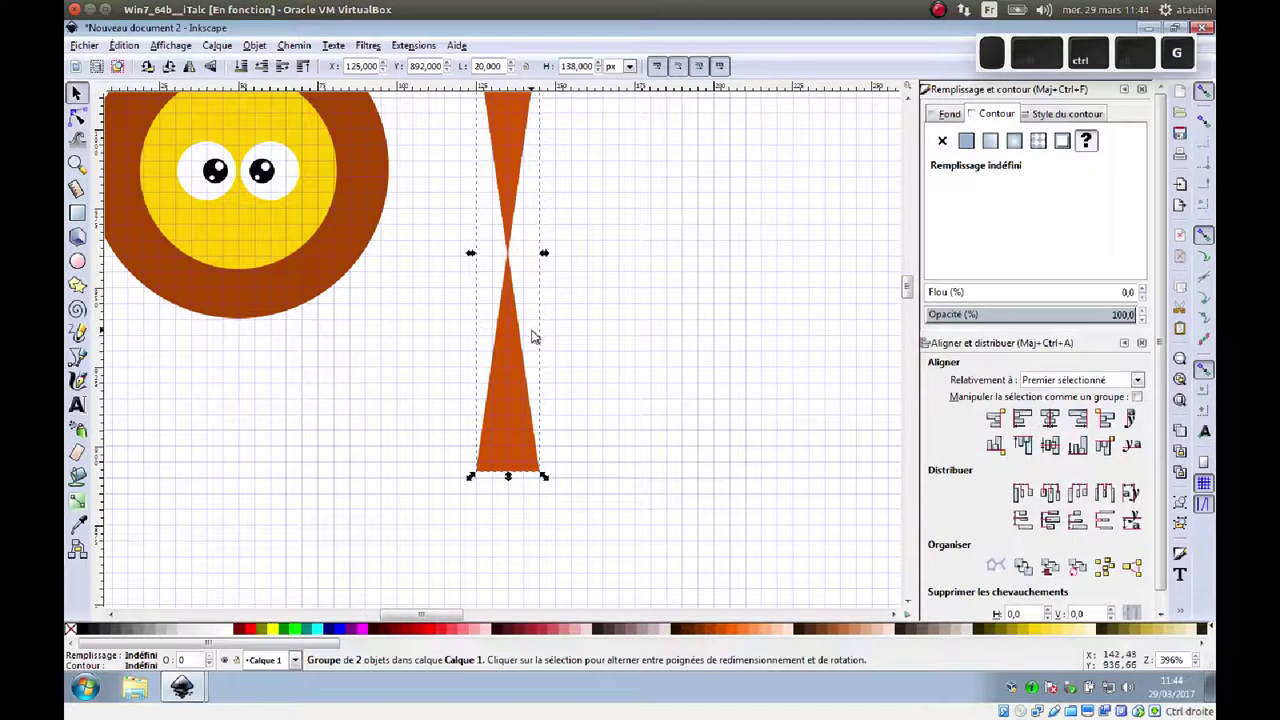
scroll("up", 3)
scroll("up", 3)
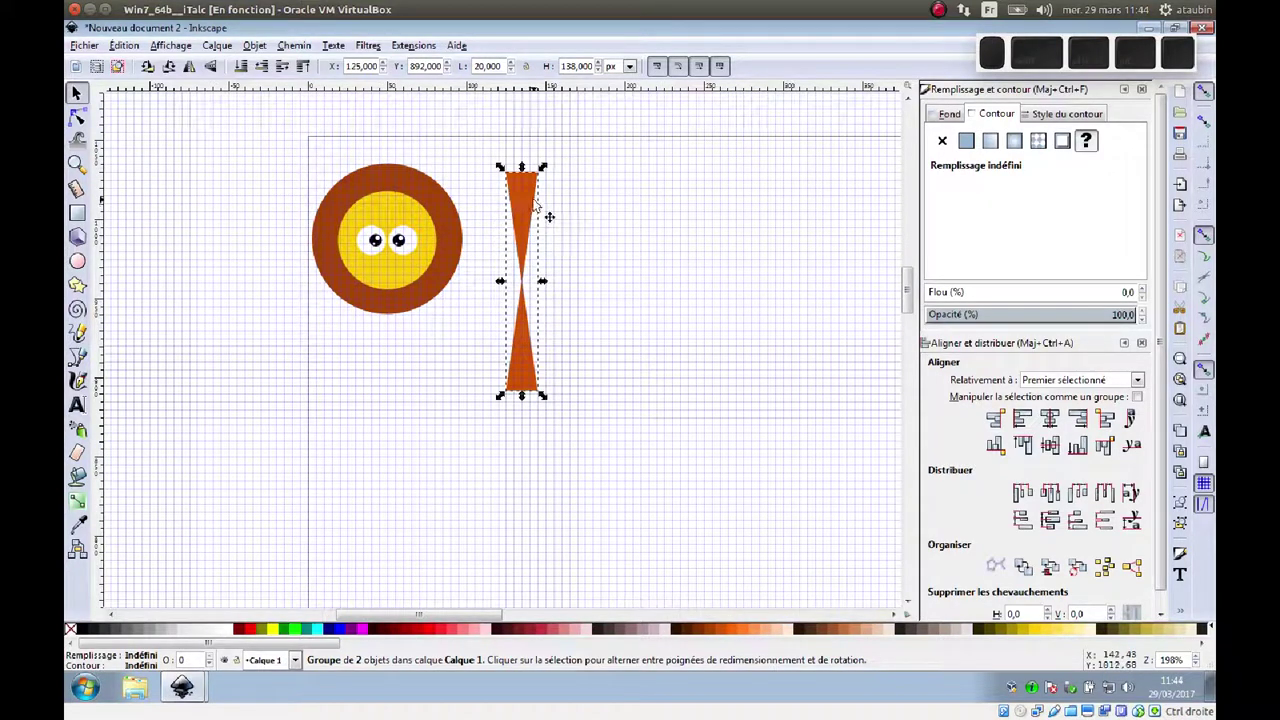
key("ctrl+d")
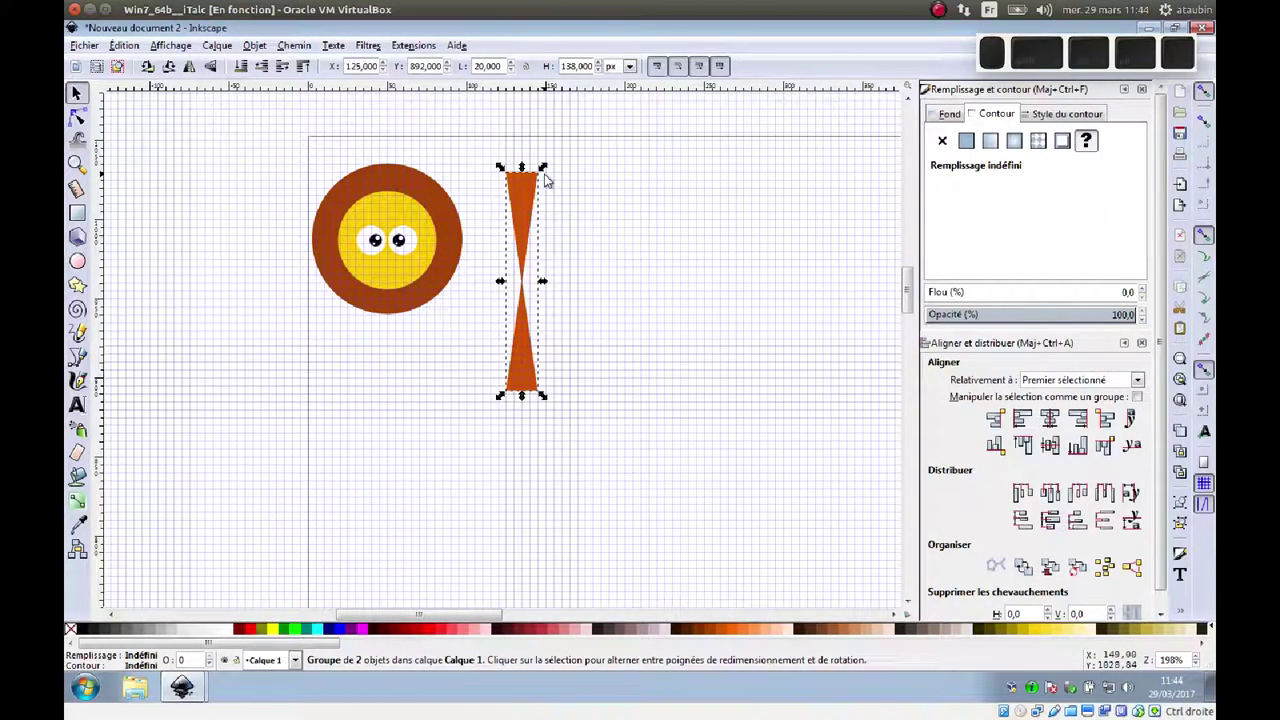
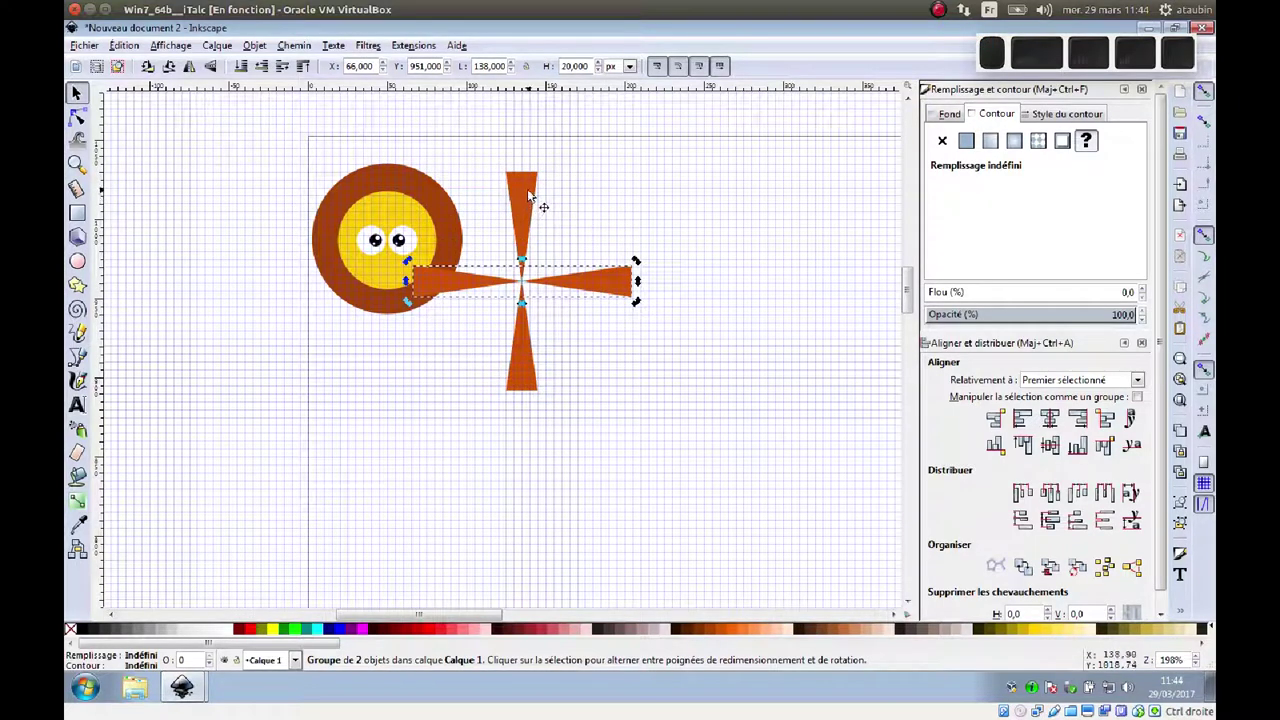
Step: Group the crossed hourglass pairs into one star and duplicate it again
left_click(532, 198)
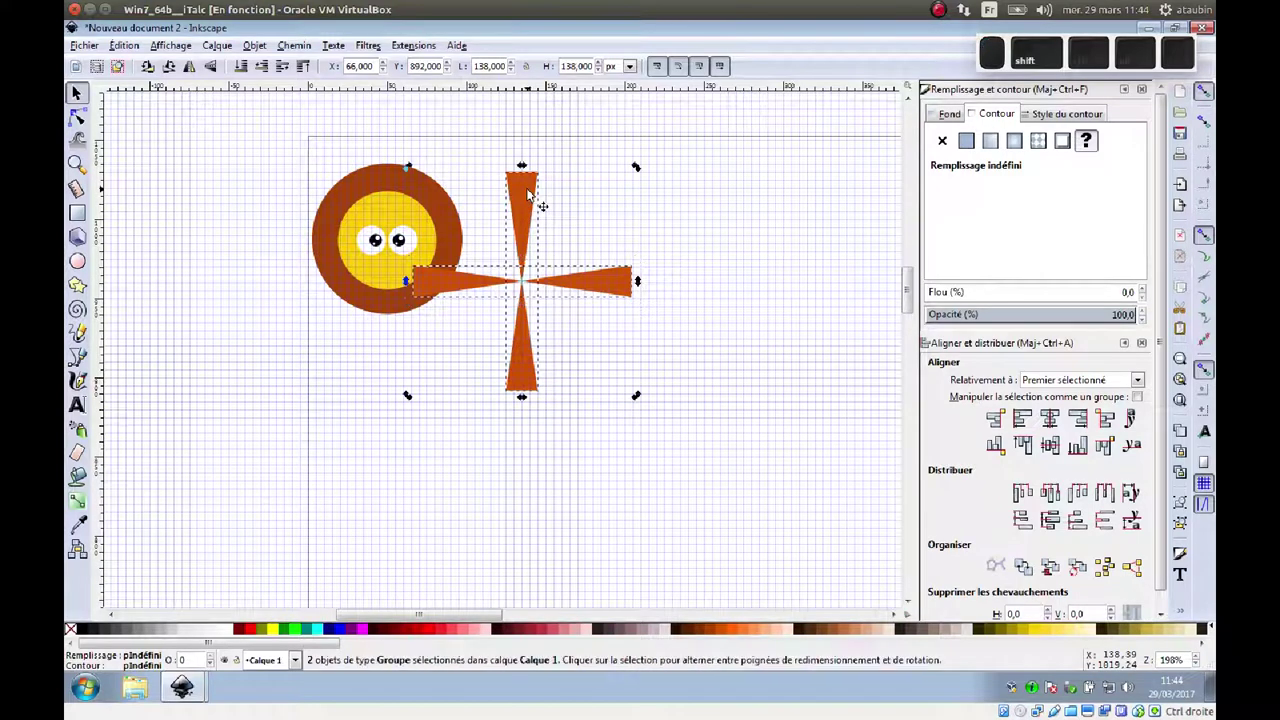
key("ctrl+g")
key("ctrl+d")
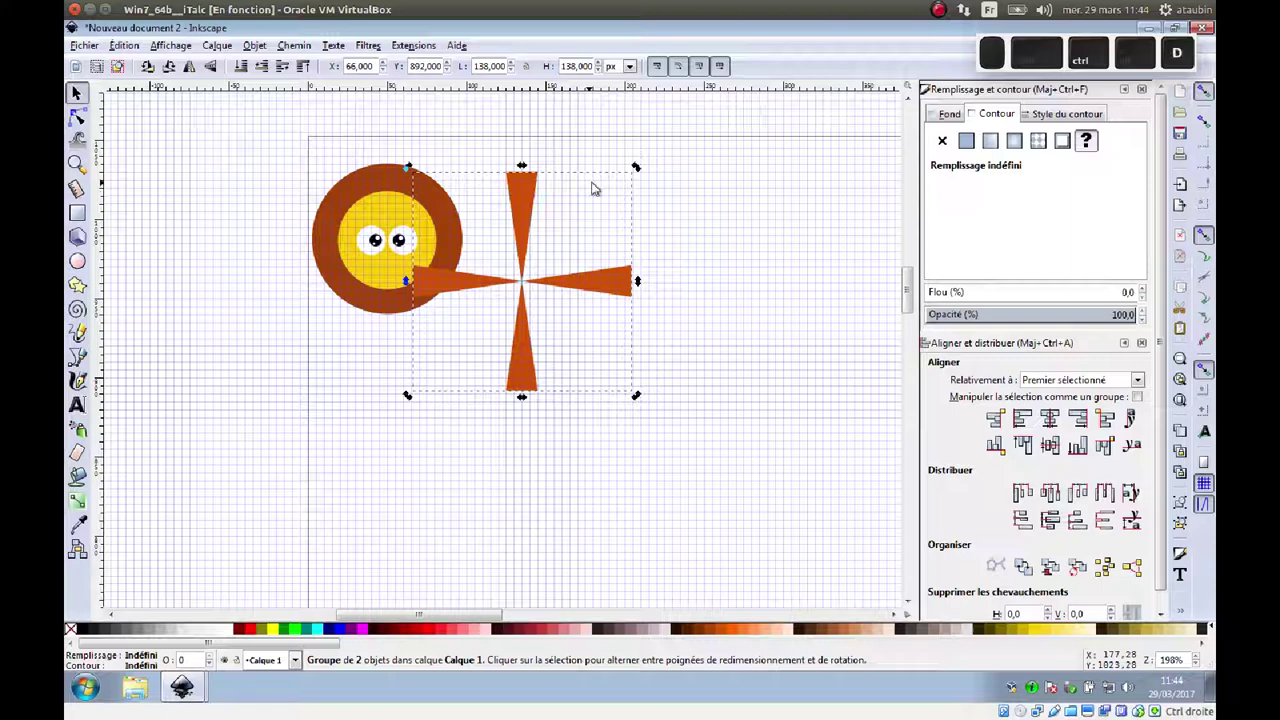
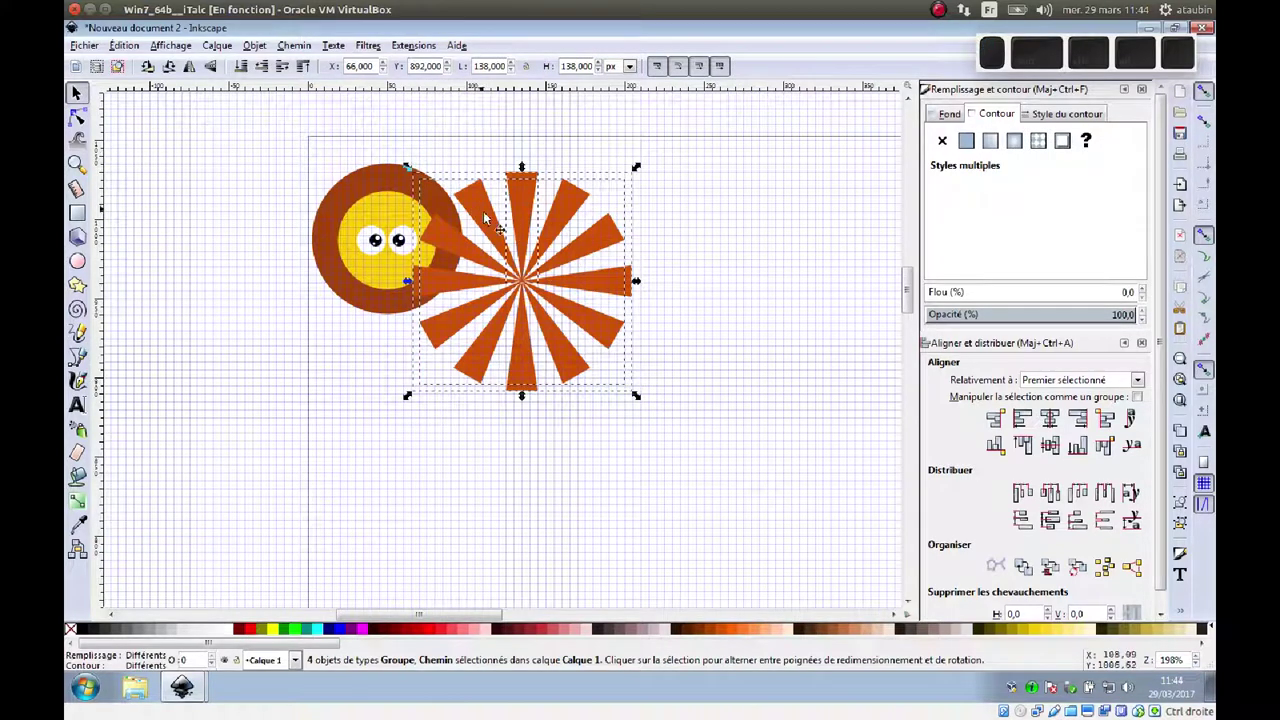
Step: Group all rays into one starburst and duplicate the outer brown circle as a clip shape
key("ctrl+g")
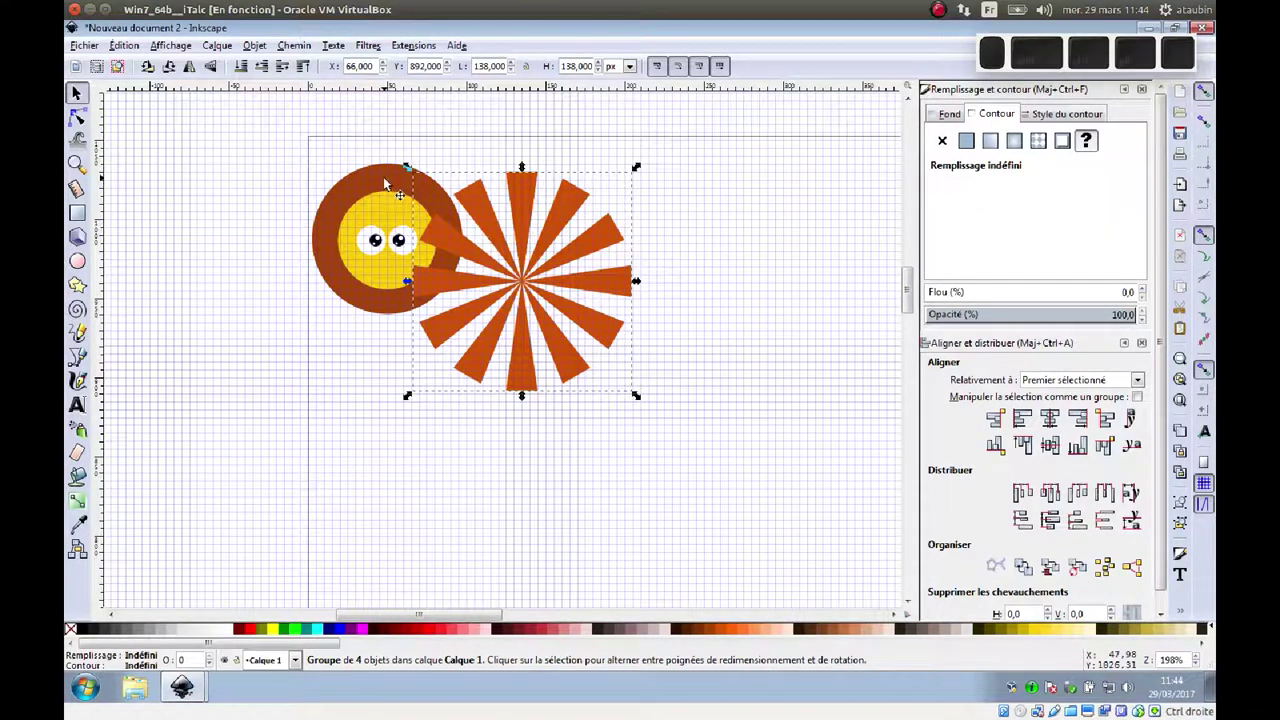
left_click(387, 185)
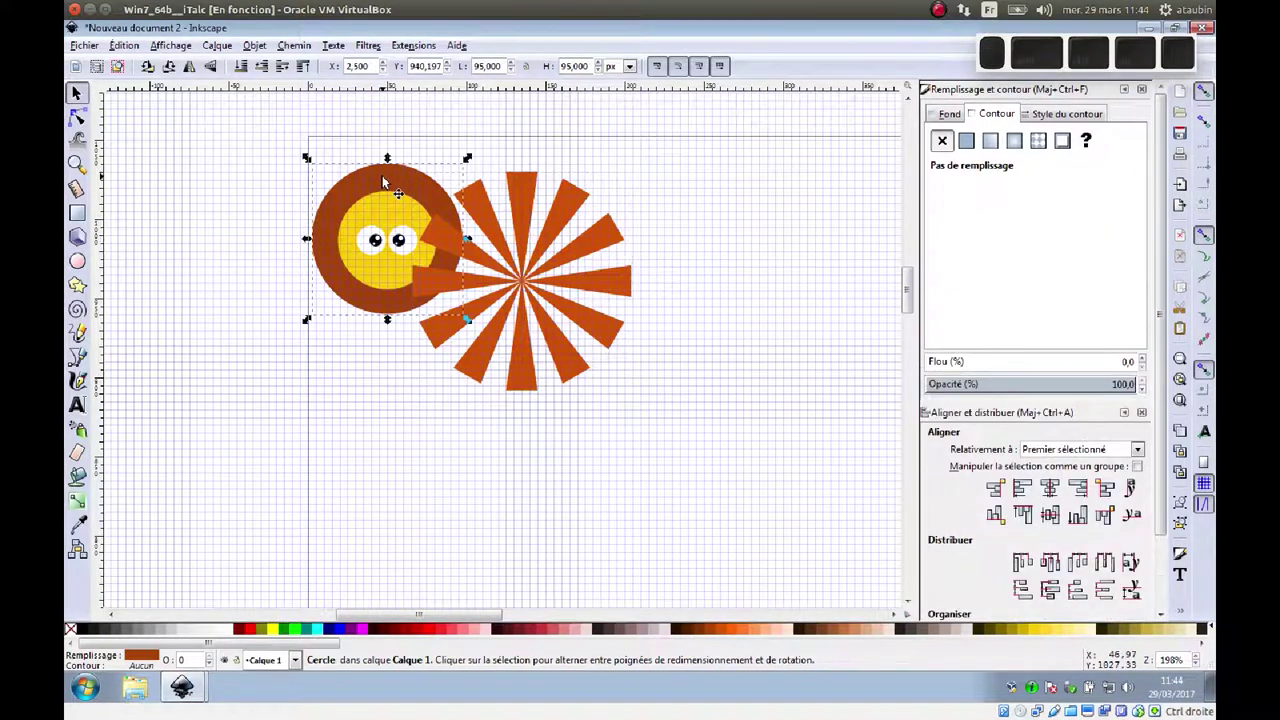
key("ctrl+d")
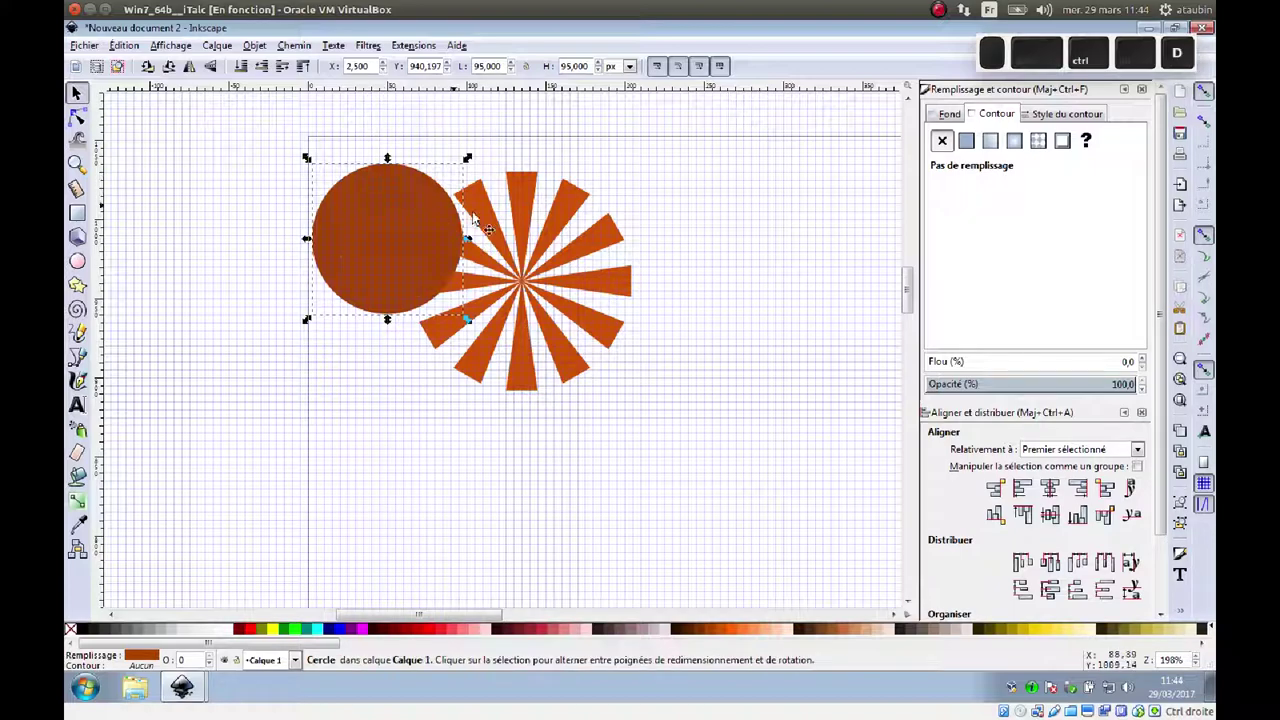
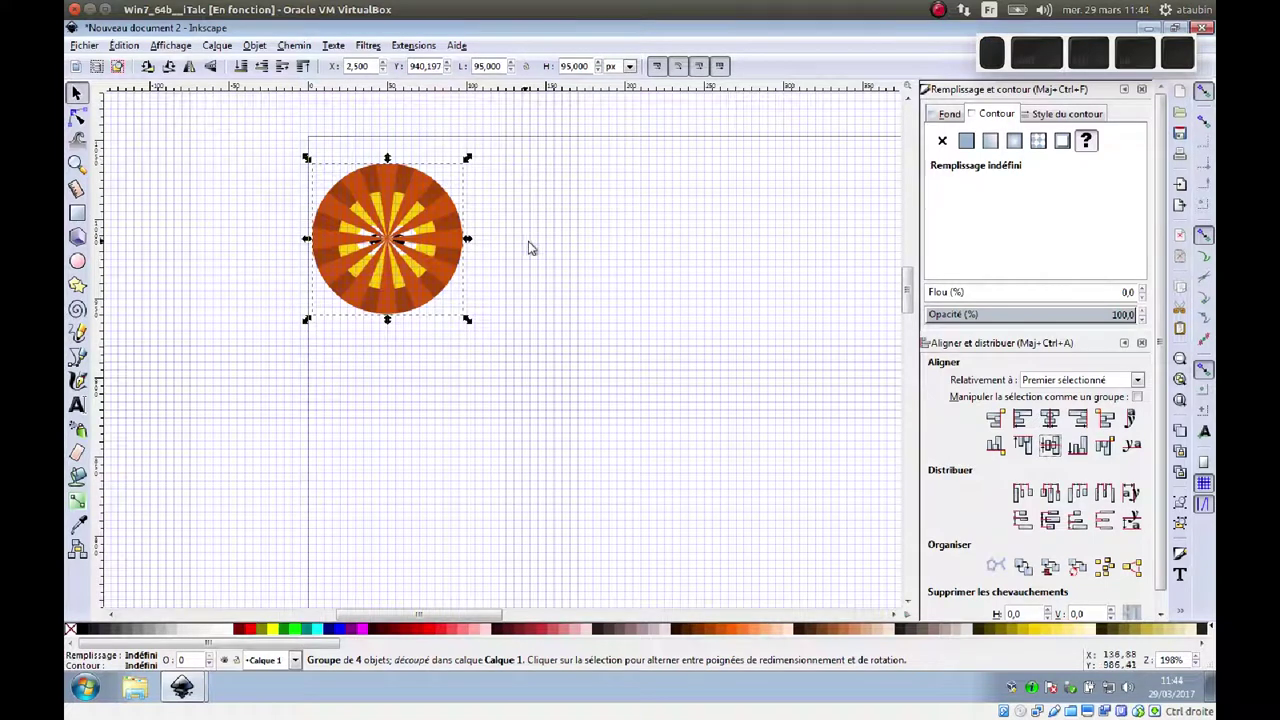
Step: Clip the starburst to the circle and send the striped mane behind the face
left_click(542, 247)
left_click_drag(496, 299, 342, 189)
left_click(310, 73)
left_click(551, 258)
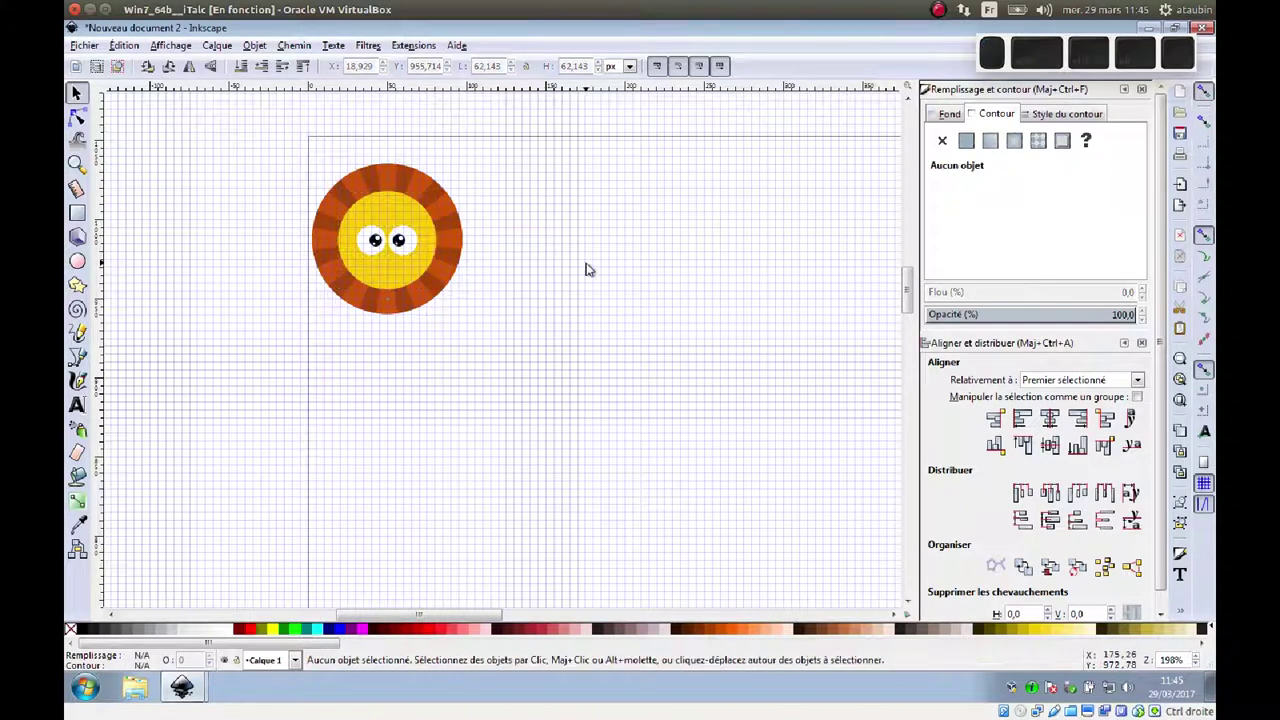
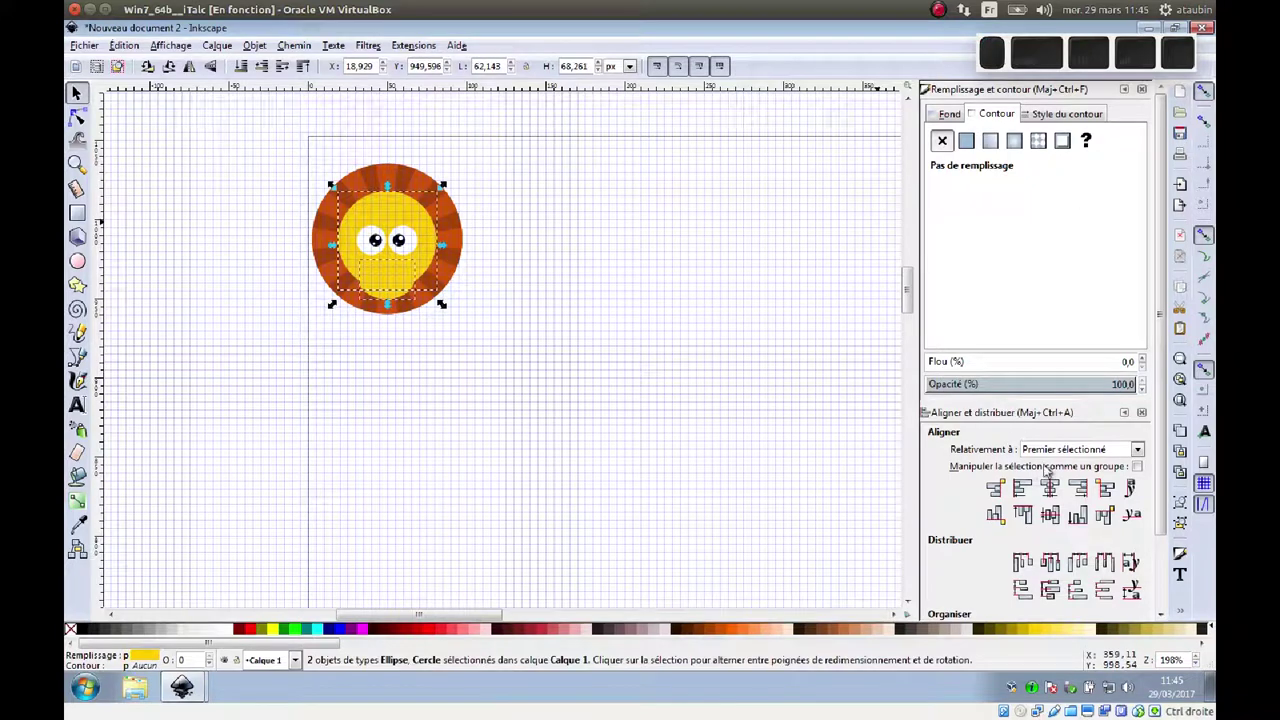
Step: Centre the yellow muzzle oval horizontally on the face circle
left_click(1054, 495)
left_click(601, 324)
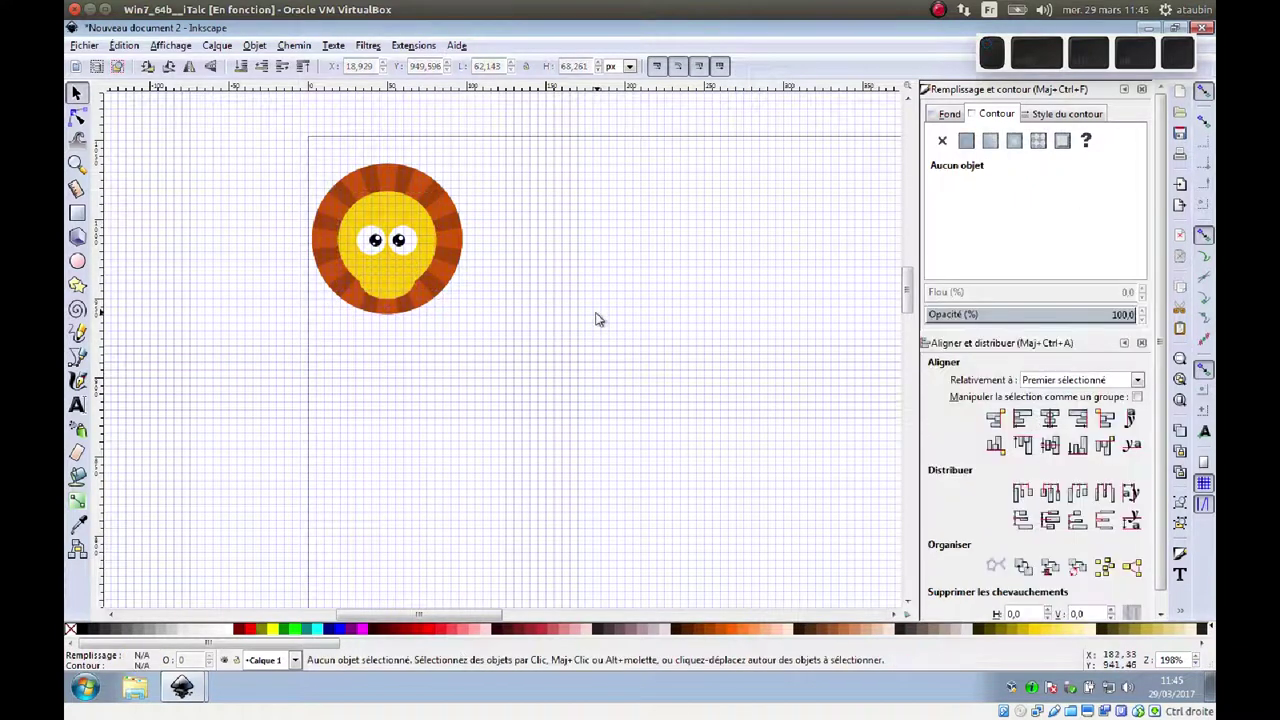
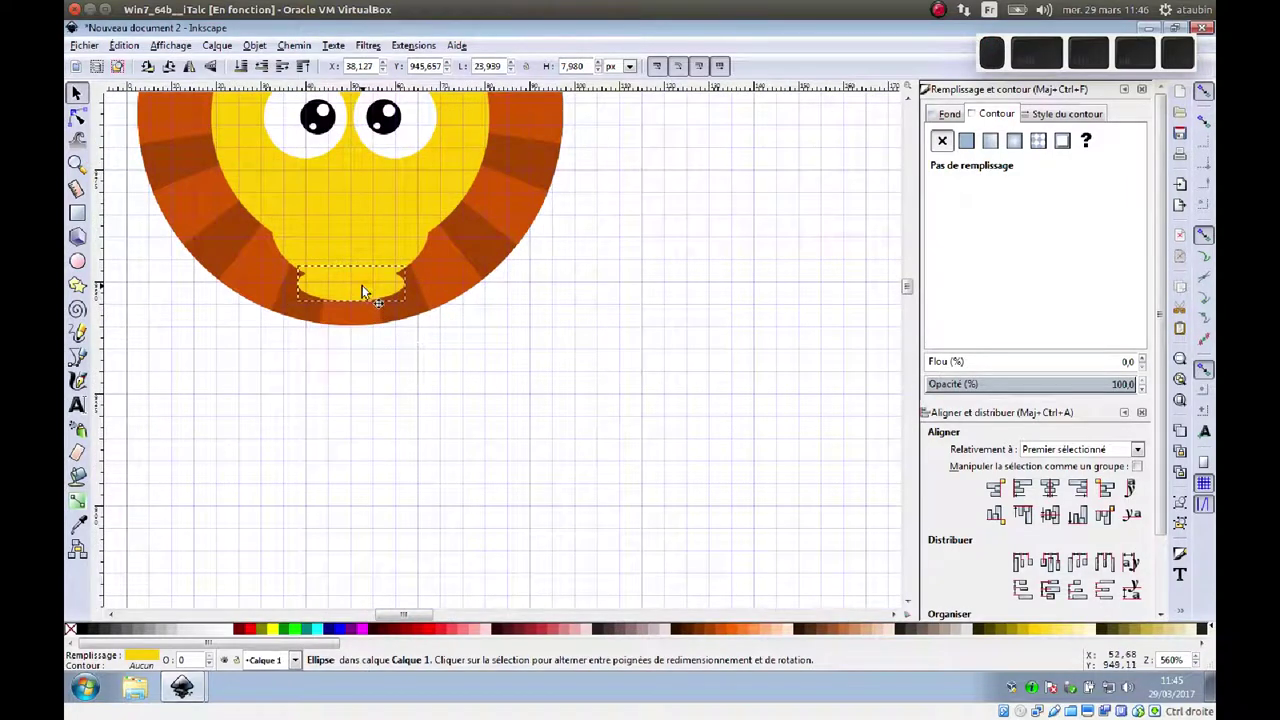
Step: Centre the small yellow chin oval horizontally beneath the muzzle using Align, then deselect
left_click(426, 246)
left_click(389, 304)
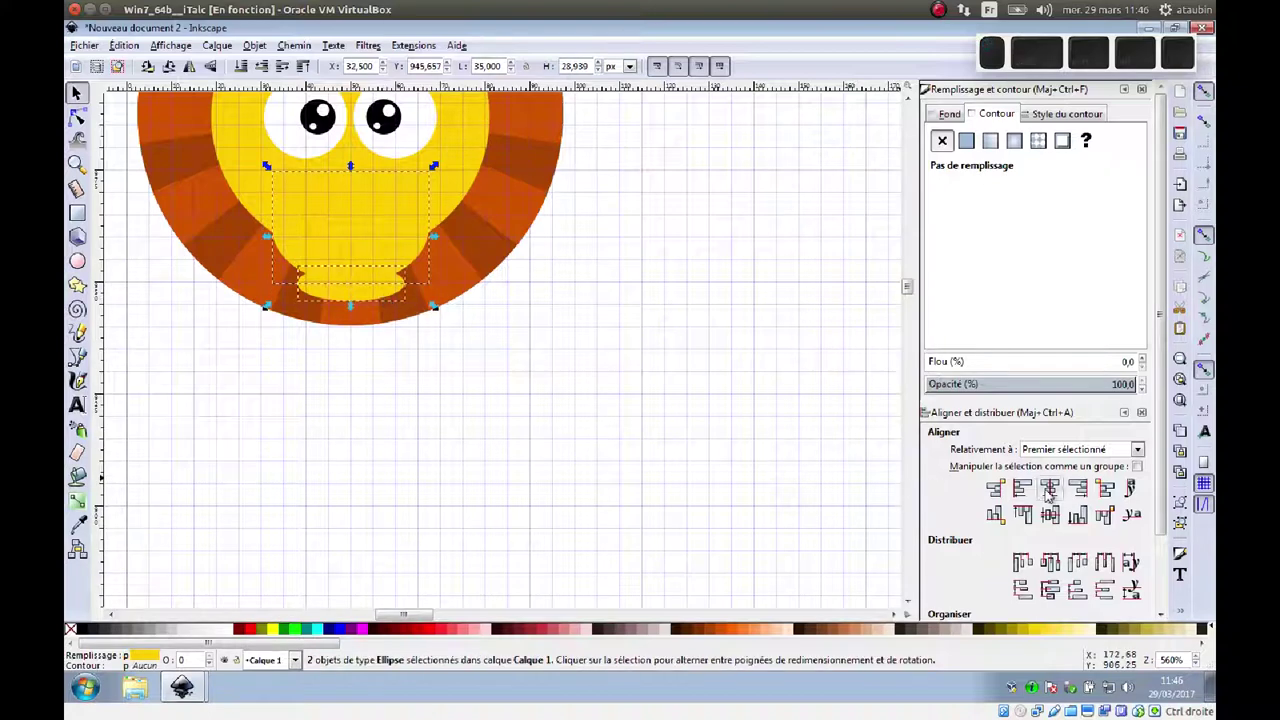
left_click(1053, 495)
left_click(649, 382)
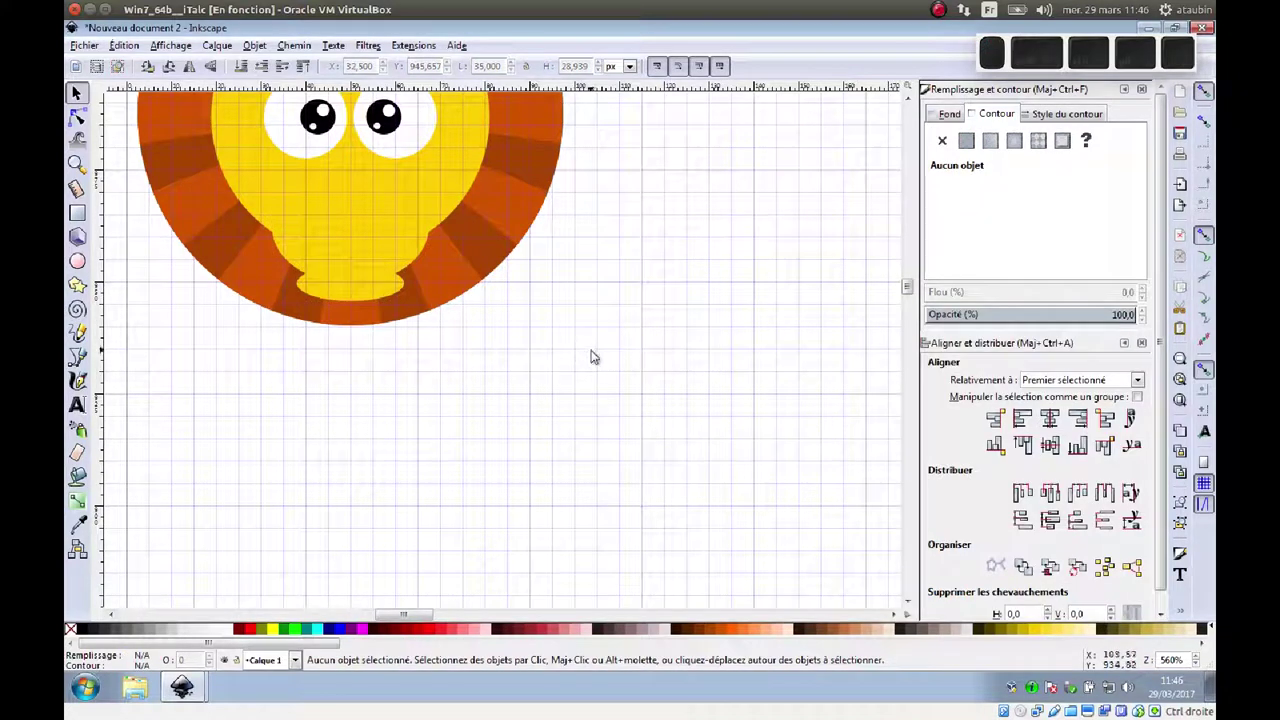
Step: Draw a small ellipse, colour it grey and convert it to an editable path for the nose highlight
left_click(402, 373)
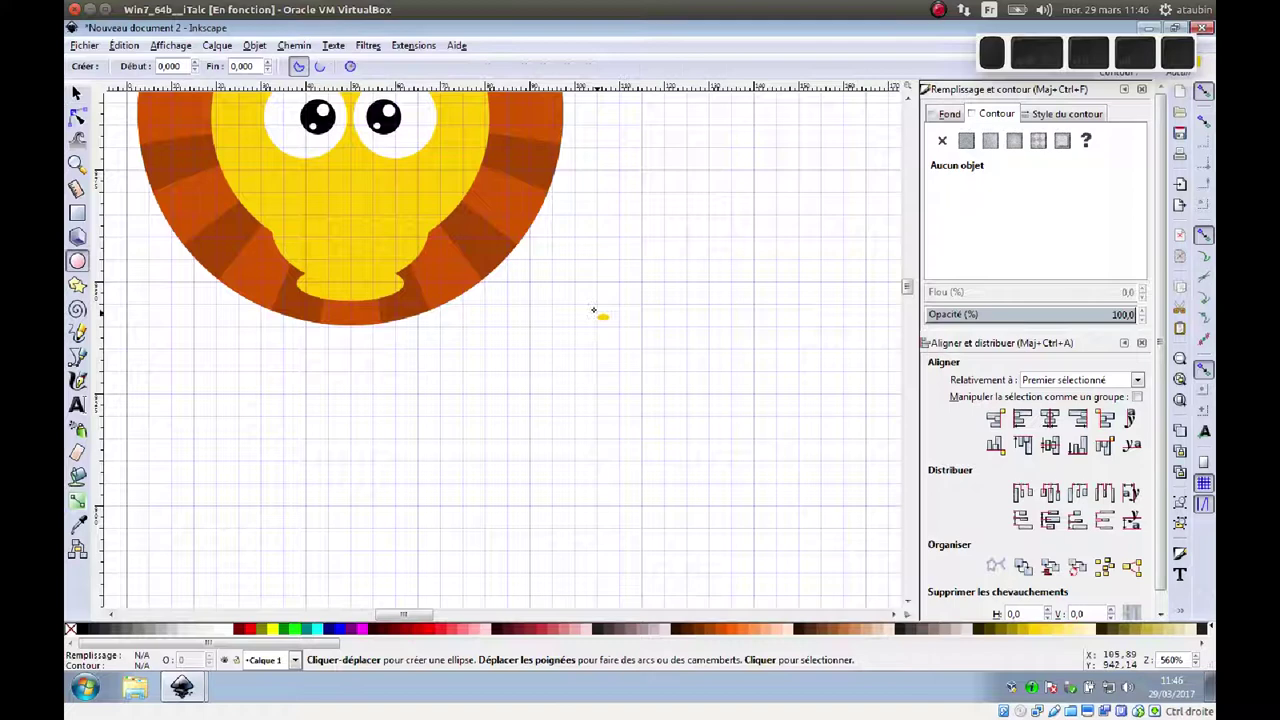
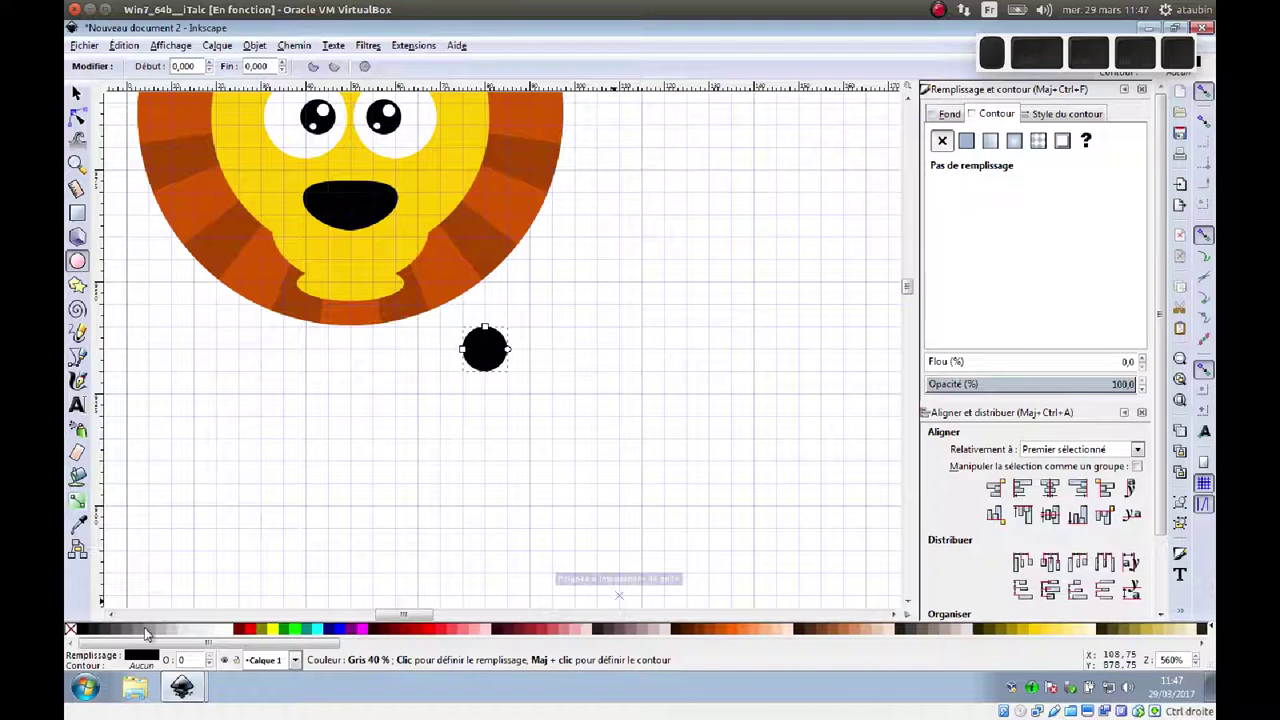
left_click(153, 632)
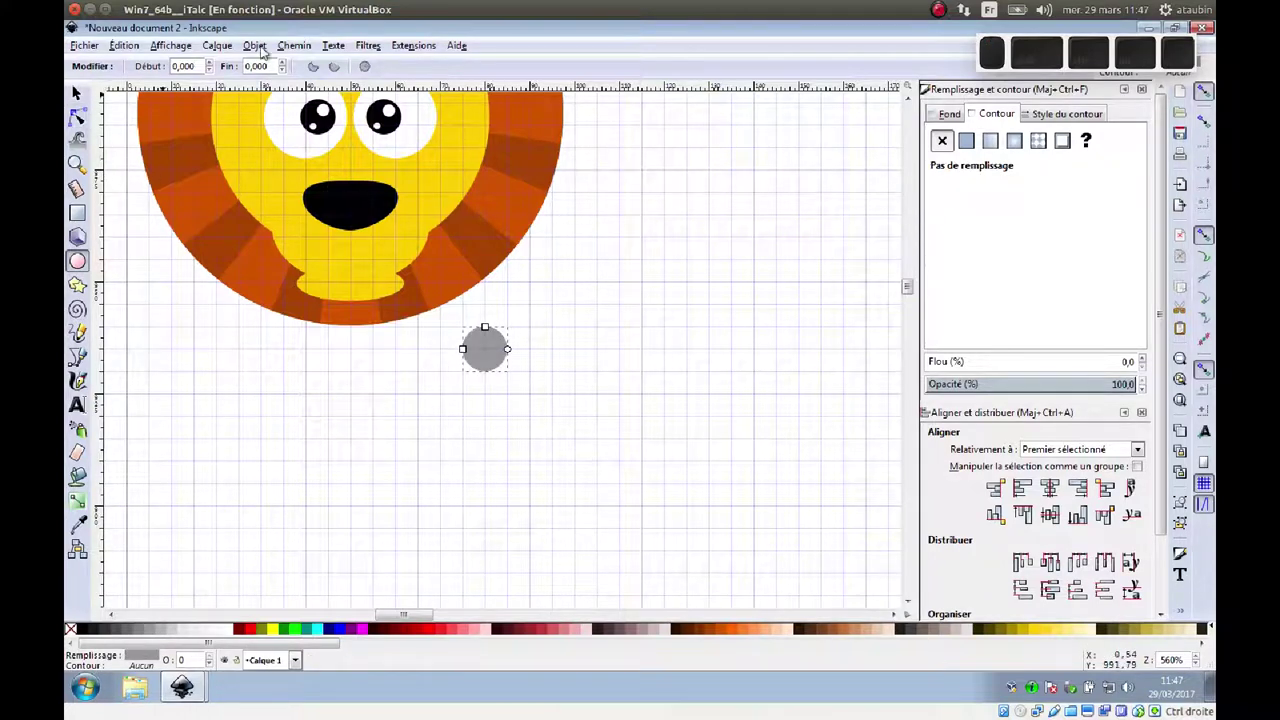
left_click(288, 51)
left_click(290, 66)
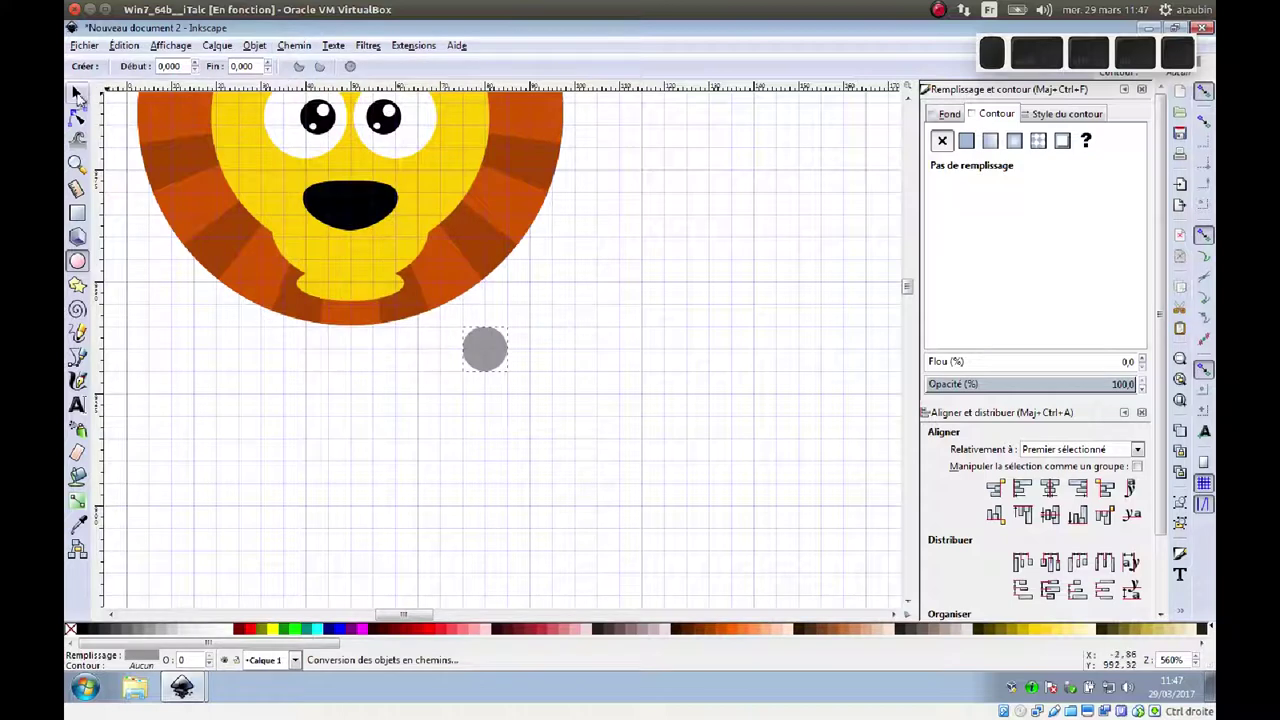
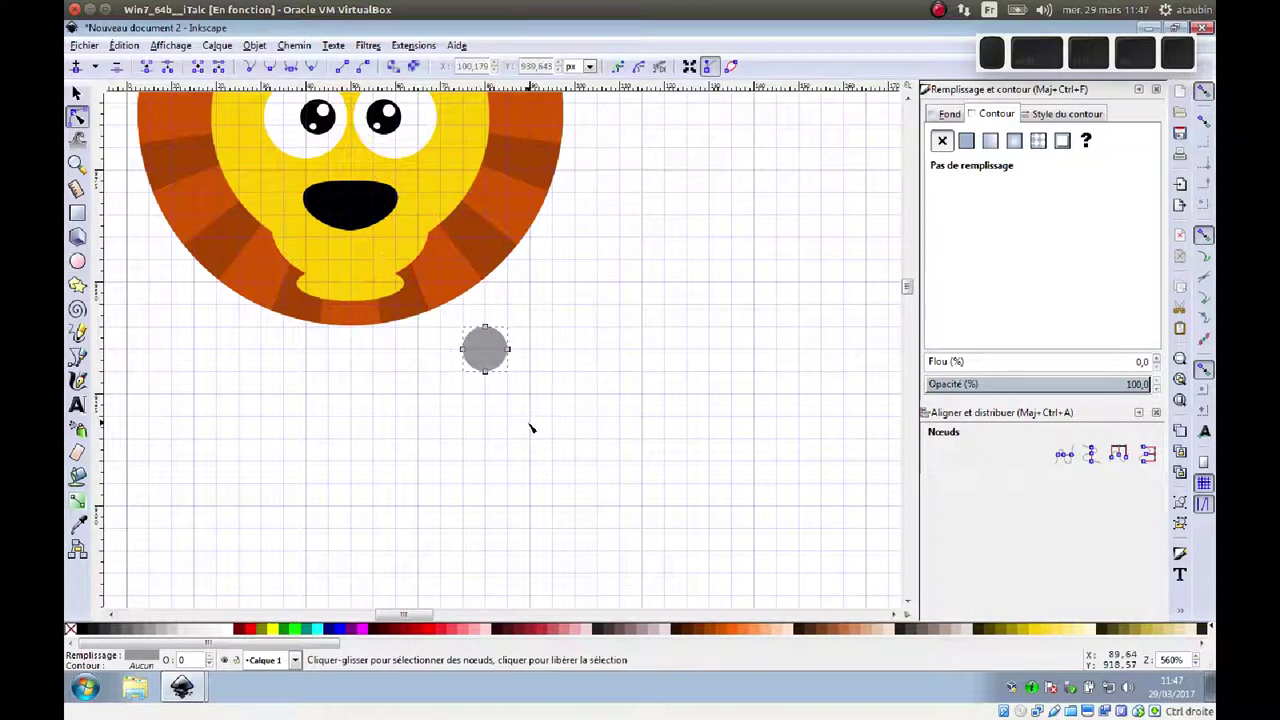
left_click(490, 370)
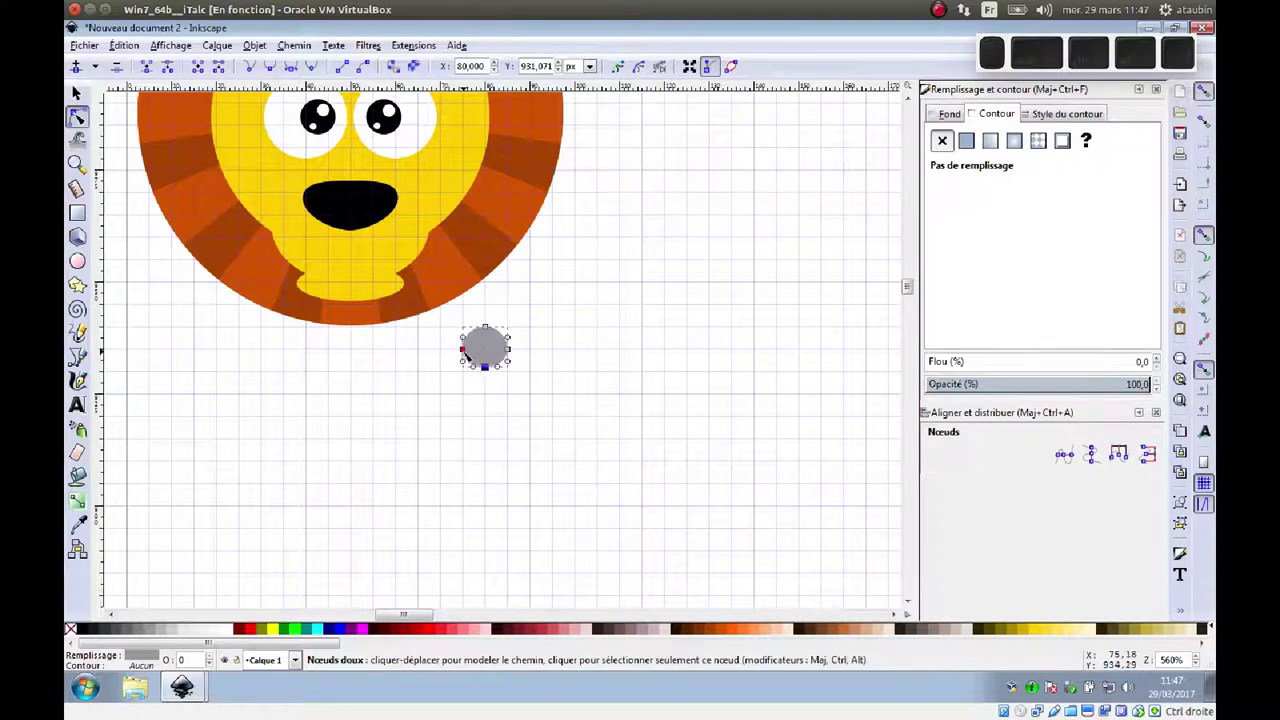
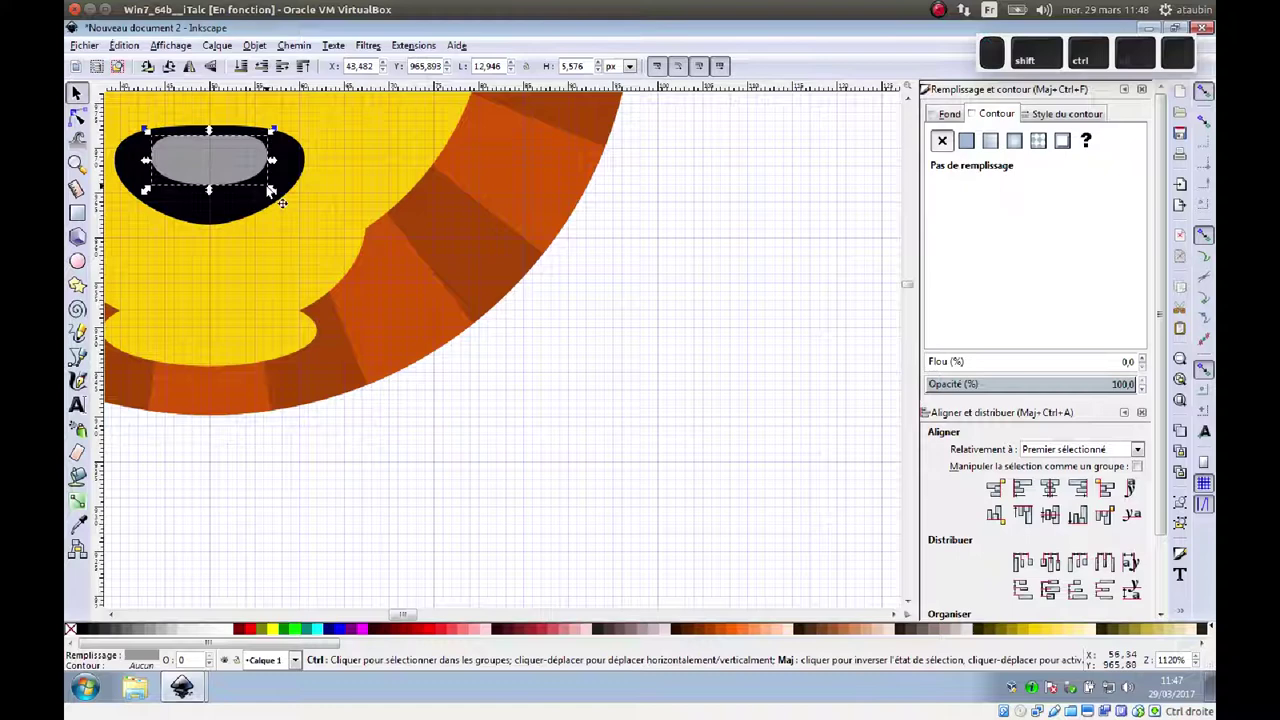
Step: Scale the grey nose highlight slightly smaller so it fits on the black nose
left_click_drag(274, 197, 259, 197)
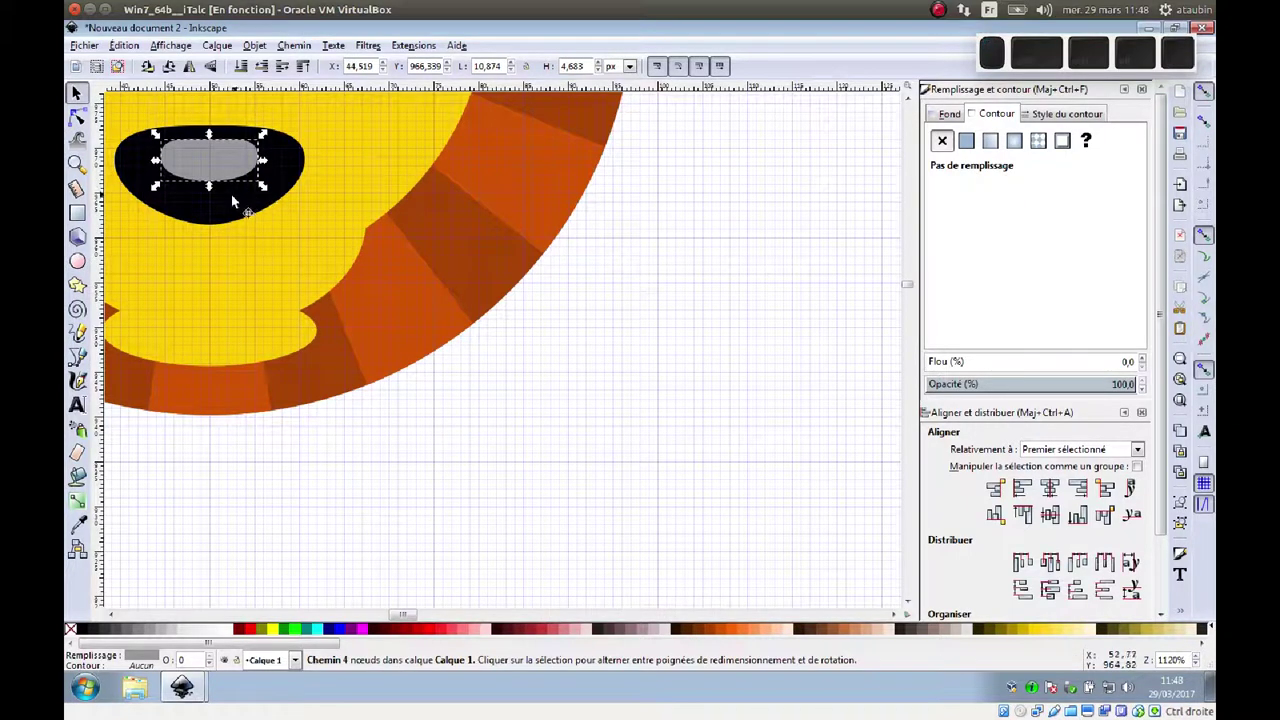
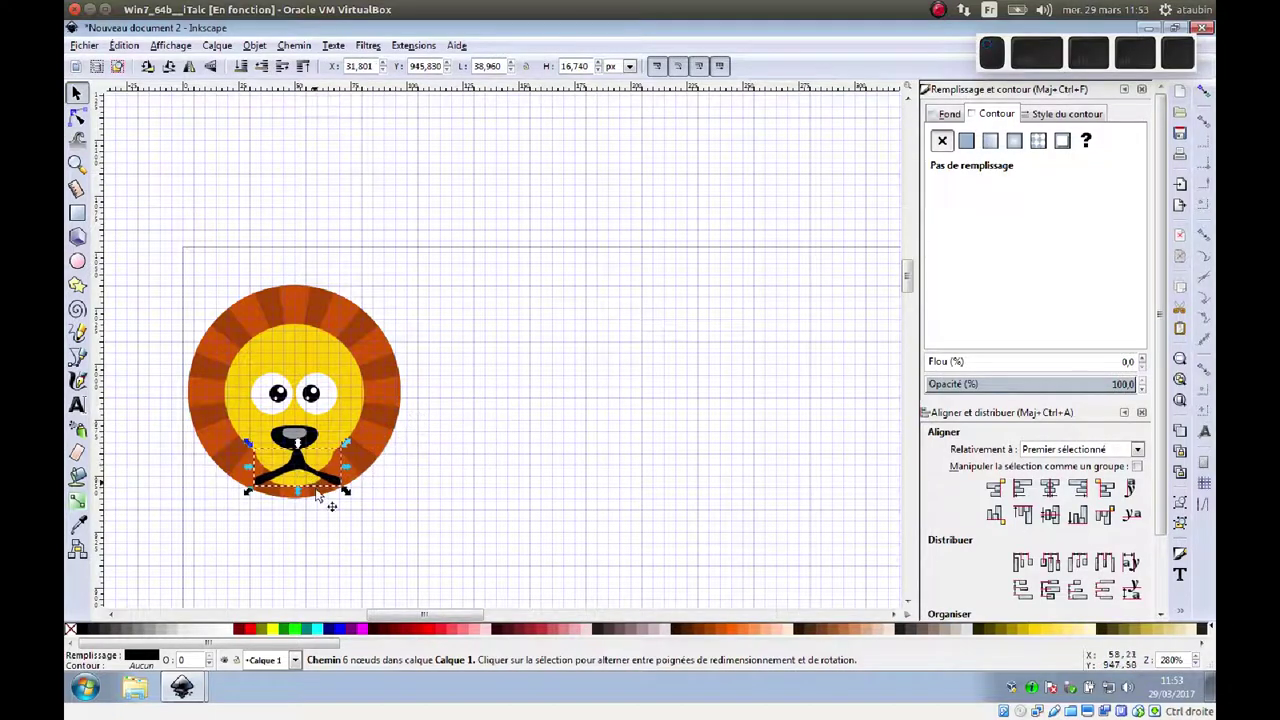
Step: Zoom in on the muzzle area to fit the mouth below the nose
scroll("up", 3)
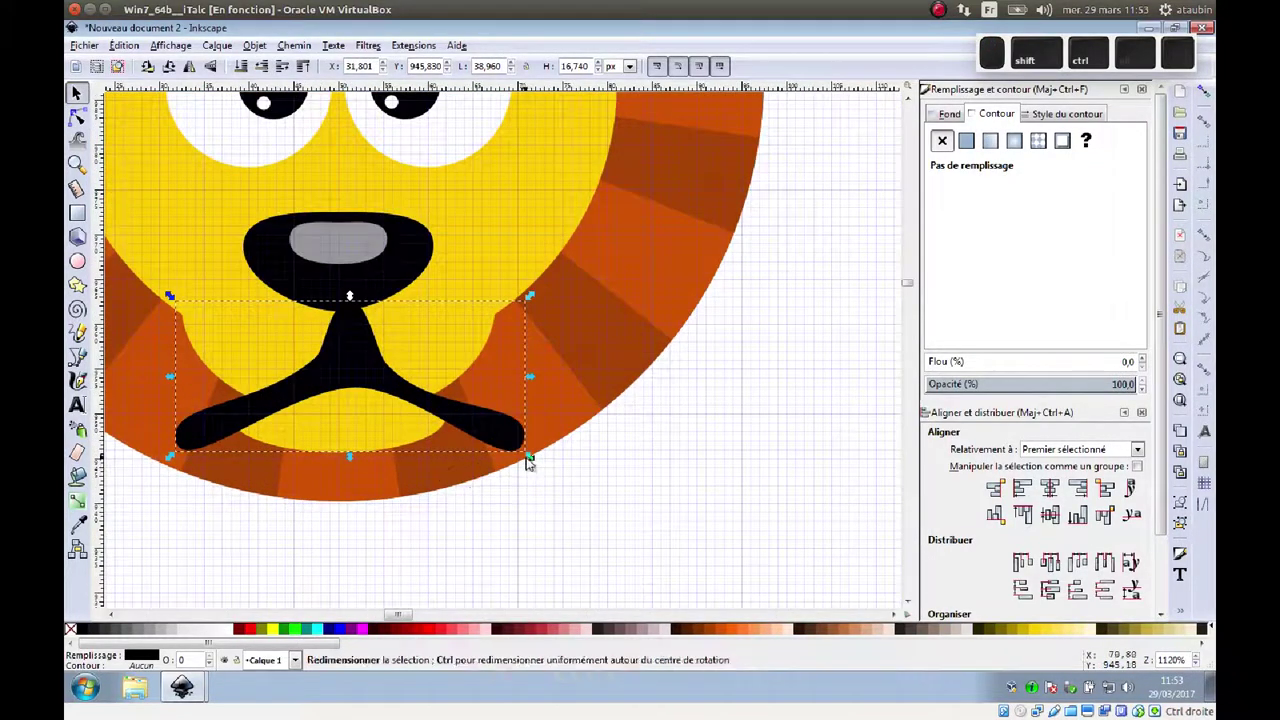
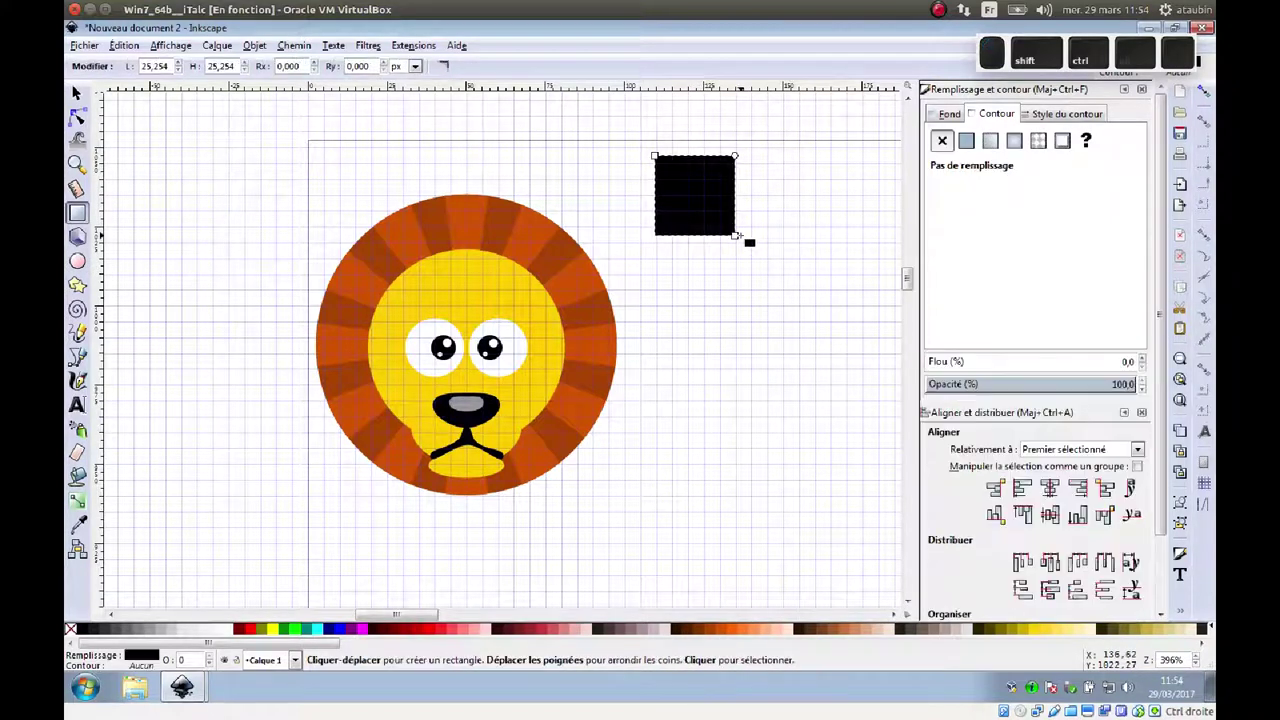
Step: Reshape the black square into a wide four-pointed star with inward-curving sides and stretch it wider
left_click(81, 100)
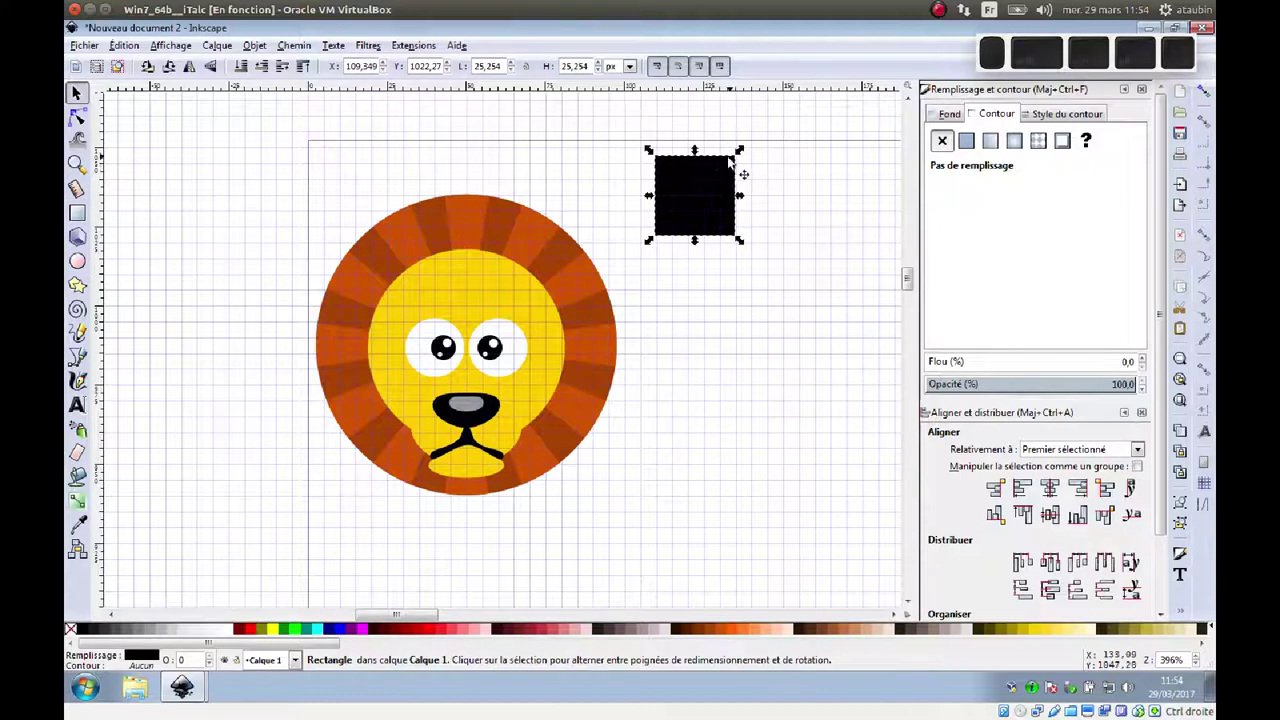
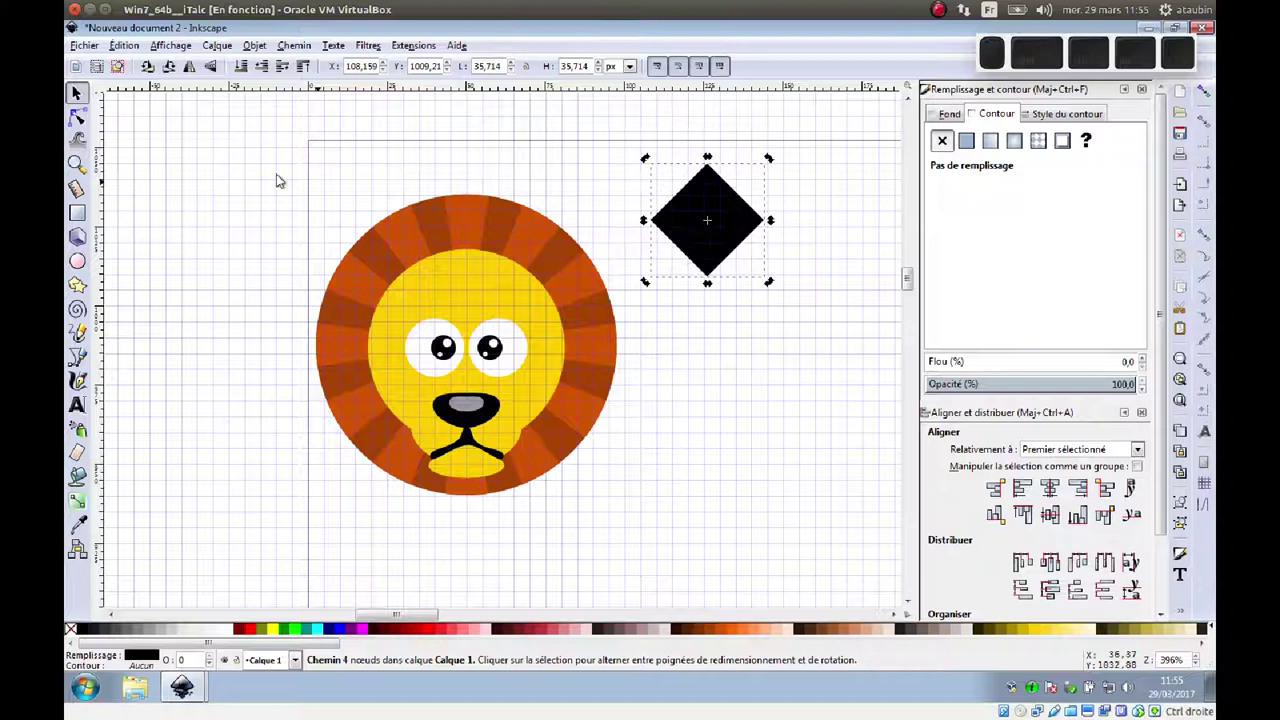
left_click(82, 124)
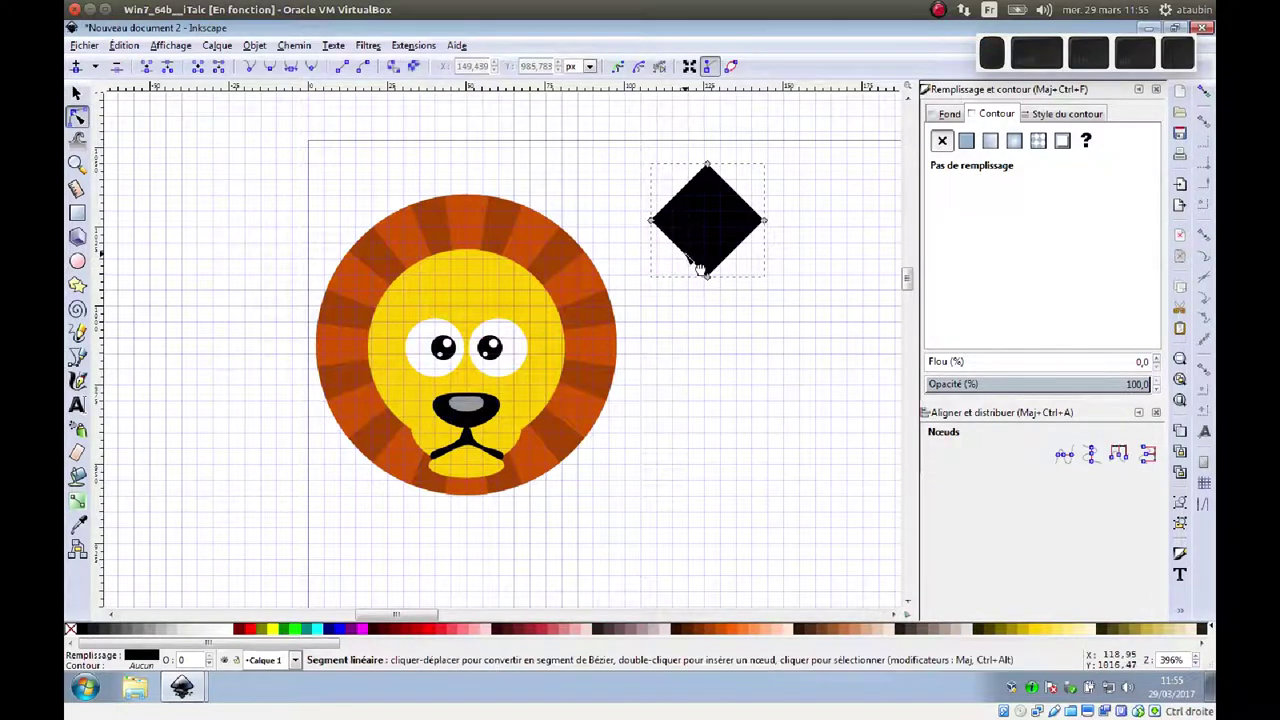
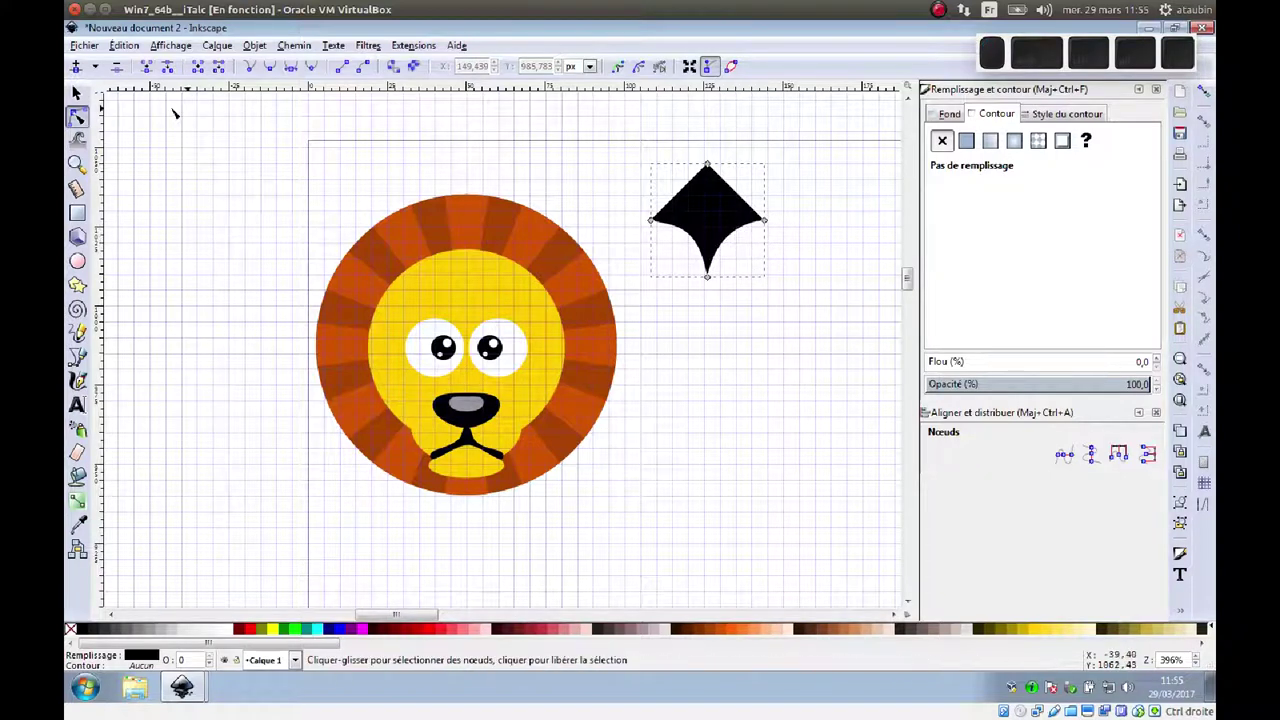
left_click(87, 98)
left_click_drag(776, 223, 771, 225)
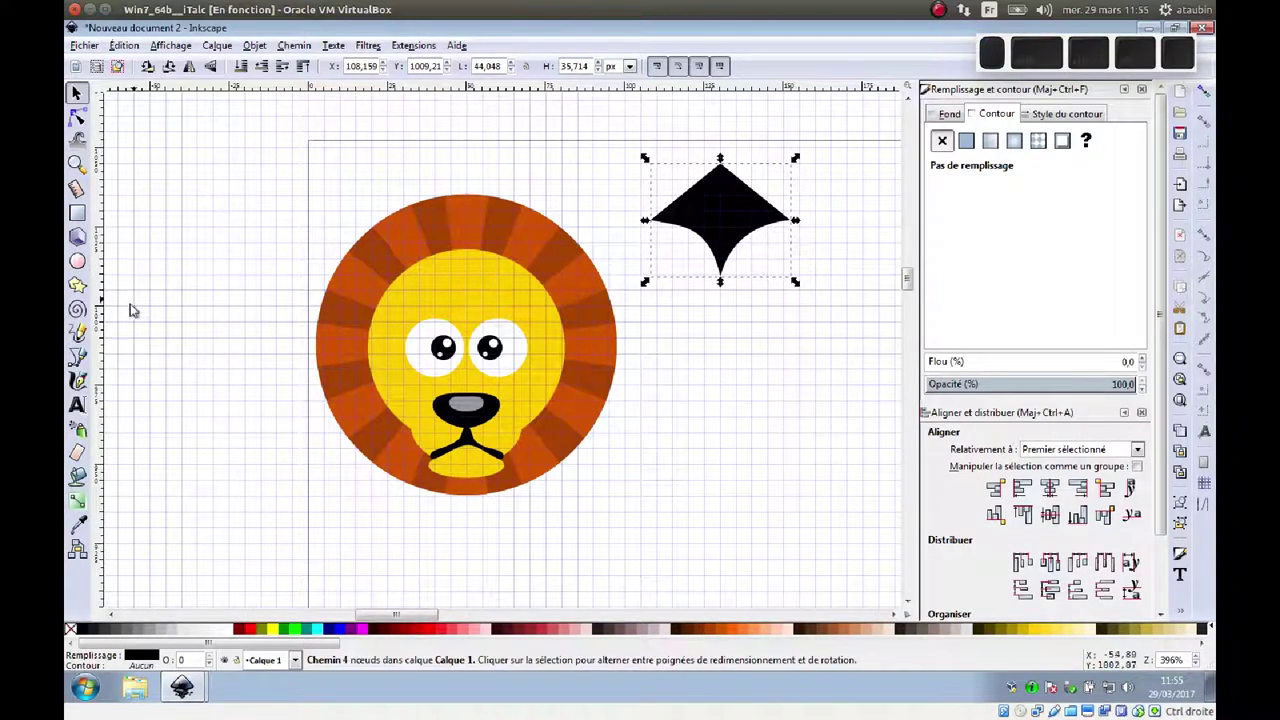
left_click(83, 529)
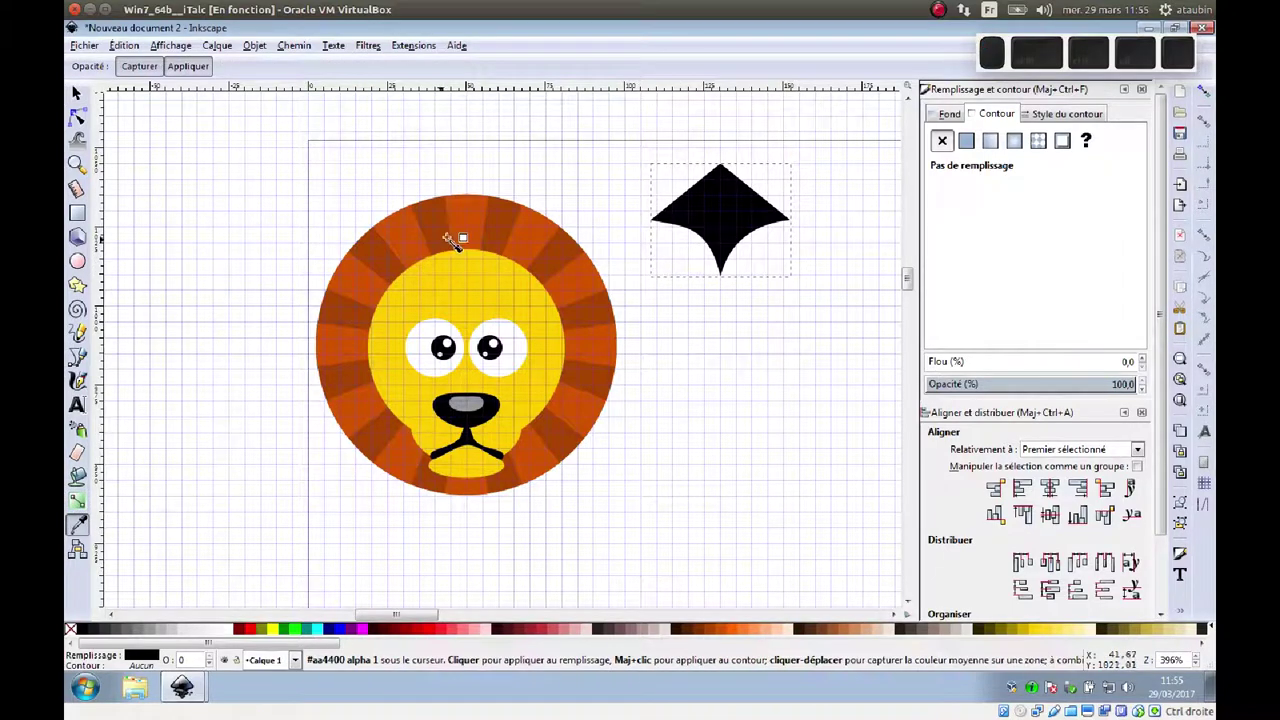
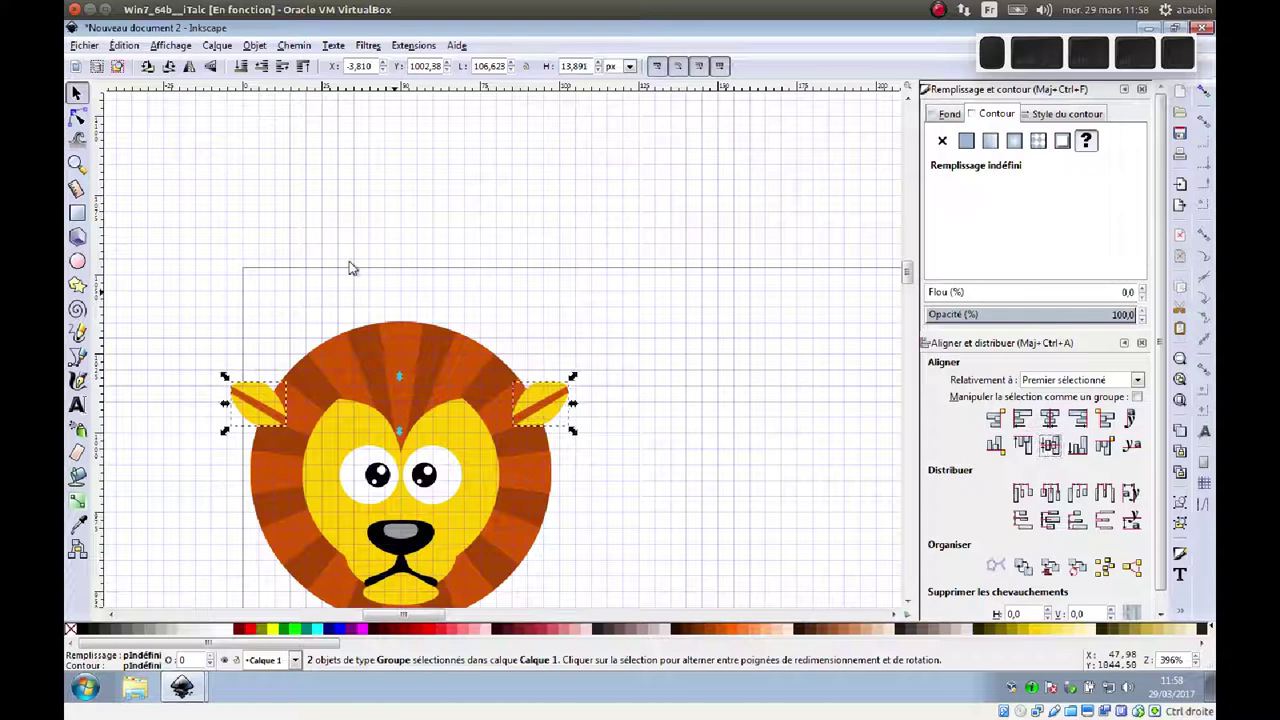
Step: Lower both ears to the bottom so they sit behind the mane, then deselect
left_click(246, 75)
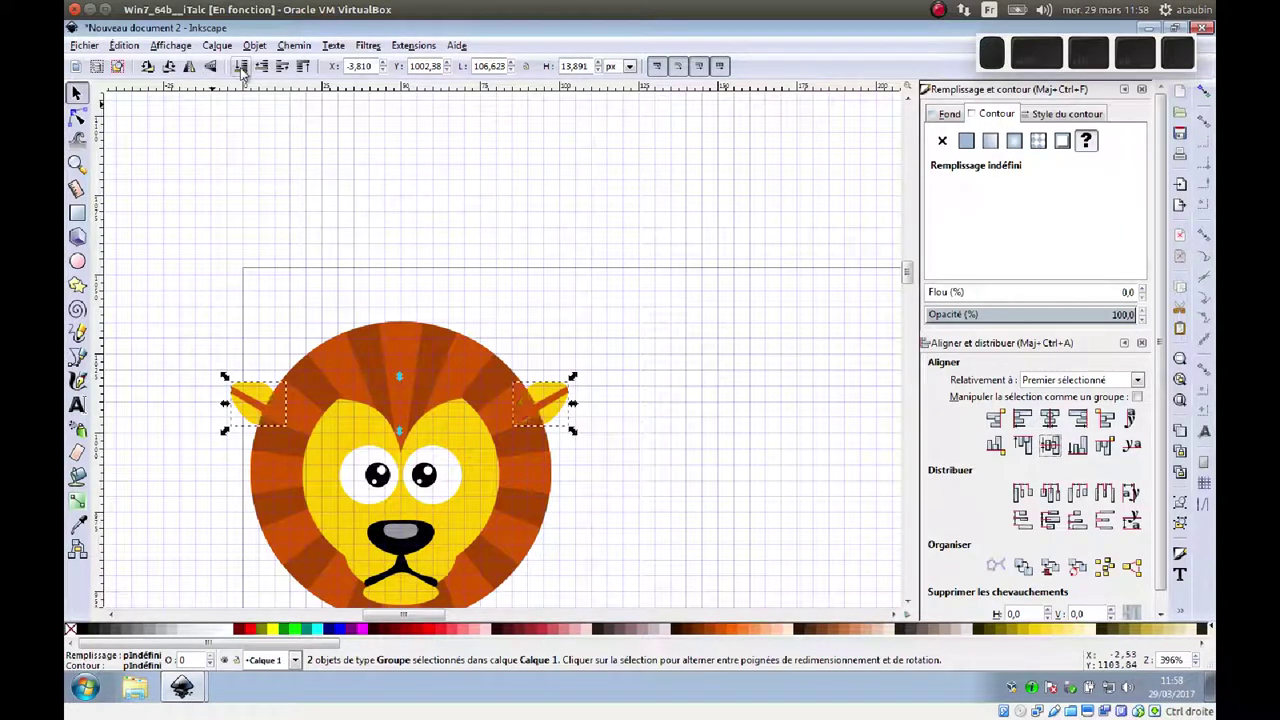
left_click(593, 314)
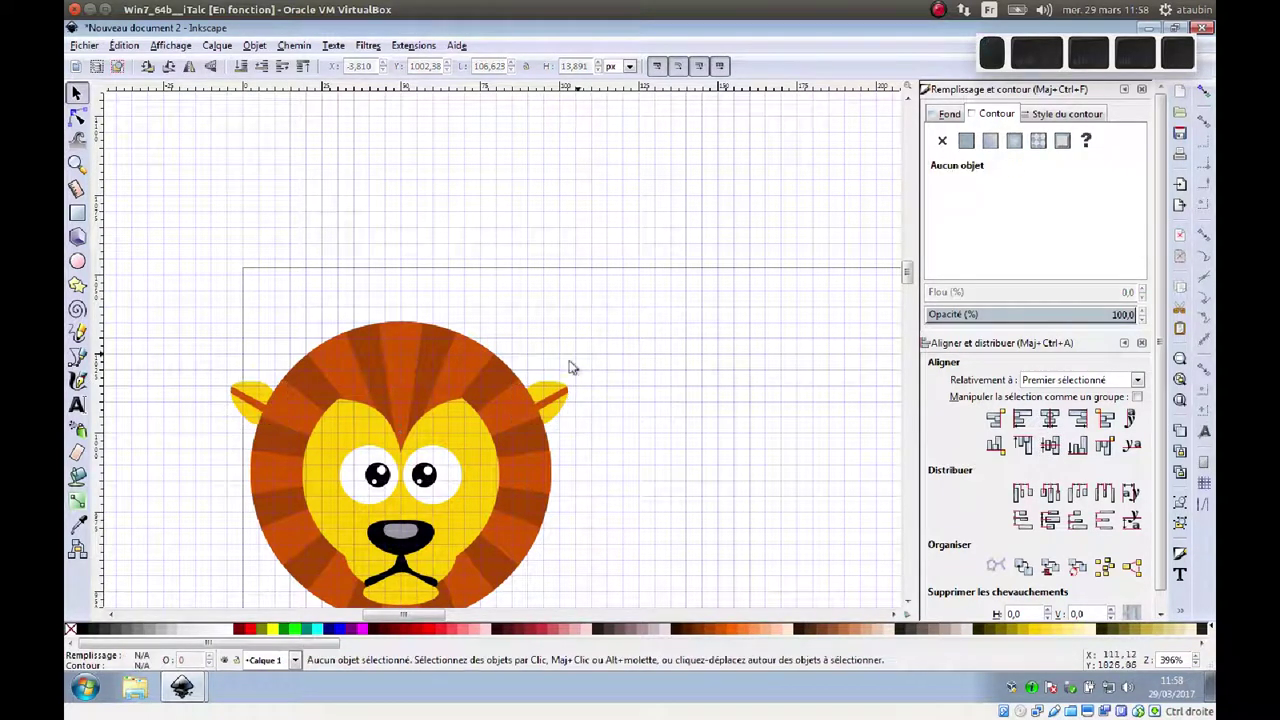
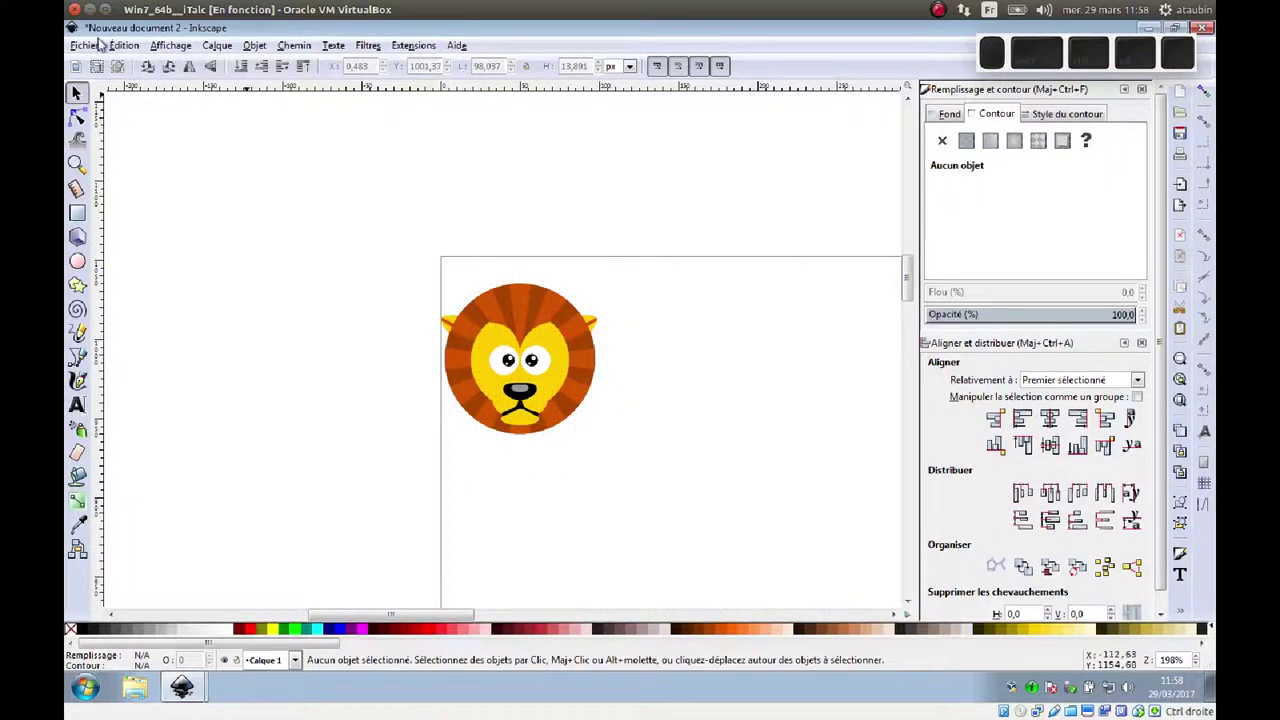
Step: Bring up Document Properties and expand the Resize page to content options
left_click(88, 49)
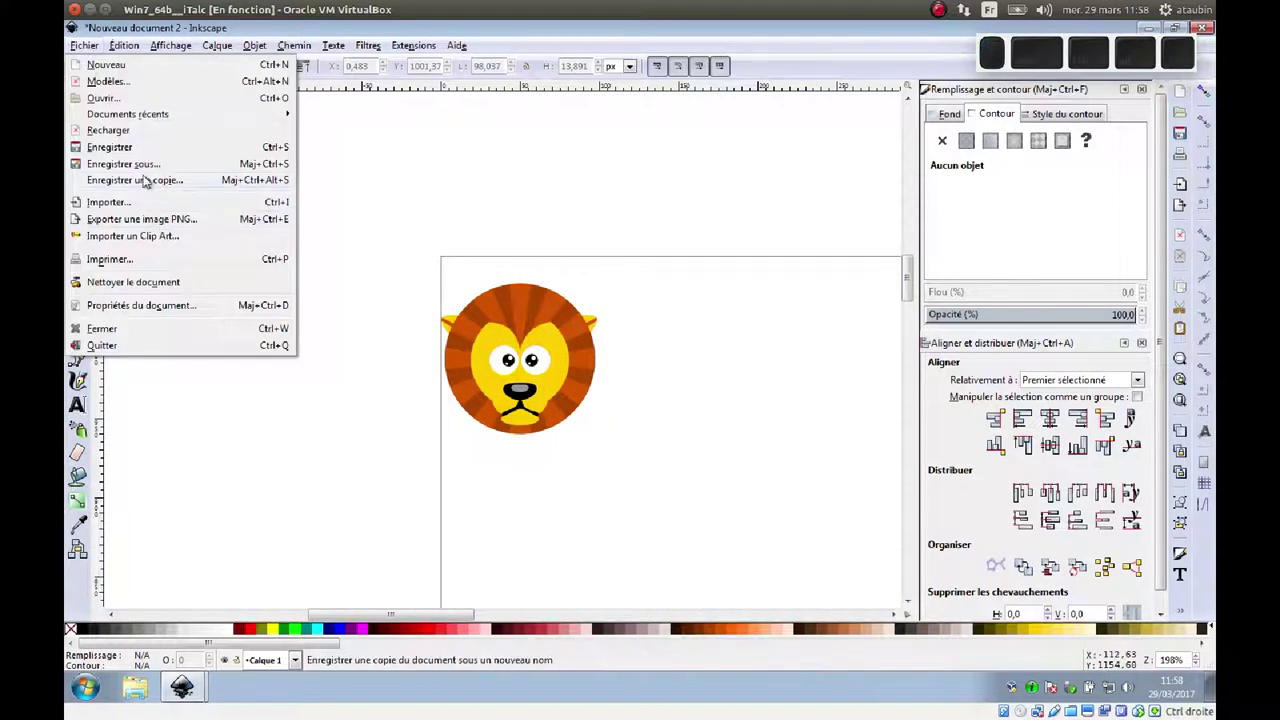
left_click(185, 309)
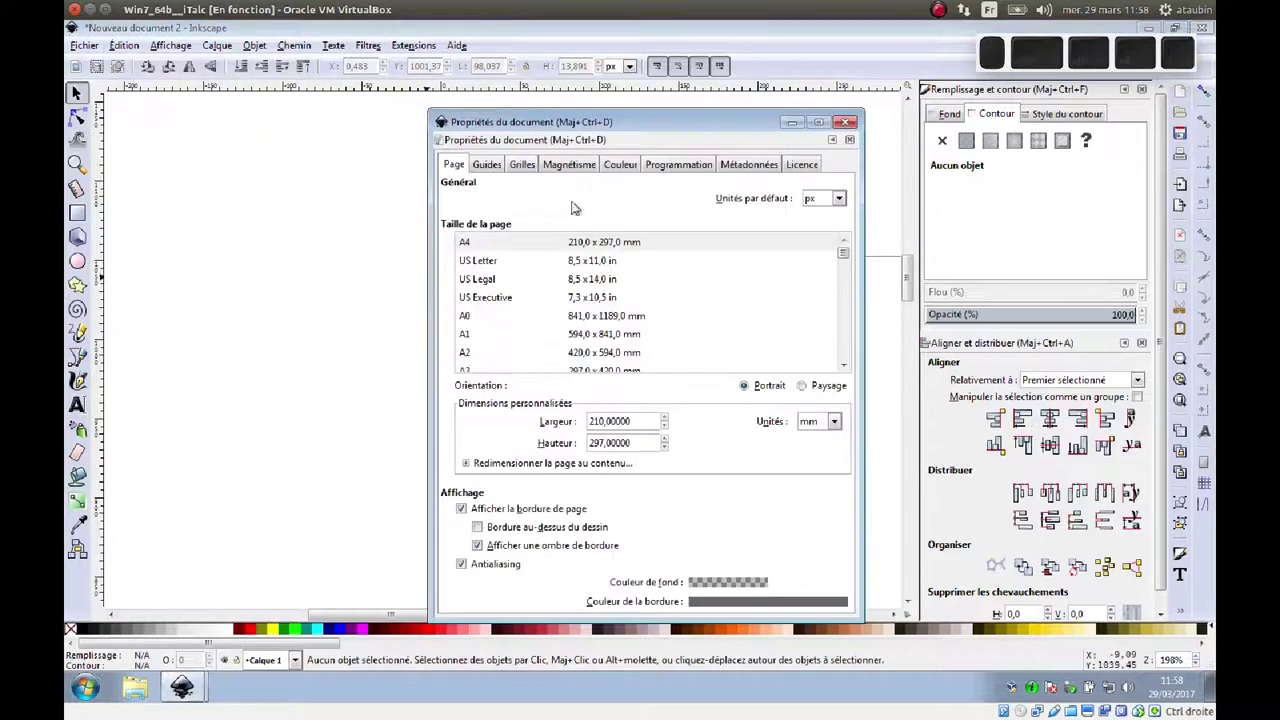
left_click(613, 470)
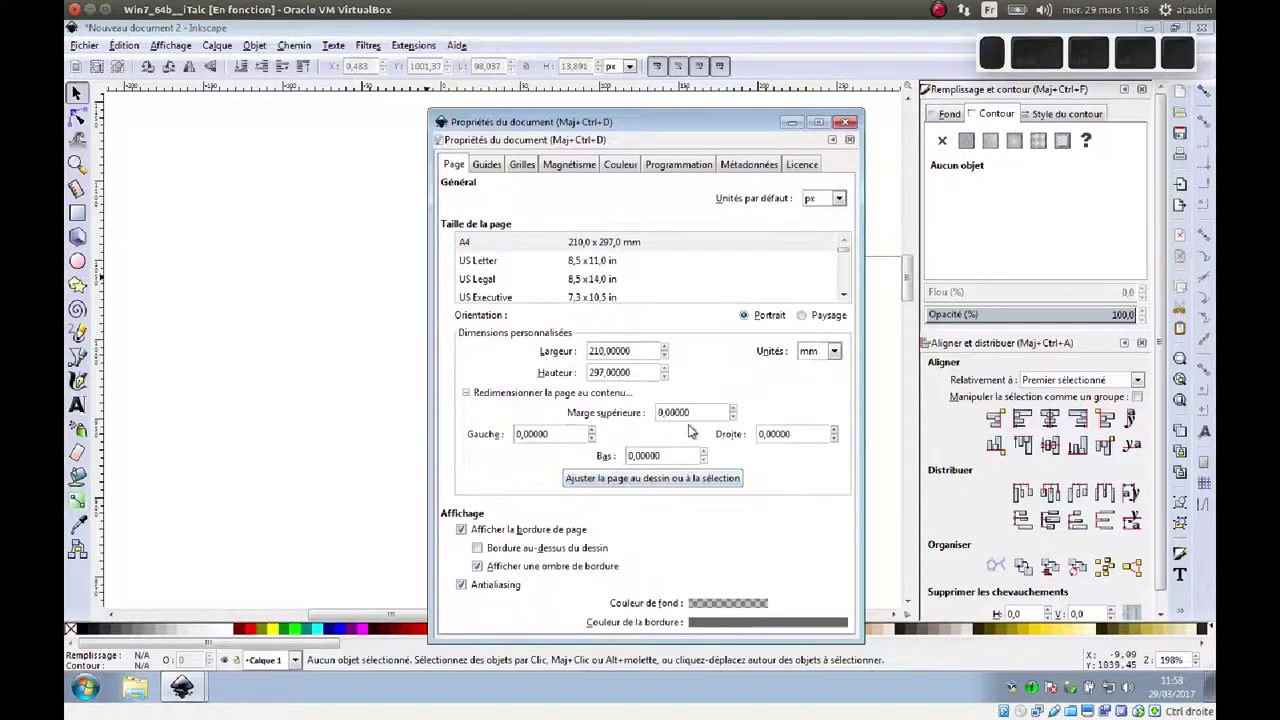
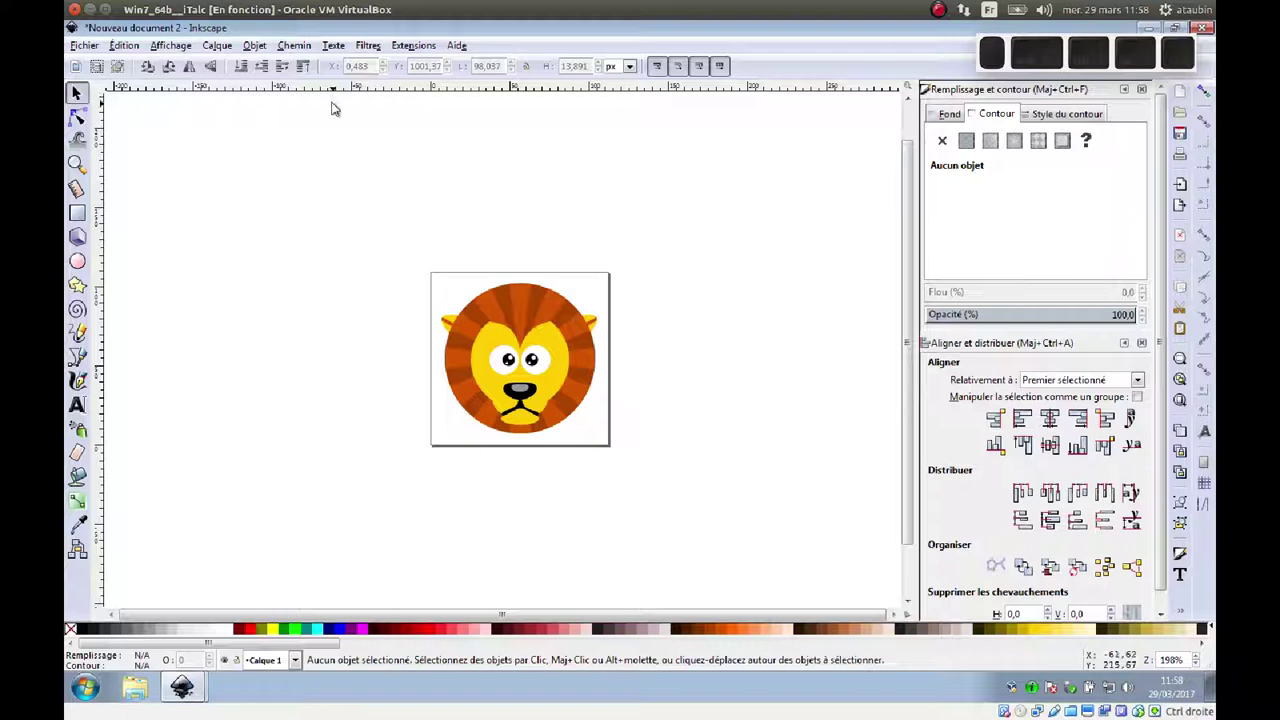
Step: Save the drawing as lion.svg on the desktop via Save As and confirm
left_click(93, 53)
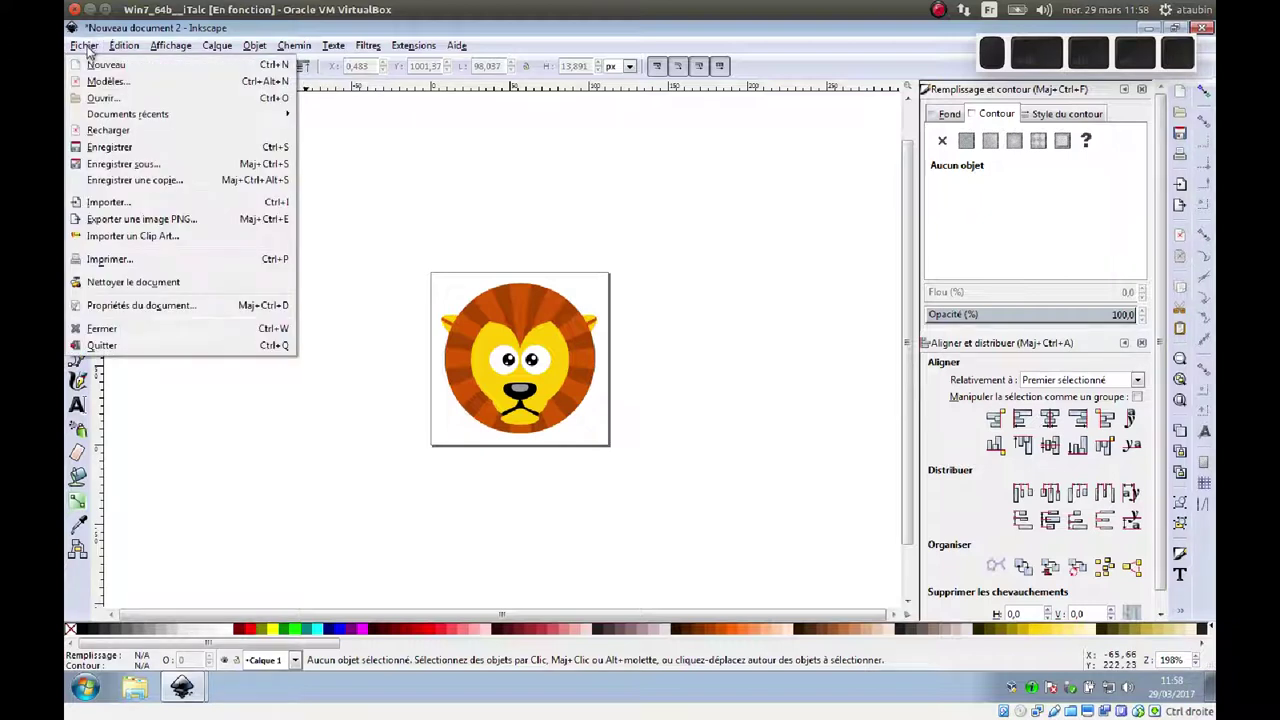
left_click(113, 168)
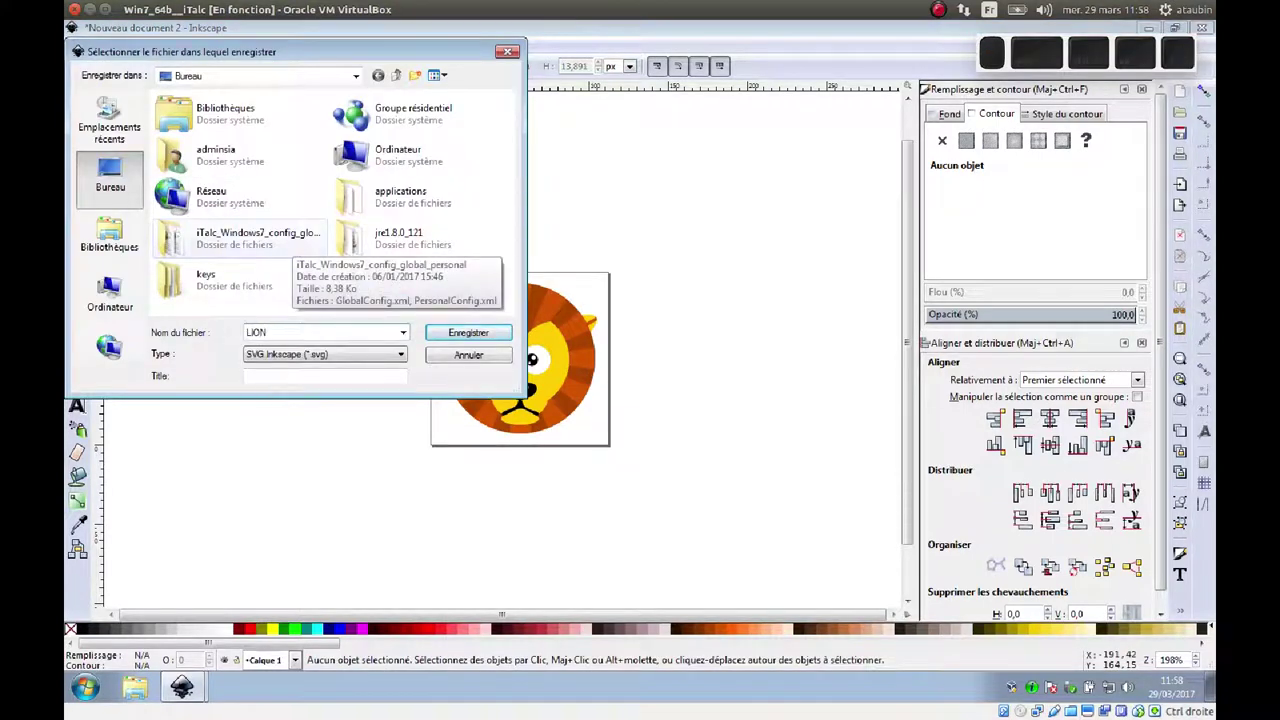
key("BackSpace")
key("Caps_Lock")
key("Return")
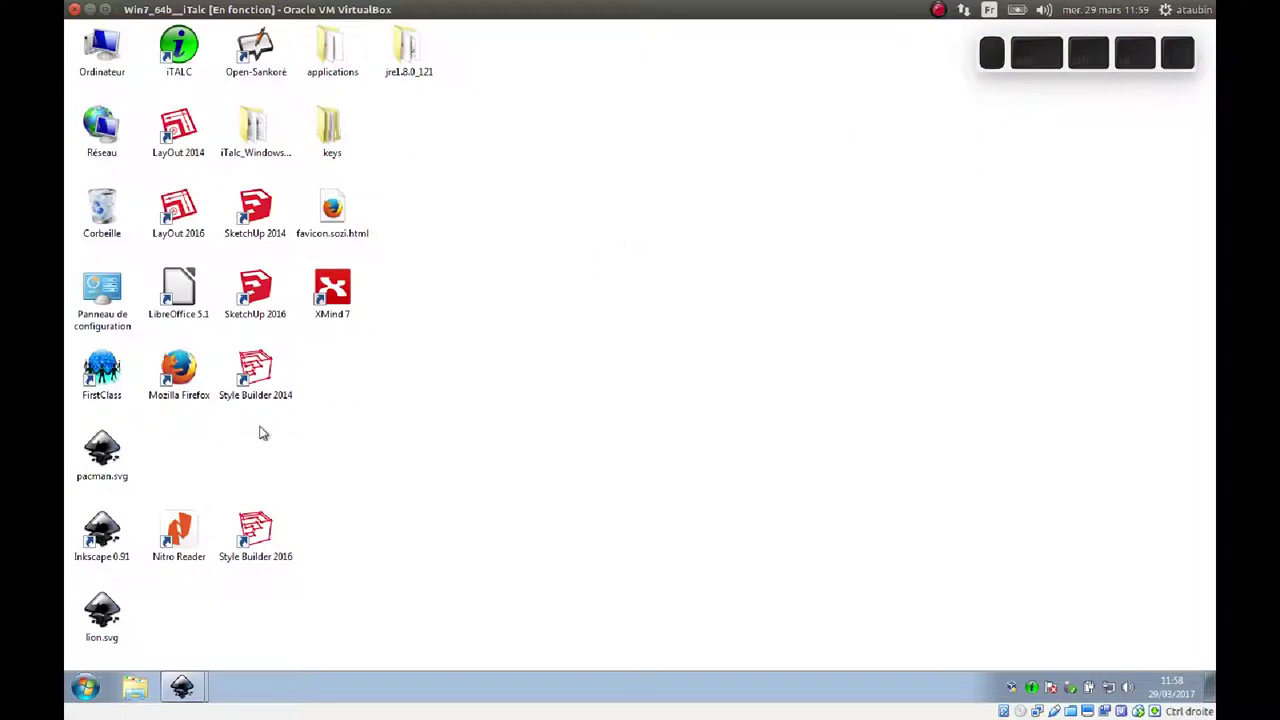
Step: Drag lion.svg from the desktop onto the Firefox shortcut to view it in the browser
left_click_drag(110, 616, 215, 401)
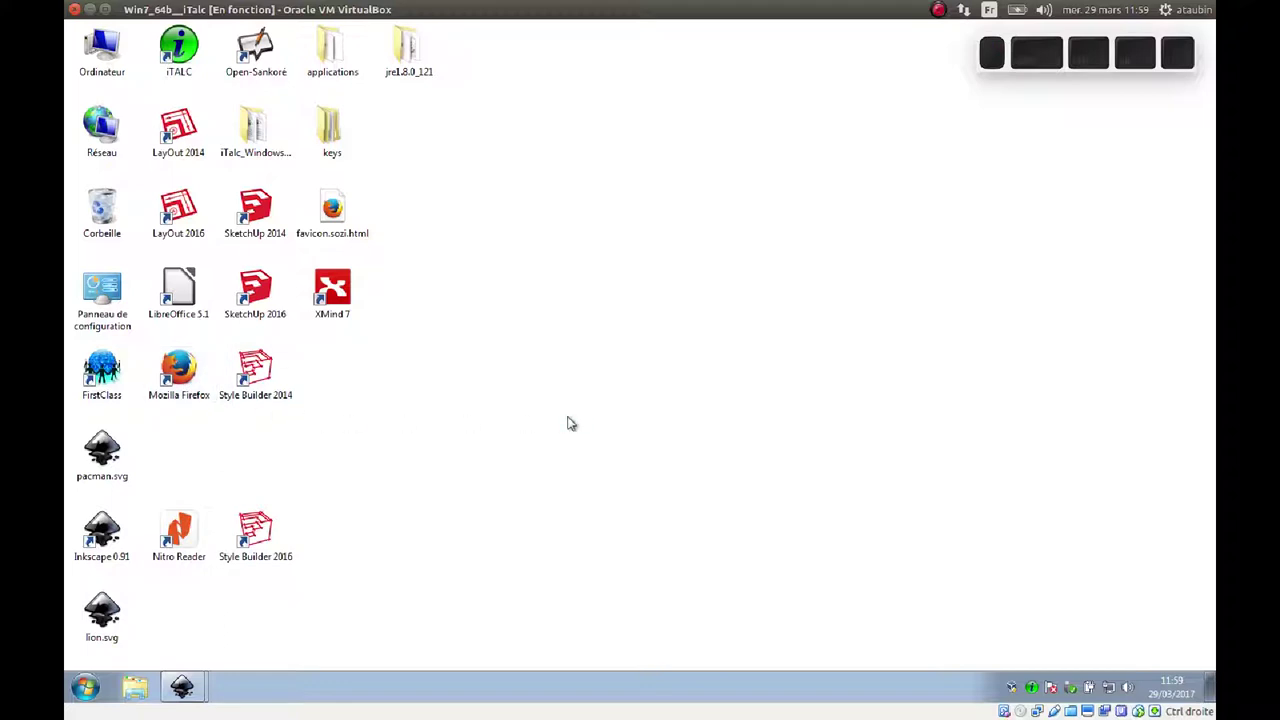
scroll("up", 3)
middle_click(259, 262)
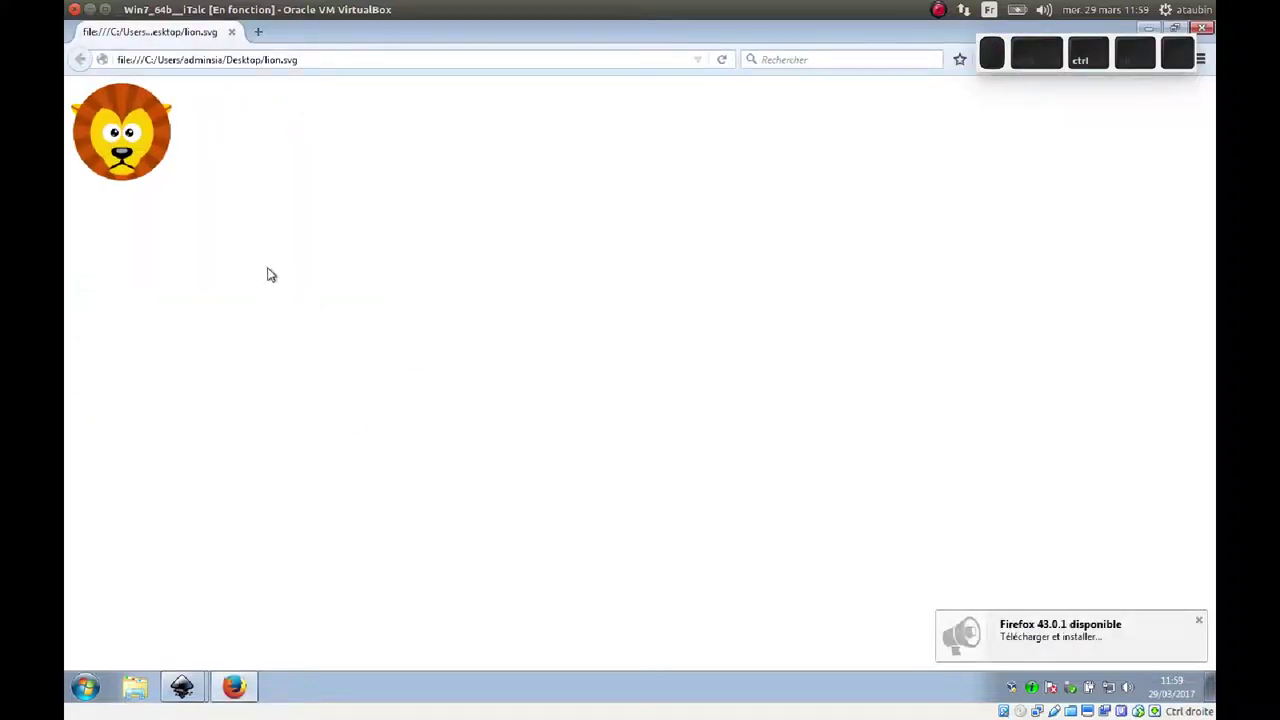
Step: Zoom into the lion SVG in Firefox with Ctrl+scroll to view it enlarged
scroll("up", 3)
scroll("up", 3)
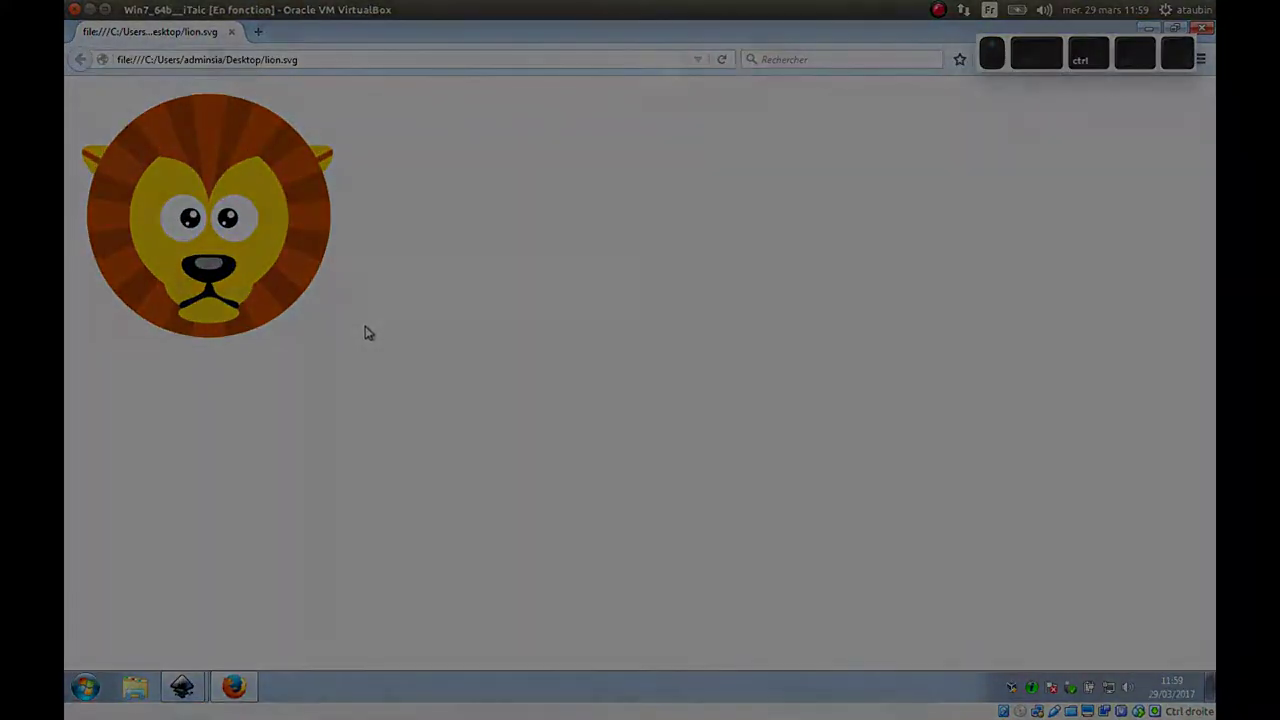